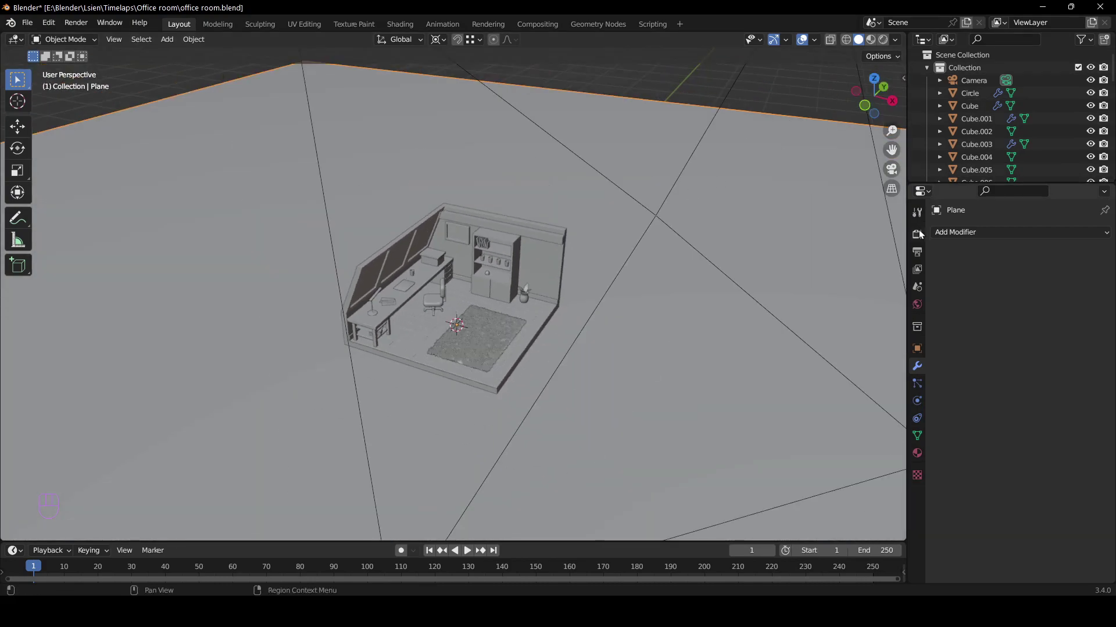
Preview the attic room in Cycles rendered shading from an orbited viewpoint
left_click_drag(921, 248, 1039, 286)
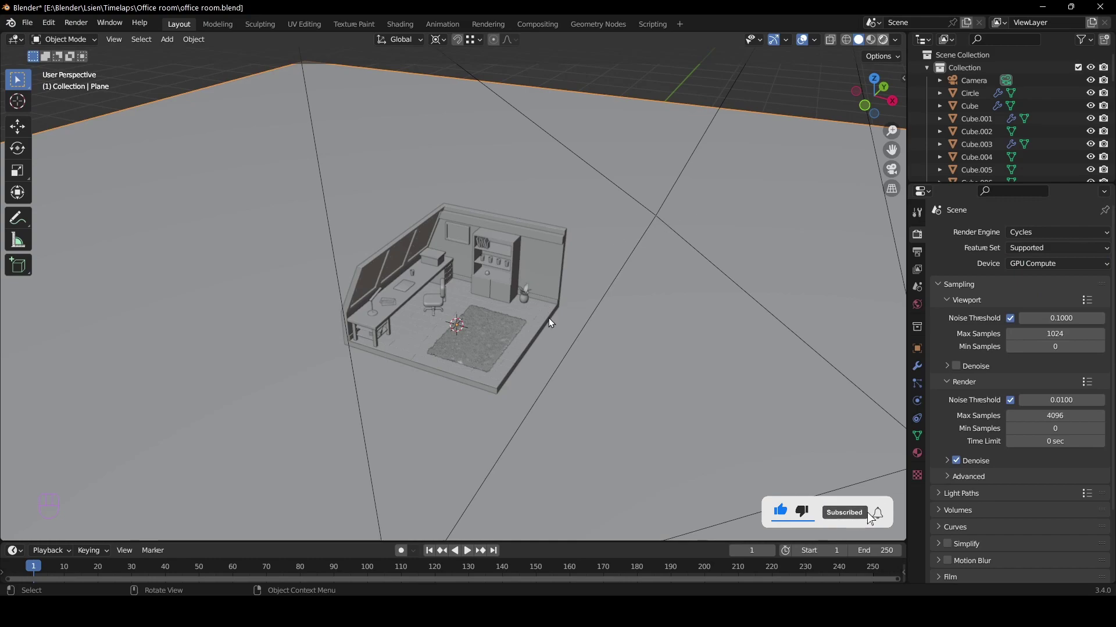
left_click_drag(477, 310, 511, 297)
middle_click(504, 315)
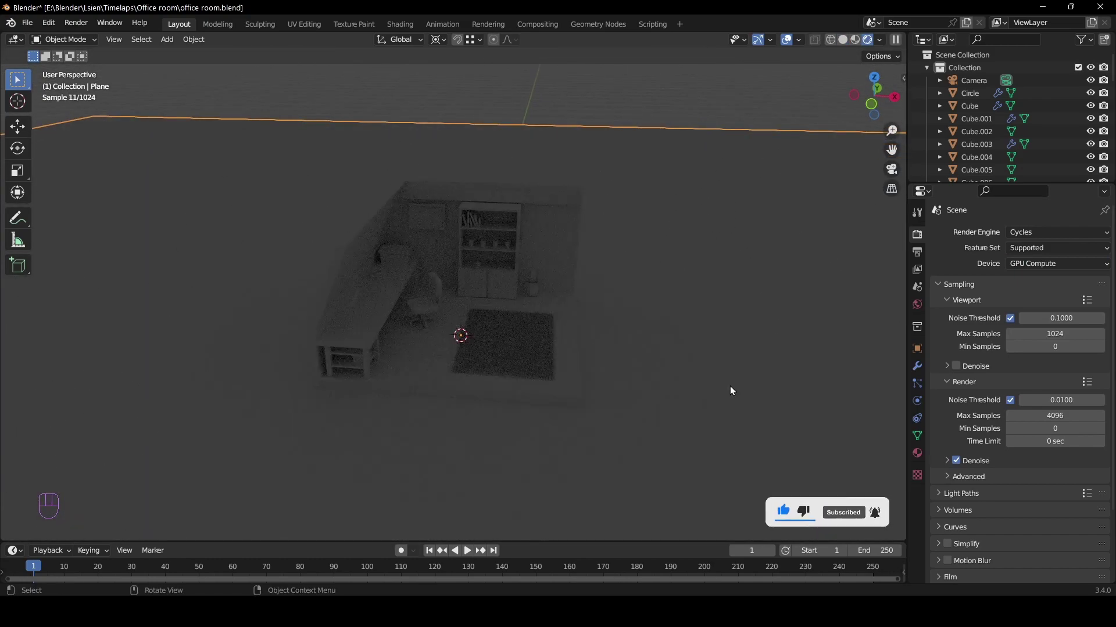
Lower the world background colour value to about 0.051, near black
left_click(919, 305)
left_click(1029, 317)
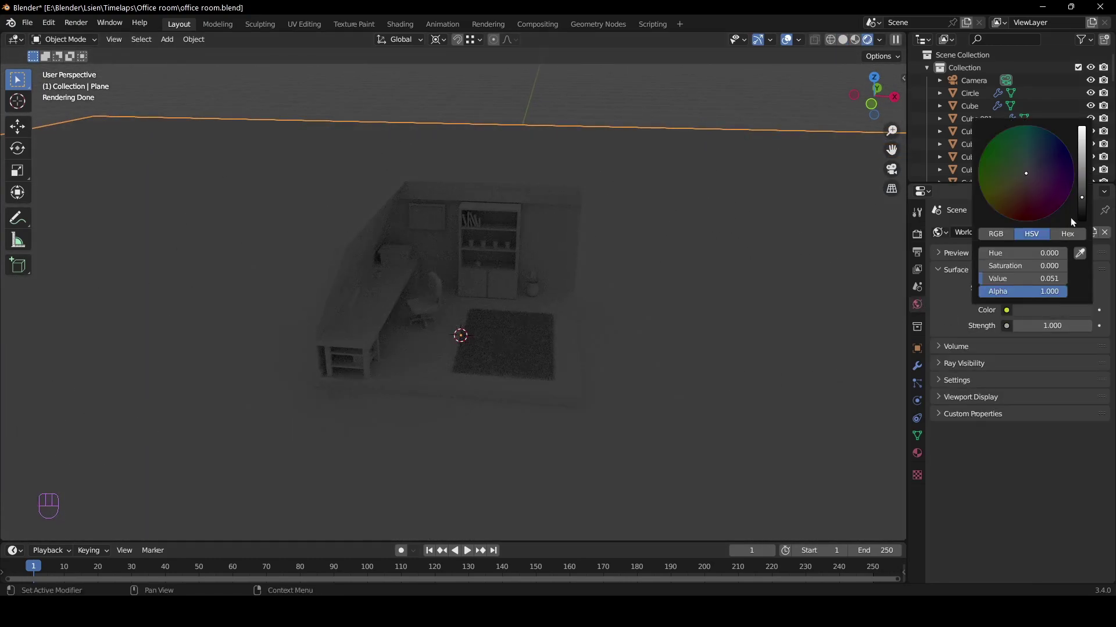
left_click_drag(583, 317, 485, 298)
key("shift+a")
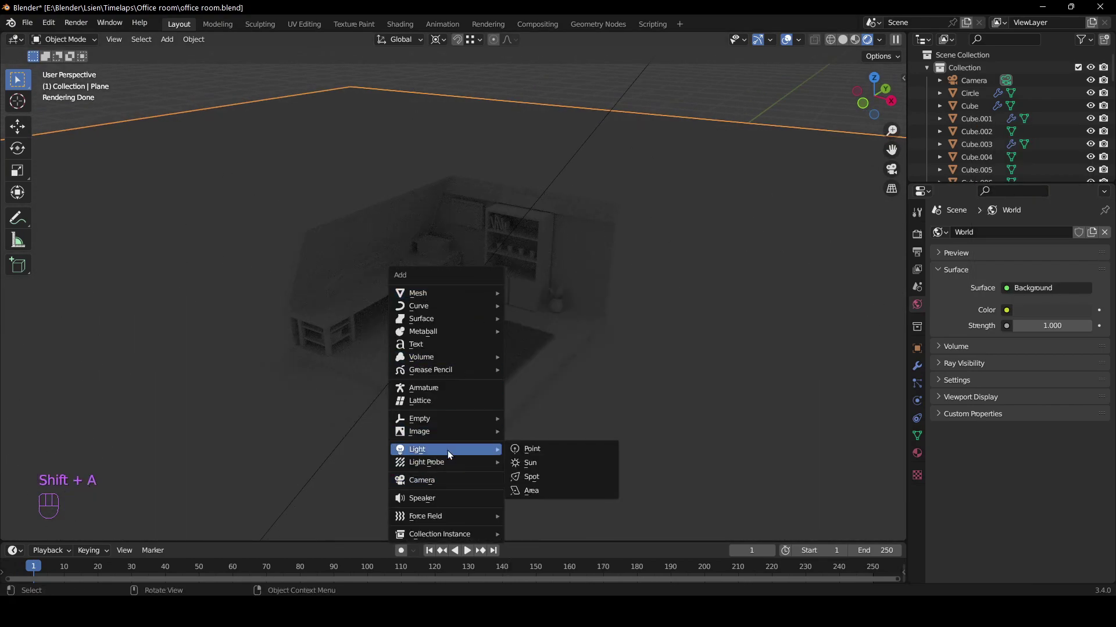
Add an area light above the room and scale it up to a large panel
middle_click(497, 415)
key("g")
key("z")
left_click(525, 202)
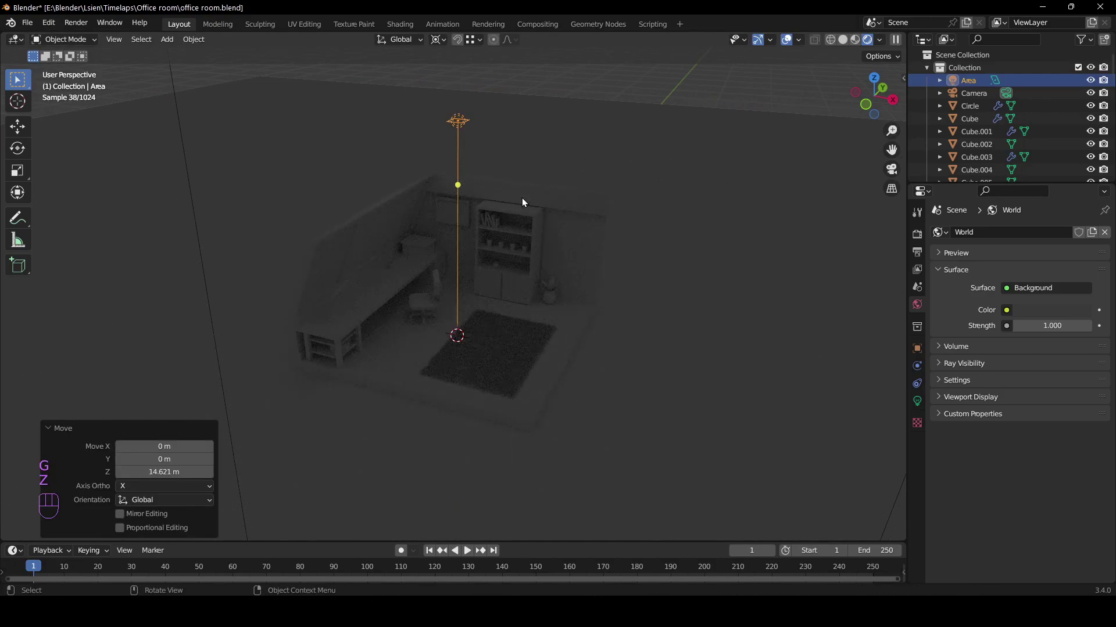
left_click_drag(468, 168, 545, 212)
key("s")
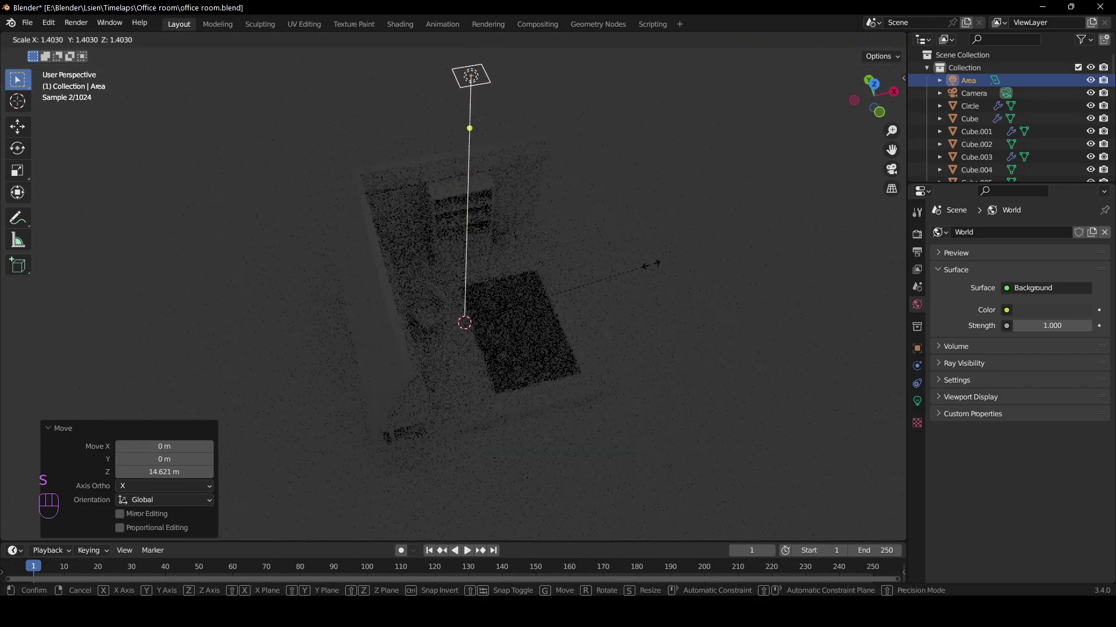
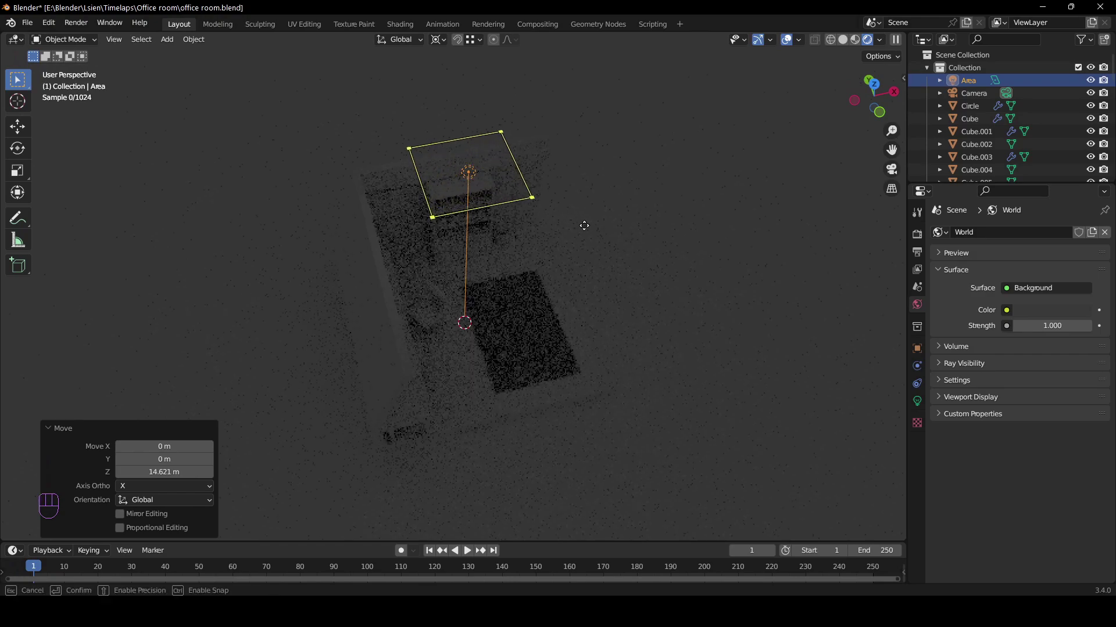
Make the light bluish at 2000 W and slide it sideways at constant height
middle_click(572, 251)
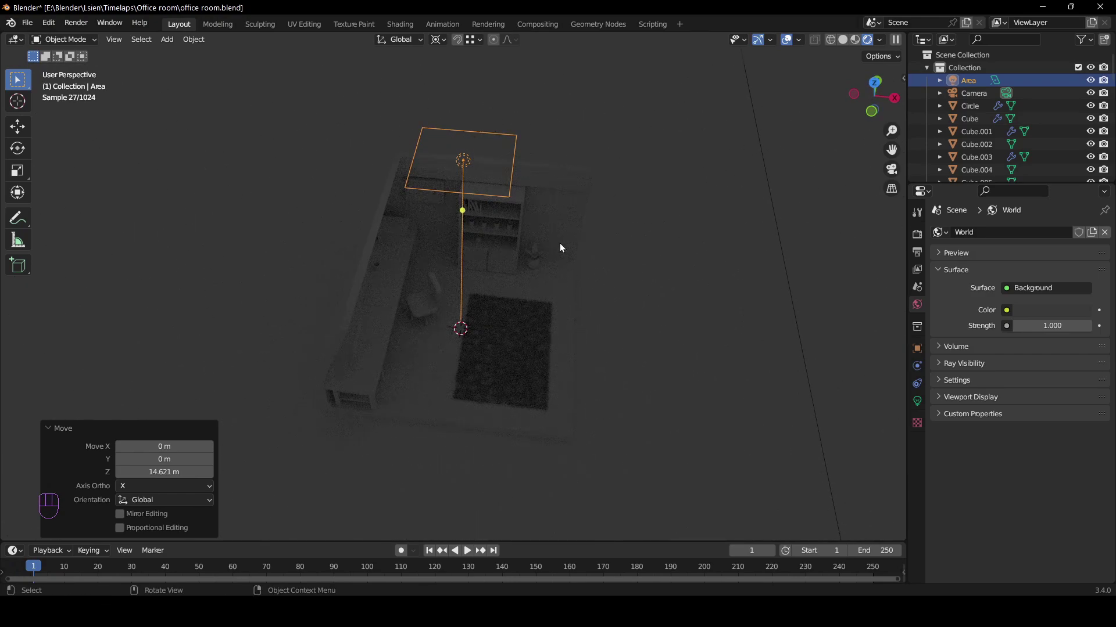
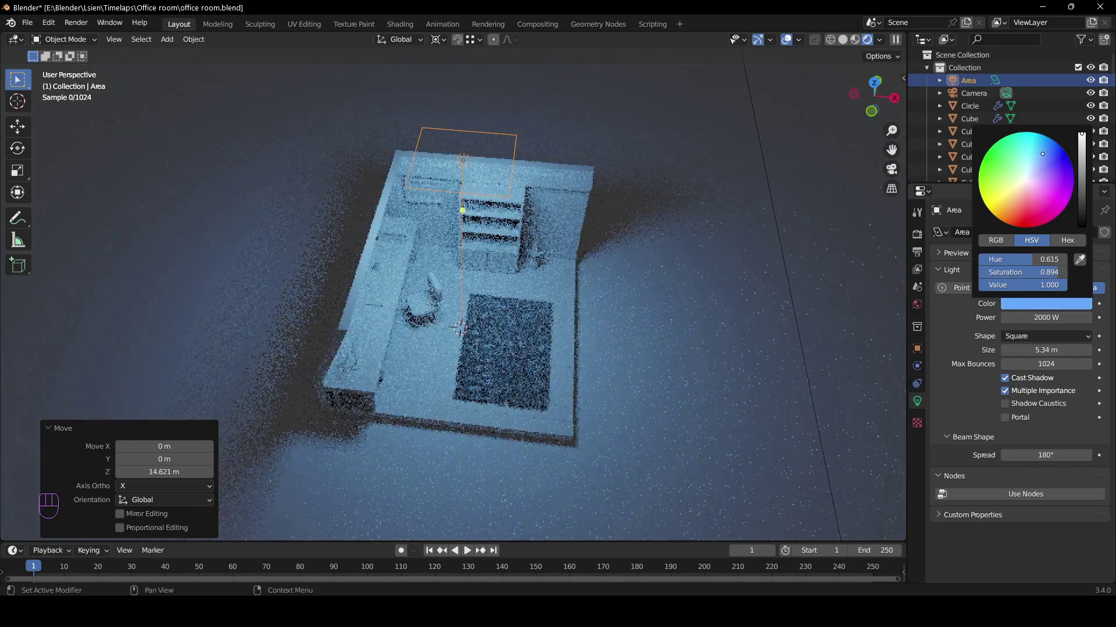
middle_click(487, 348)
key("g")
key("shift+z")
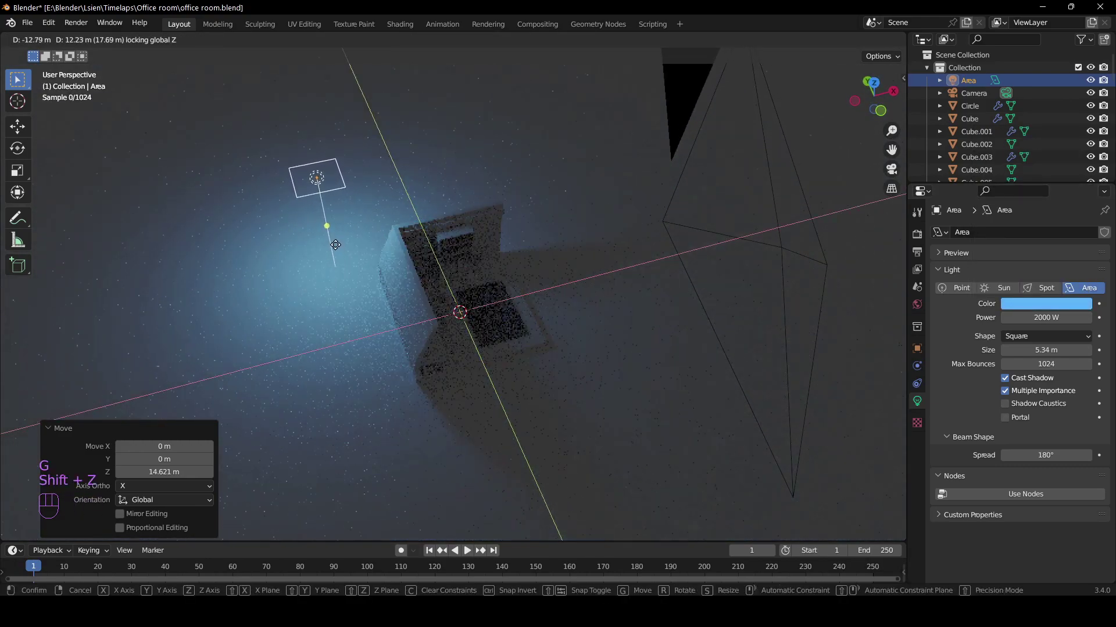
left_click(335, 250)
Frame the room through the isometric camera and save the file
left_click_drag(376, 223, 411, 197)
middle_click(416, 247)
left_click_drag(385, 251, 297, 251)
key("KP_0")
key("ctrl+s")
Colour the ground plane dark blue and set Color Management look to High Contrast
left_click(622, 159)
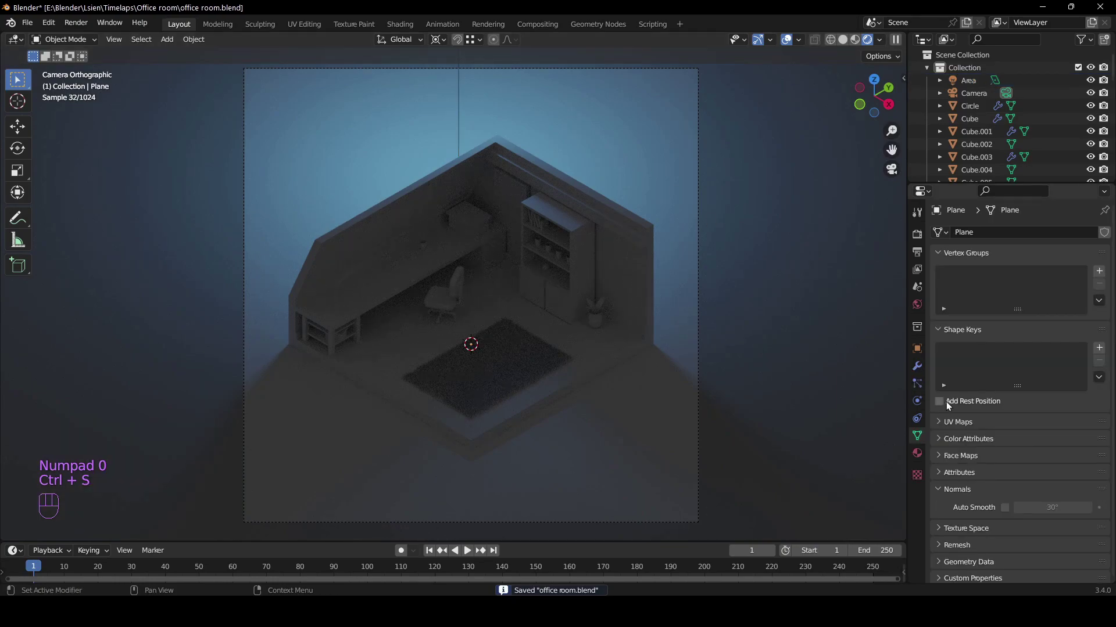
left_click(921, 460)
left_click_drag(1065, 289, 1038, 331)
left_click(1031, 397)
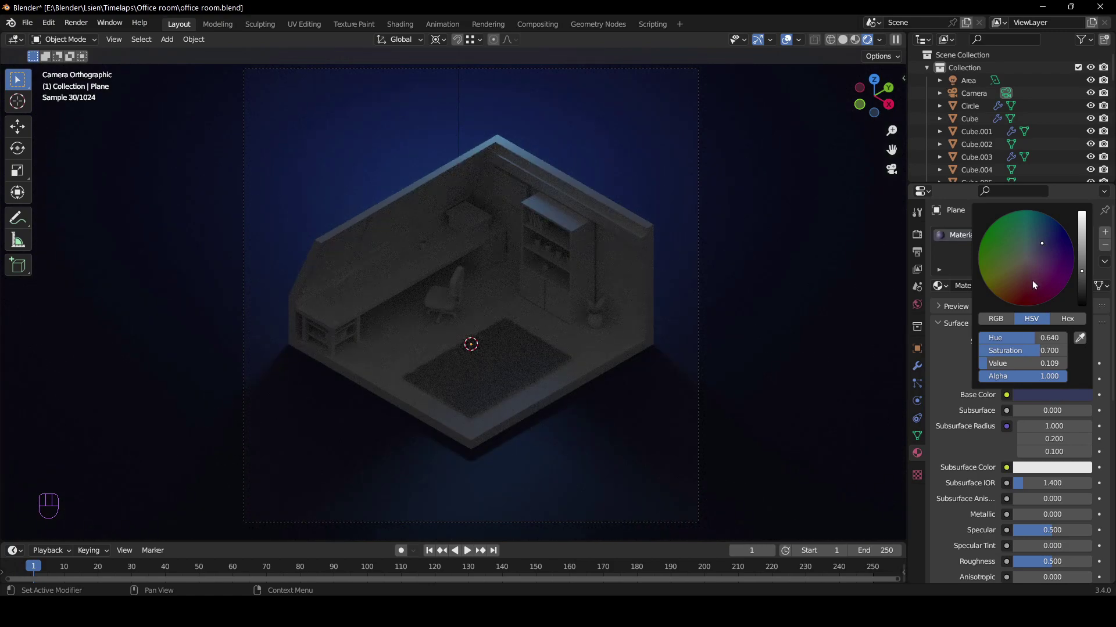
key("ctrl+s")
key("ctrl+s")
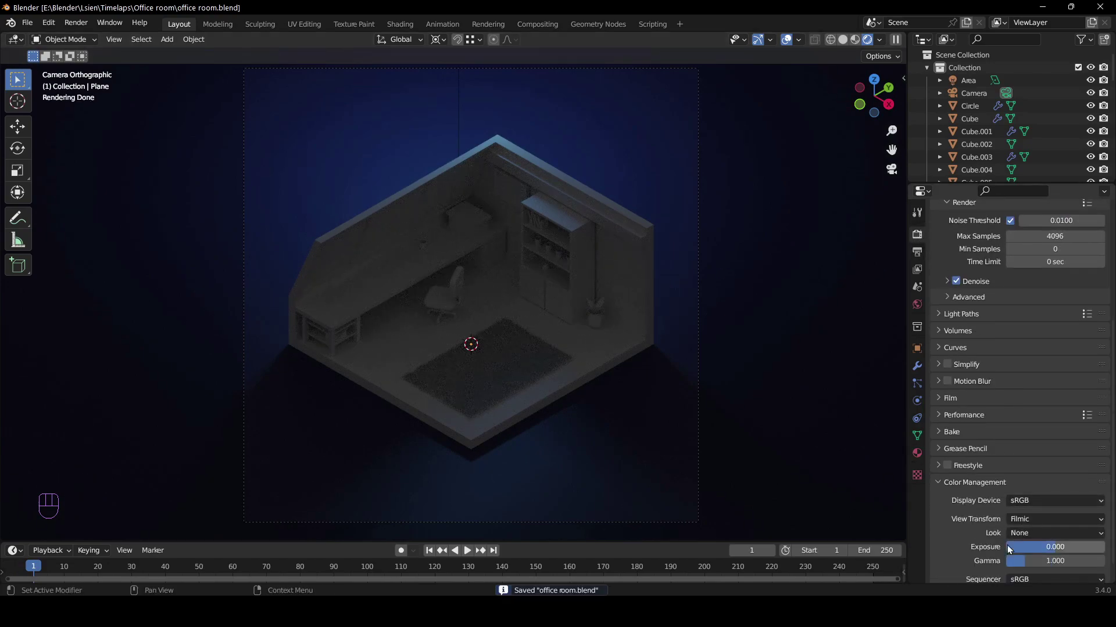
left_click_drag(1037, 508, 1041, 474)
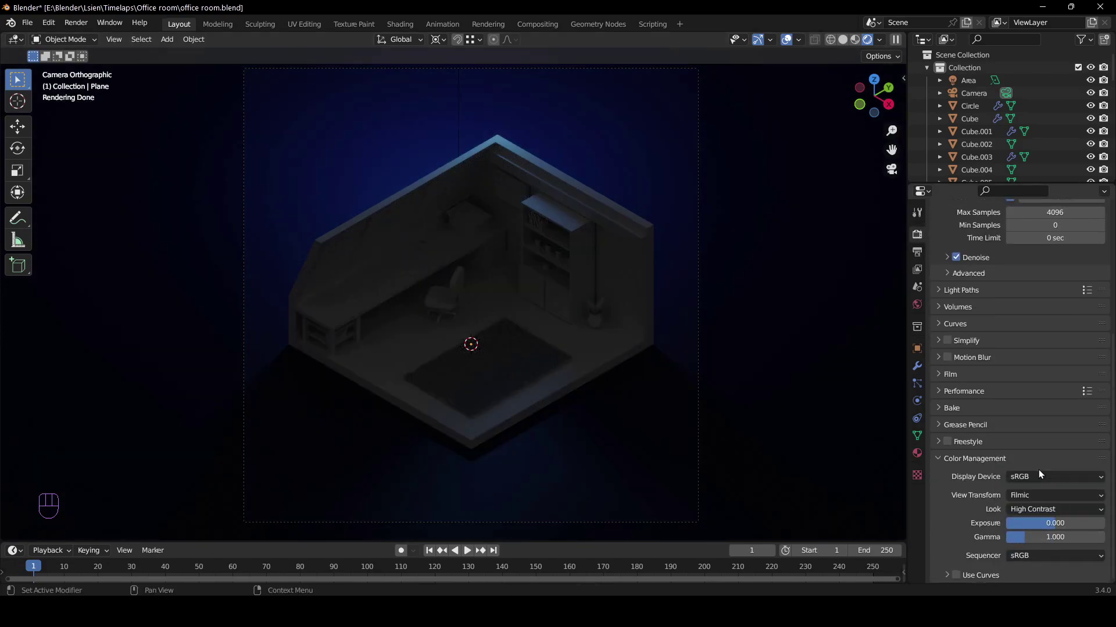
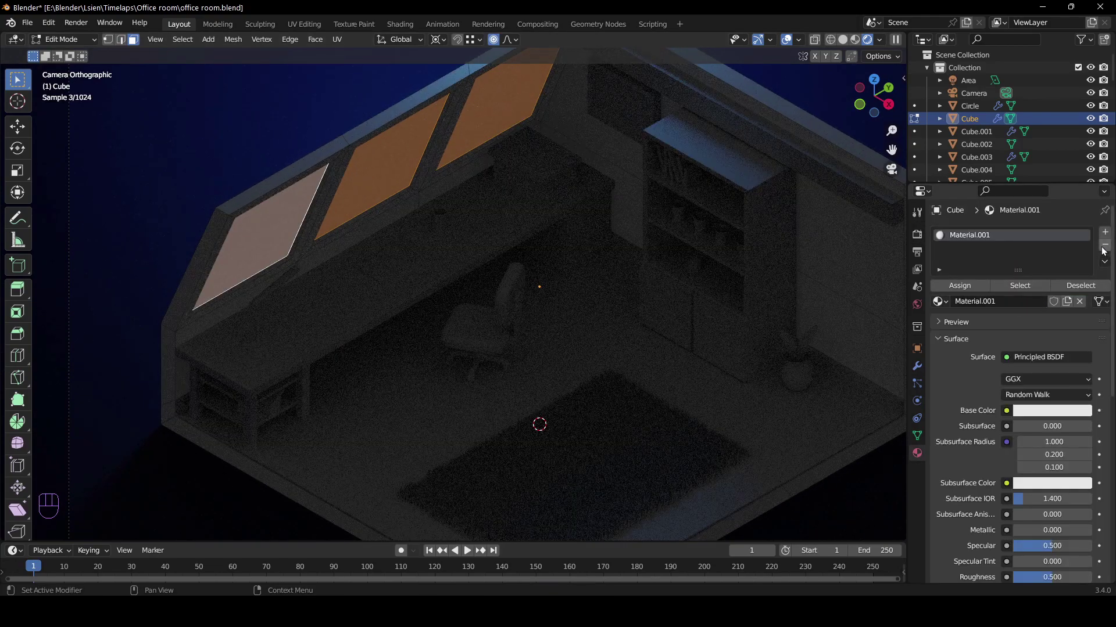
Assign a new emission material to the attic window faces in Edit Mode
left_click(1107, 239)
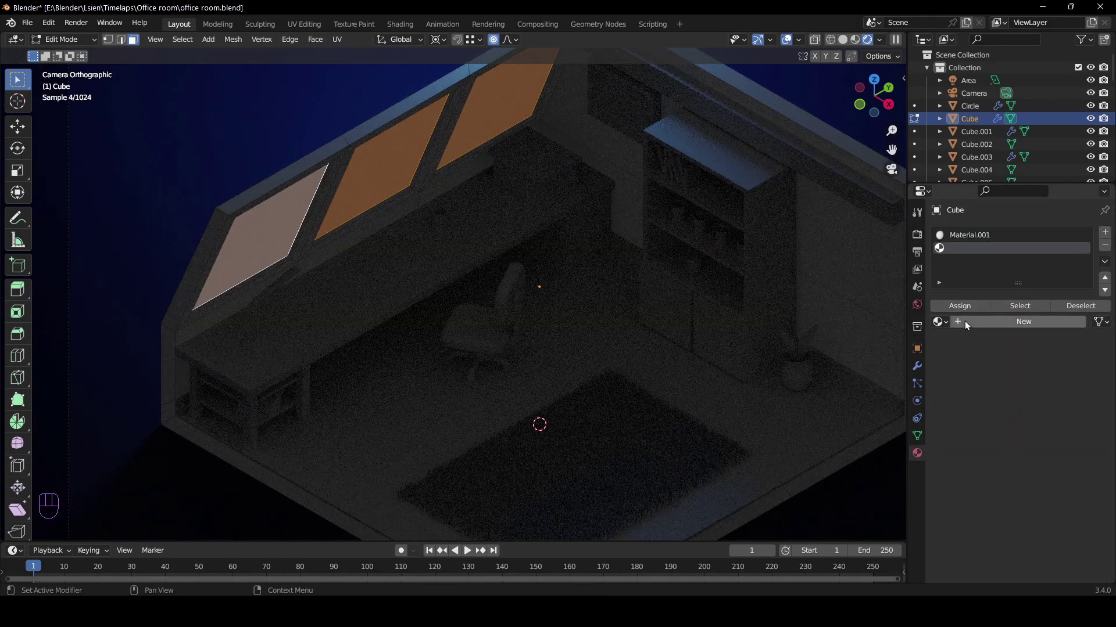
left_click(966, 325)
left_click(967, 313)
key("Tab")
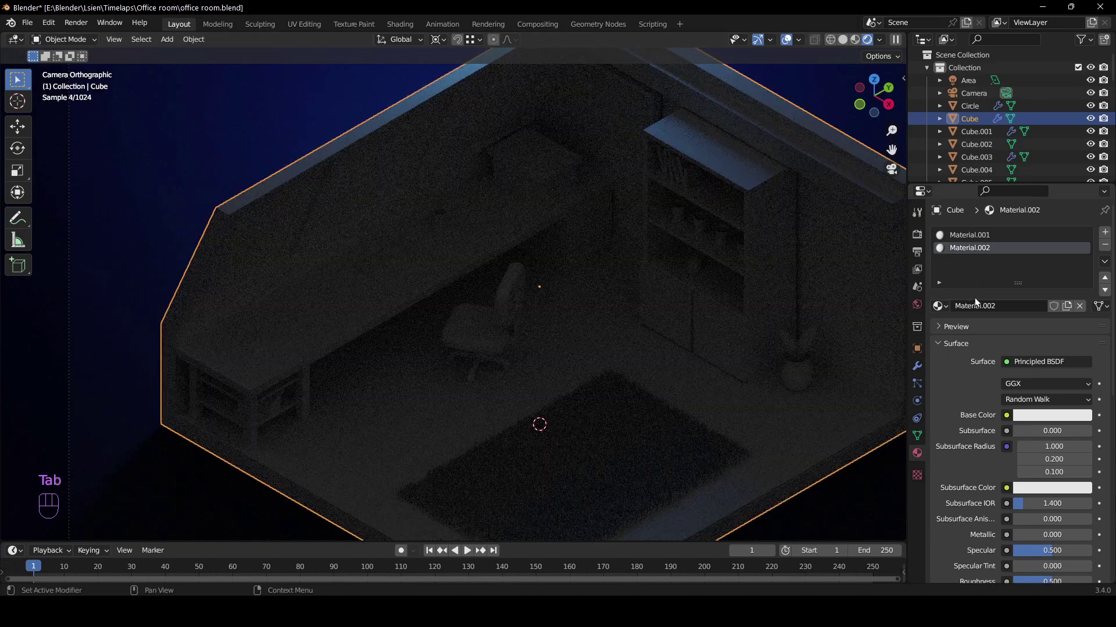
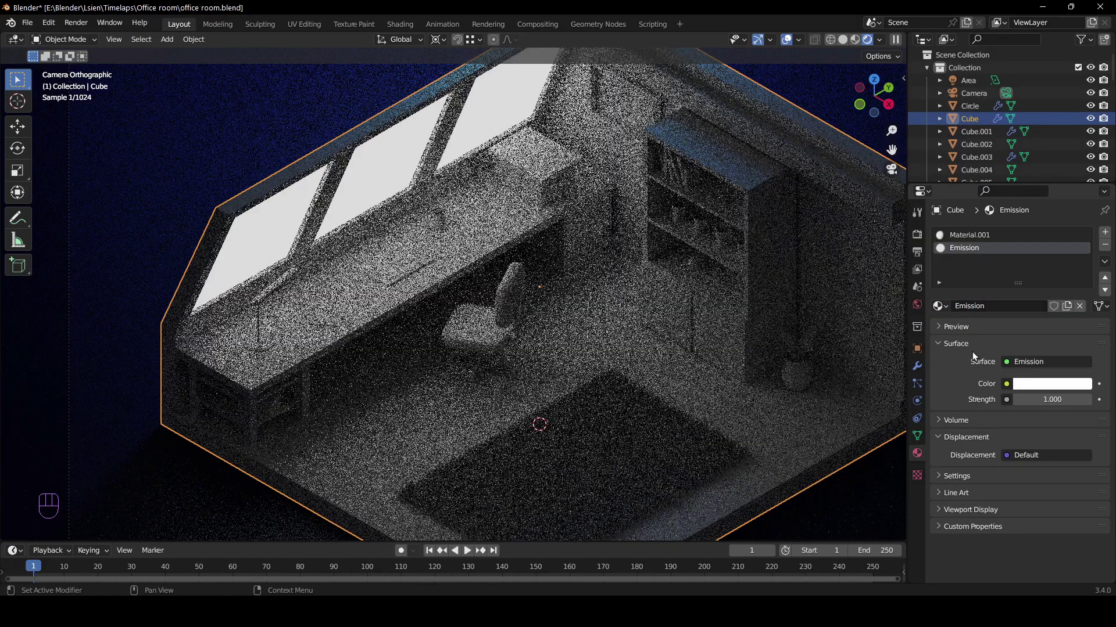
middle_click(646, 333)
key("ctrl+s")
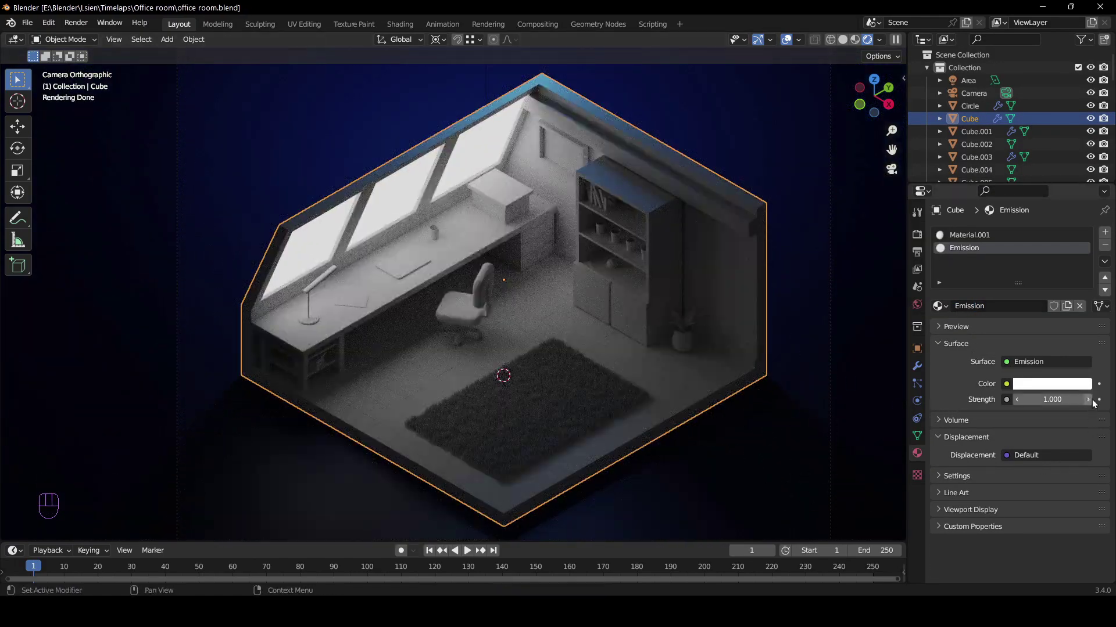
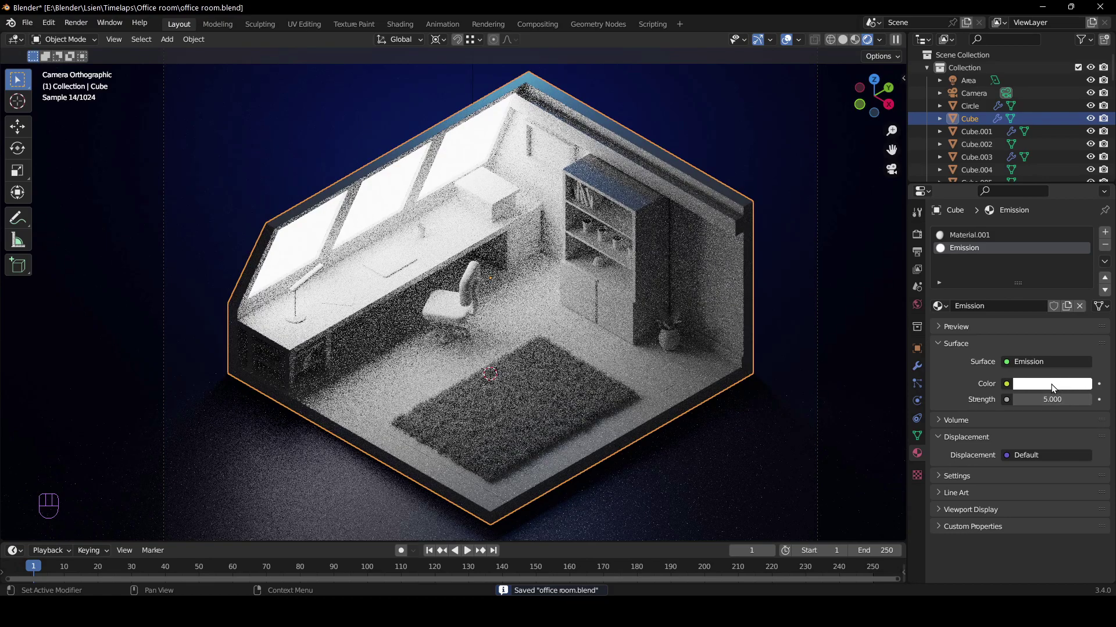
Set the window glow to warm orange at strength 5 and save
left_click(1054, 389)
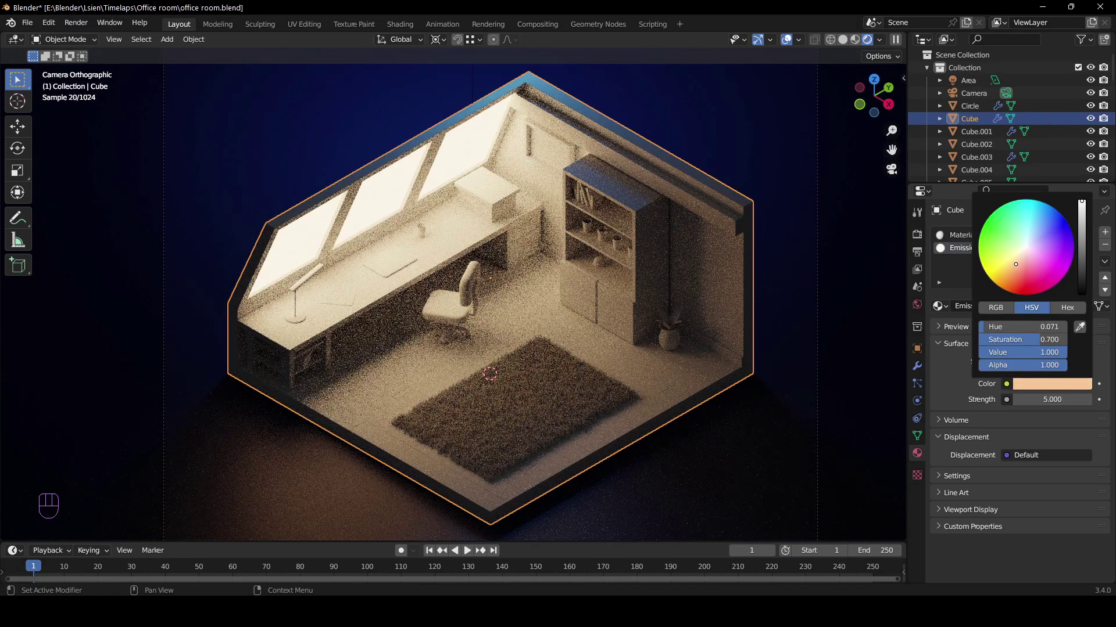
key("ctrl+s")
left_click(604, 319)
left_click_drag(599, 322, 613, 312)
key("ctrl+s")
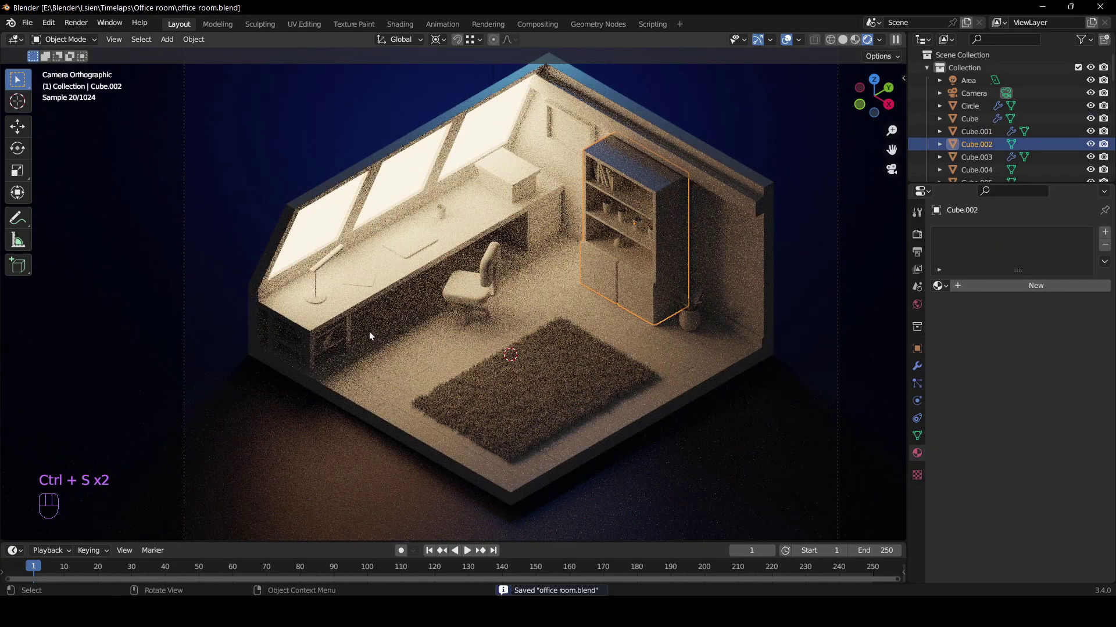
Set the room shell's Material.001 base colour to light grey, value 0.8
middle_click(376, 339)
middle_click(289, 304)
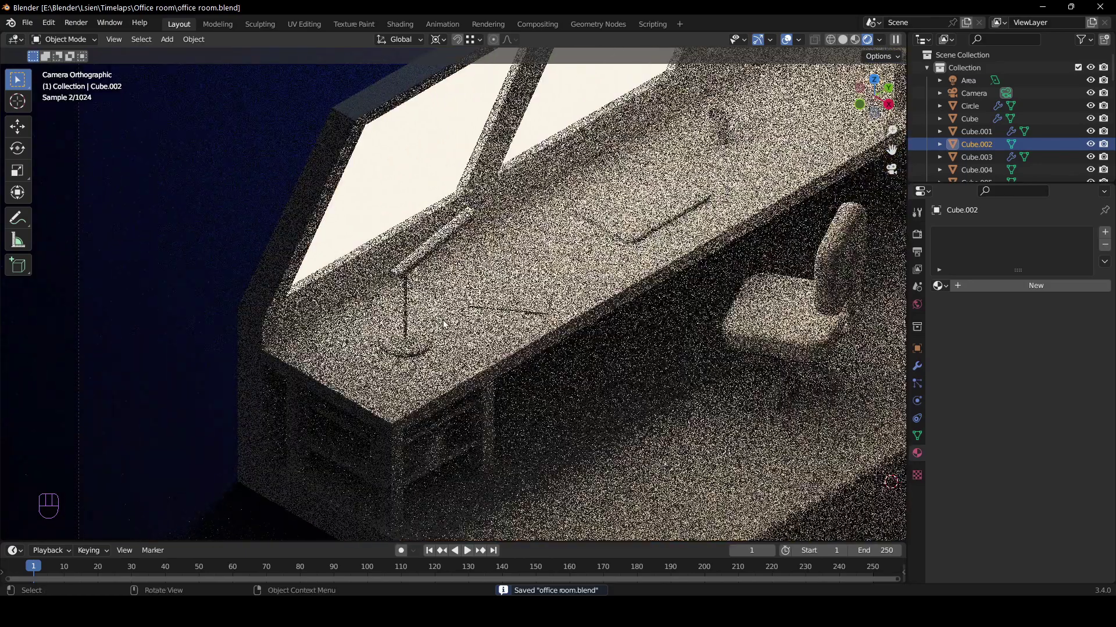
left_click(345, 143)
left_click_drag(583, 296, 493, 293)
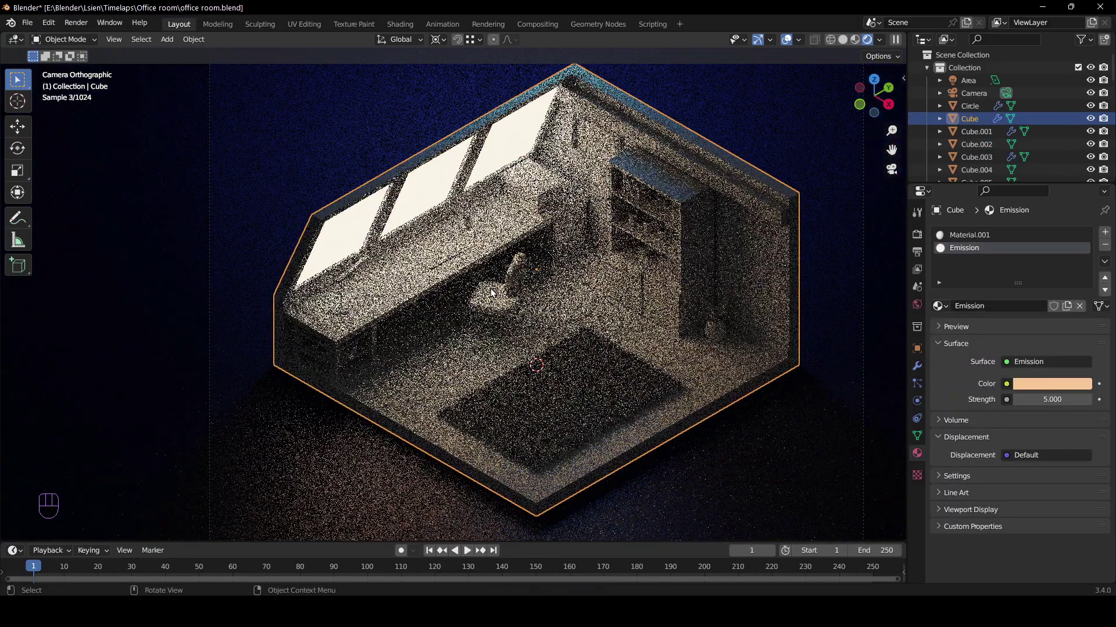
left_click(995, 236)
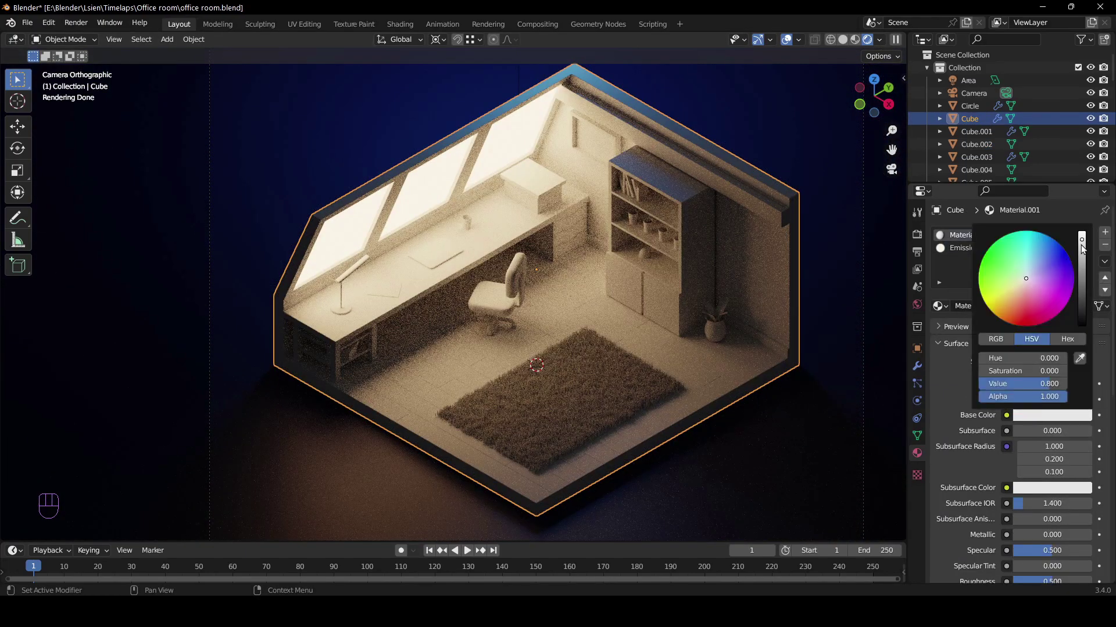
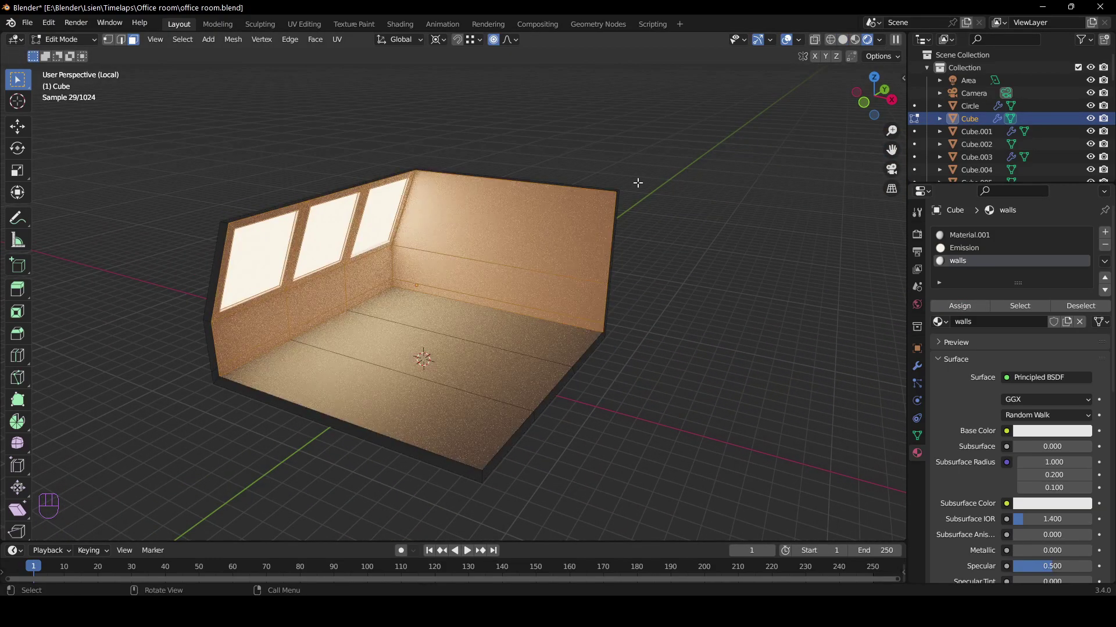
Assign a new 'walls' material to the inner wall faces and tint it warm yellow
key("Tab")
key("KP_Divide")
middle_click(666, 256)
key("ctrl+s")
left_click_drag(690, 264, 655, 270)
left_click(1040, 421)
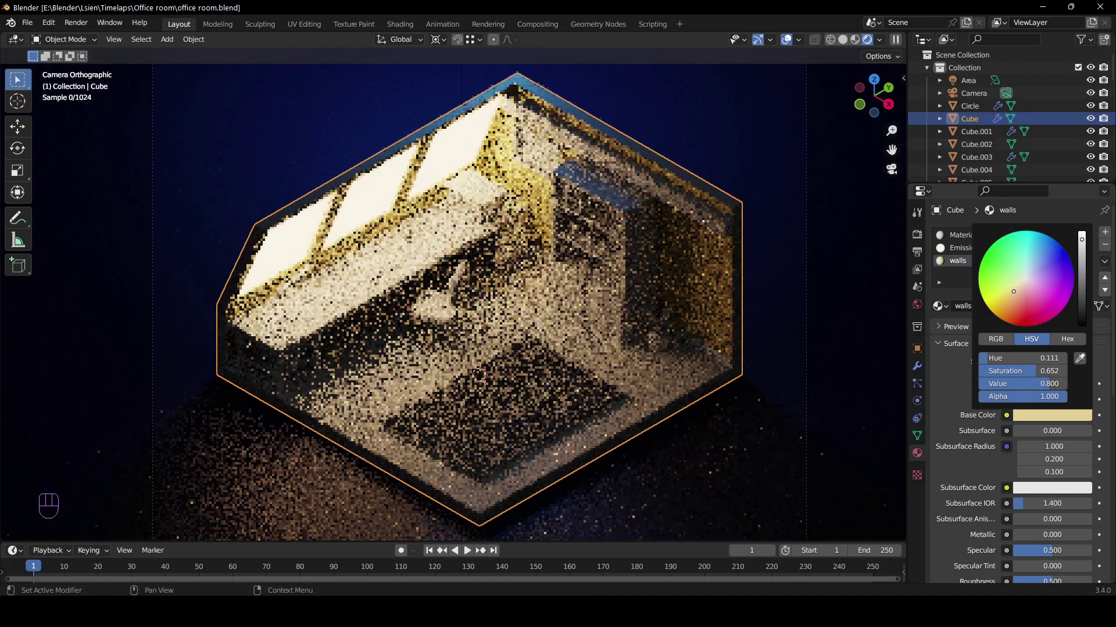
key("ctrl+s")
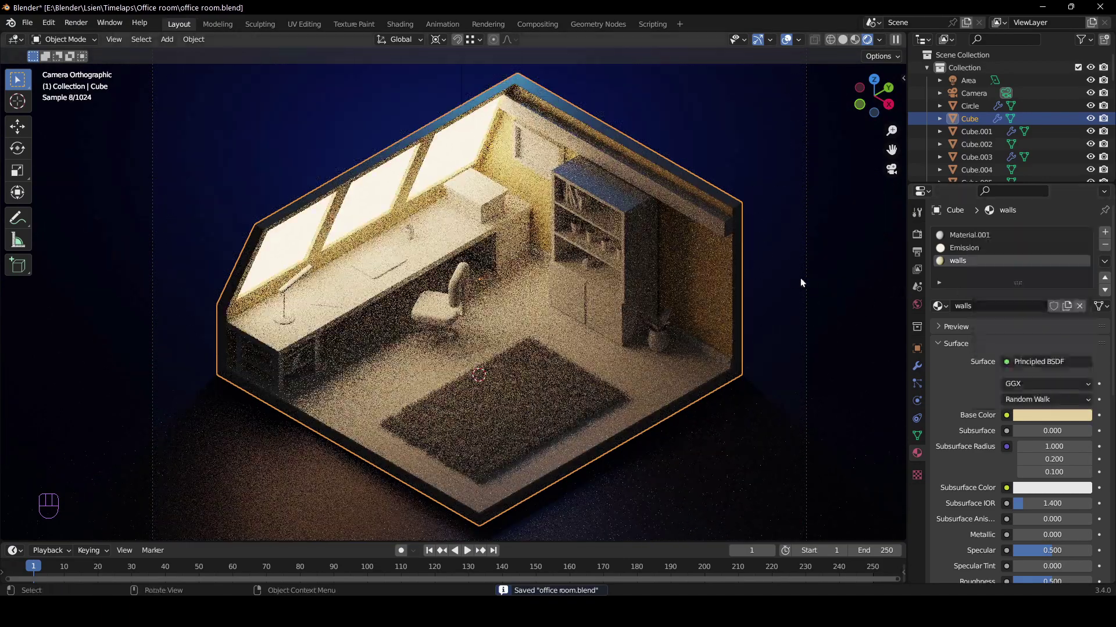
Save the file and select the roof trim piece for its own material
key("ctrl+s")
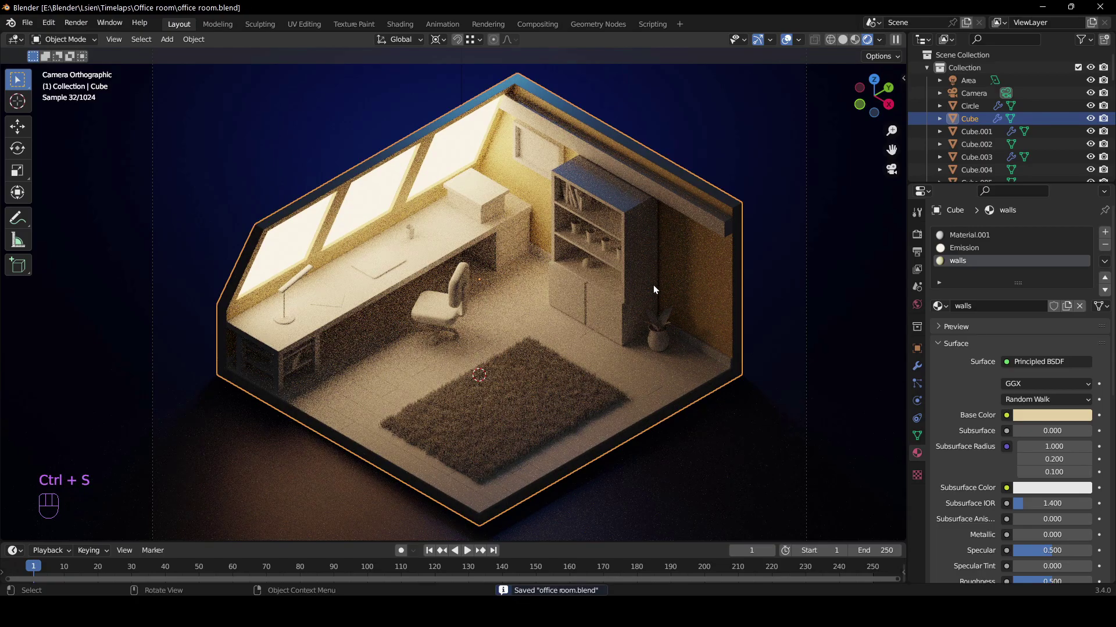
left_click_drag(741, 248, 699, 281)
left_click(733, 241)
Assign the shared 'white' material to the trim strip with roughness about 0.26
left_click(998, 292)
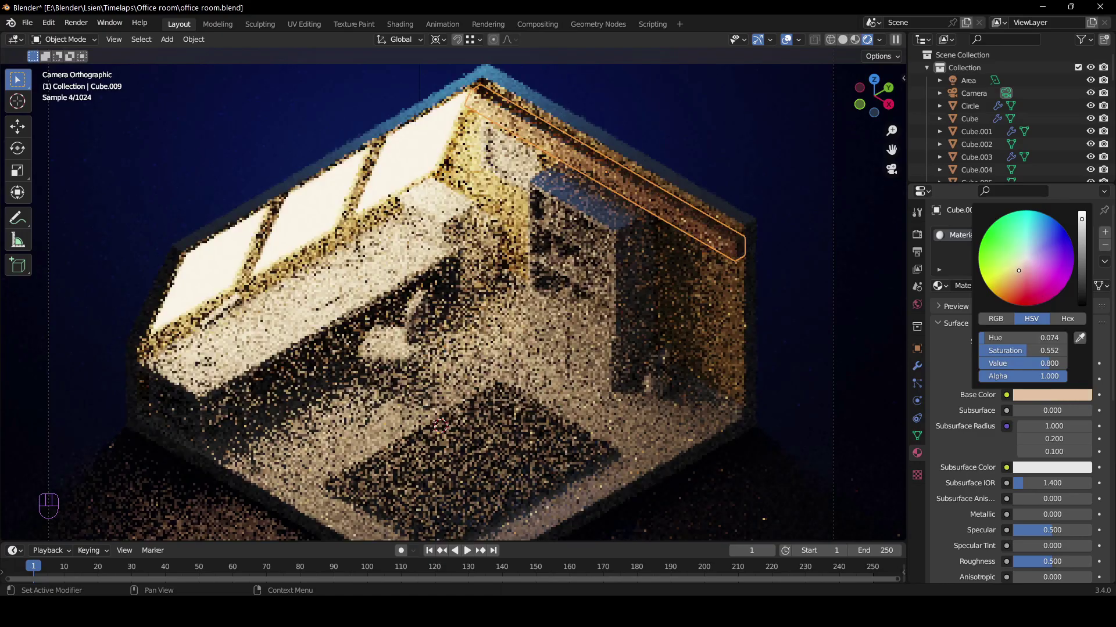
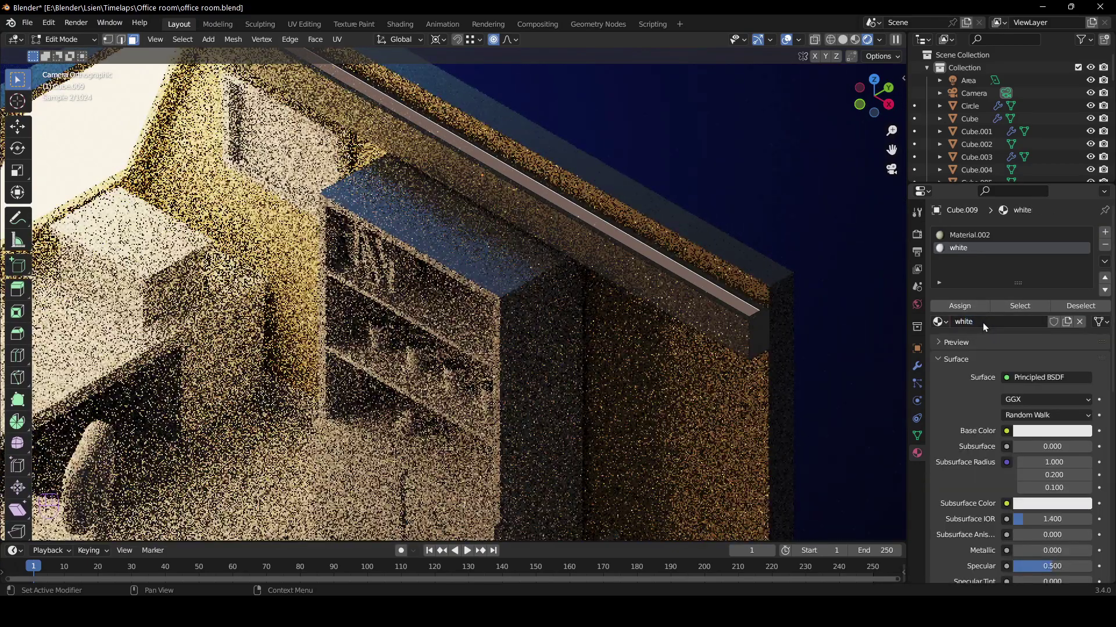
left_click(1031, 437)
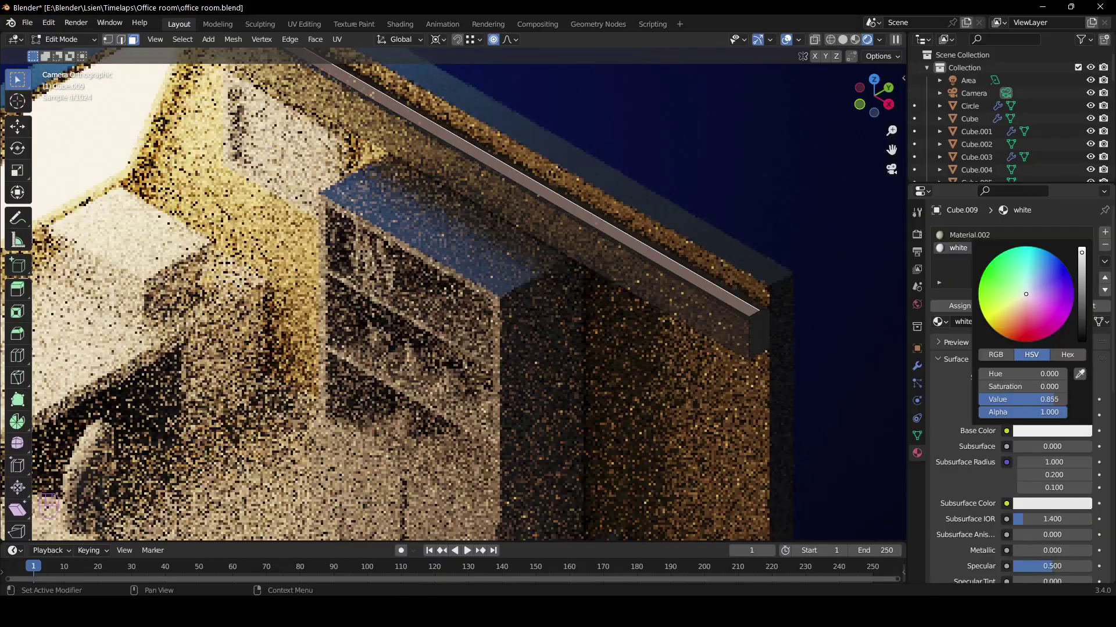
left_click(948, 312)
key("Tab")
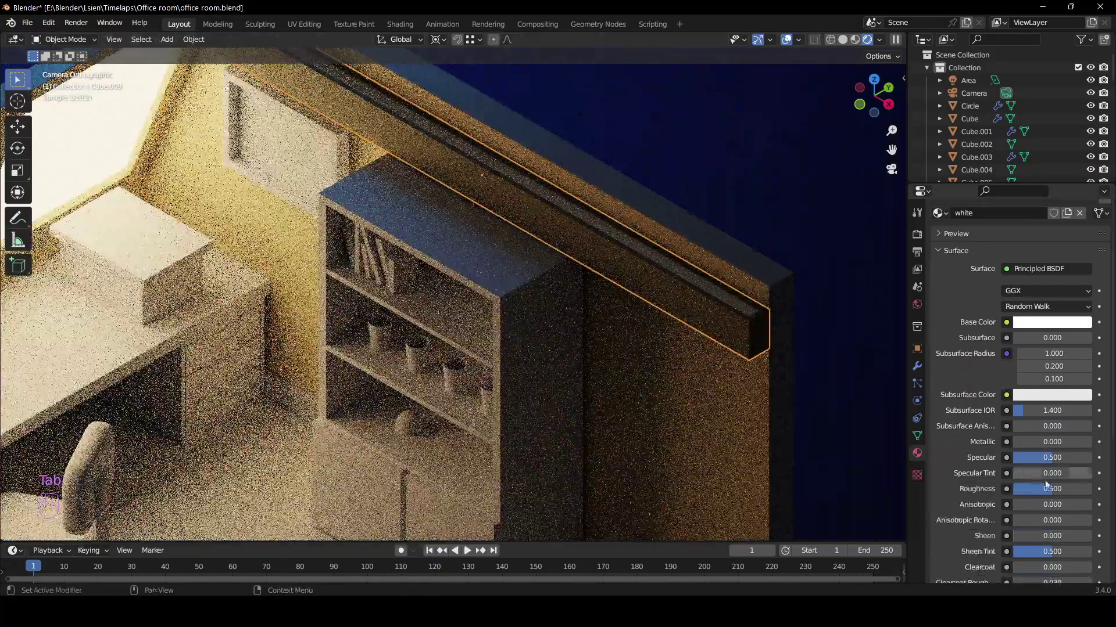
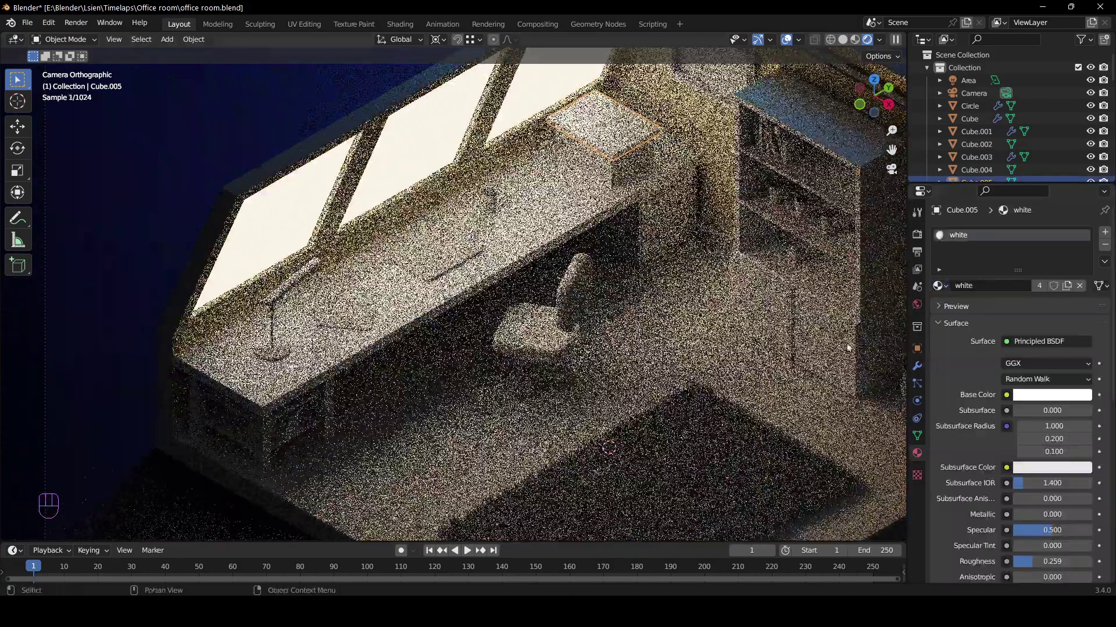
Give the sheet of paper on the desk (Plane.002) the white material
middle_click(363, 338)
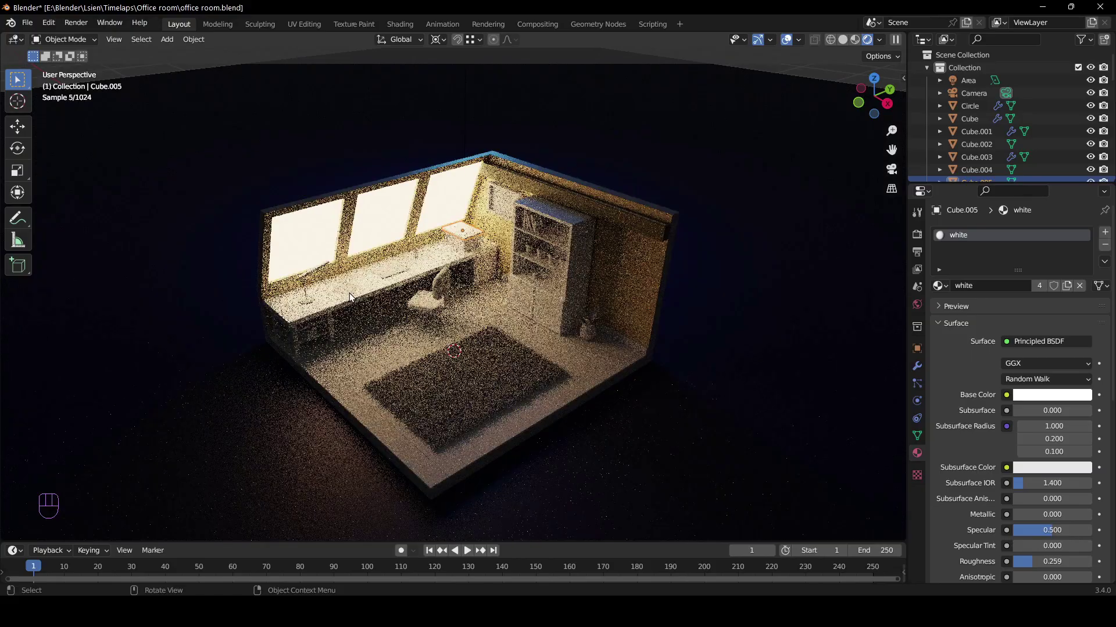
key("KP_Decimal")
left_click_drag(316, 337, 437, 258)
left_click_drag(430, 260, 397, 266)
left_click(489, 205)
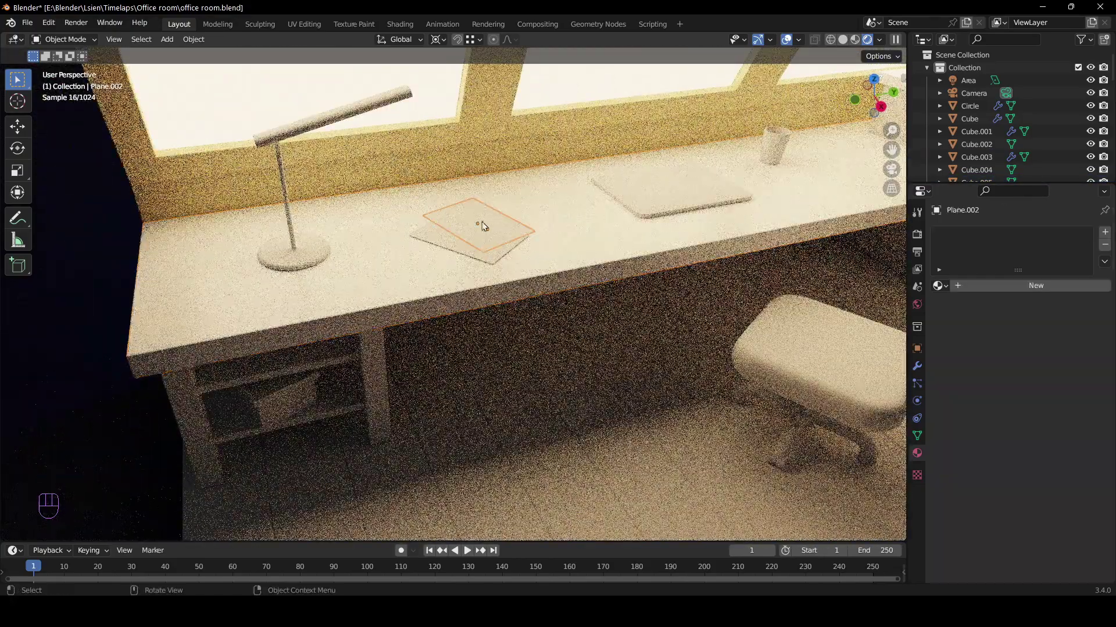
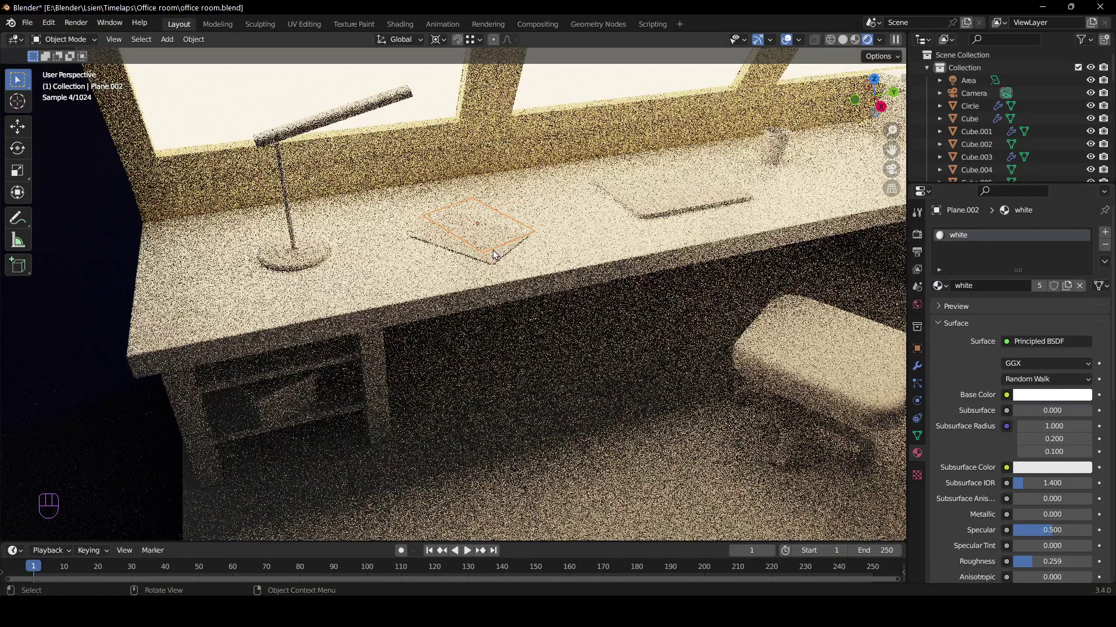
Create a new bright green material for the desk pad (Plane.003)
left_click(967, 289)
left_click(1023, 398)
left_click_drag(578, 255, 599, 281)
left_click_drag(601, 252, 580, 261)
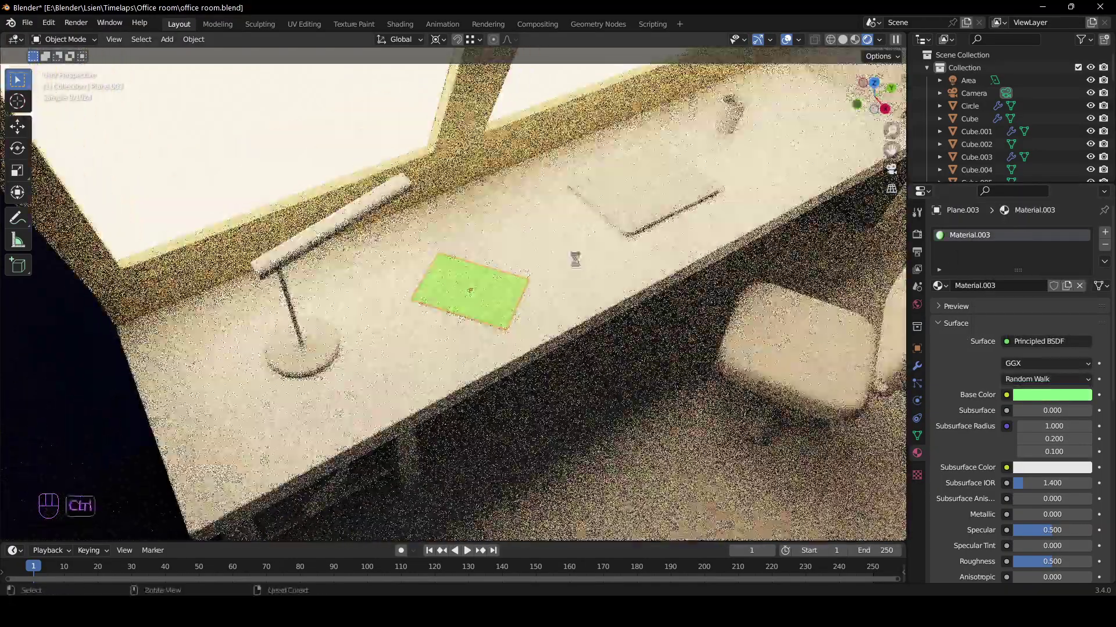
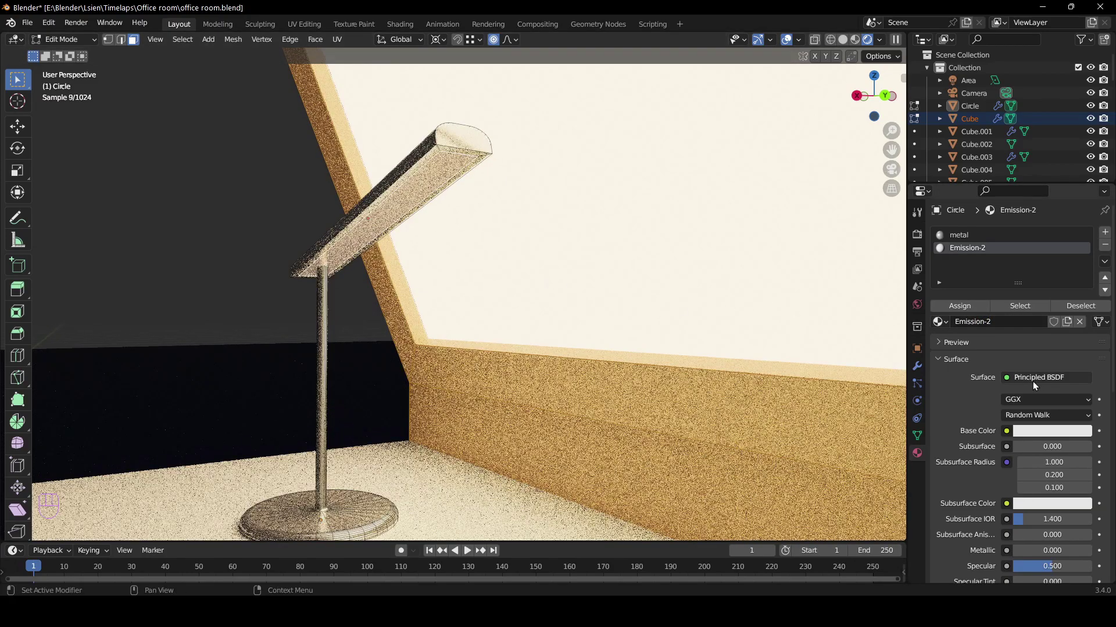
Switch the lamp head's Emission-2 material to Emission at strength 15 and save
left_click(1022, 380)
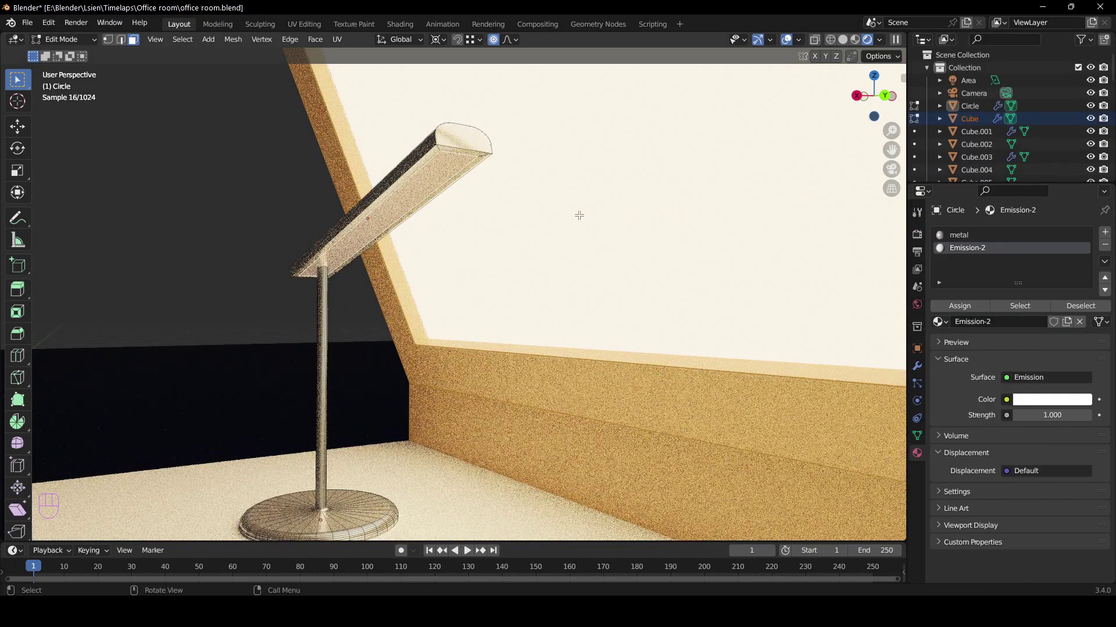
left_click(954, 315)
key("Tab")
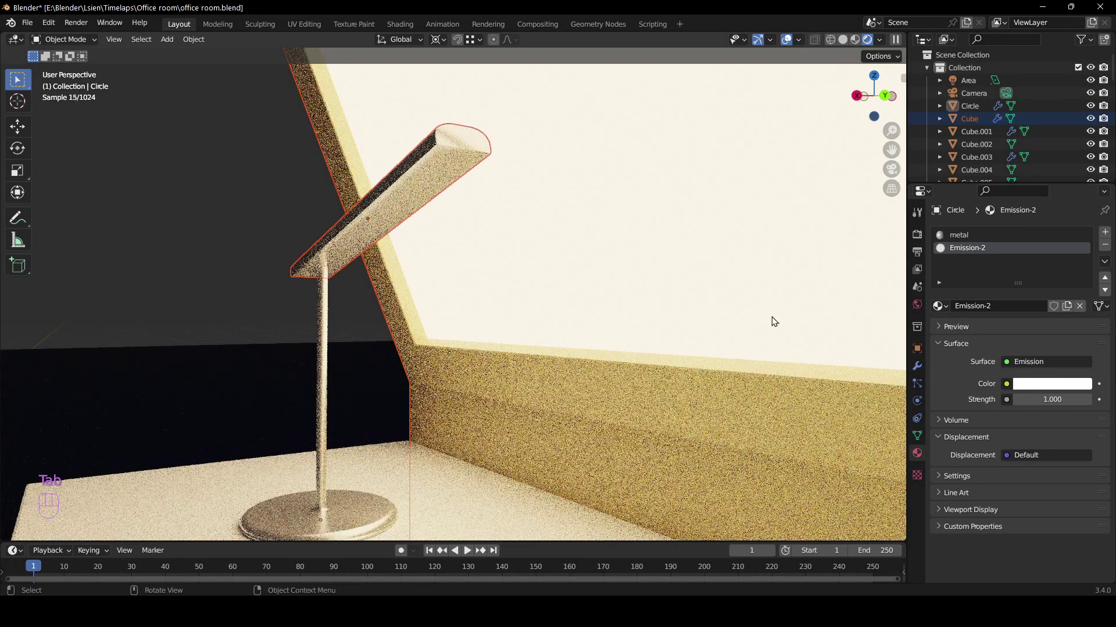
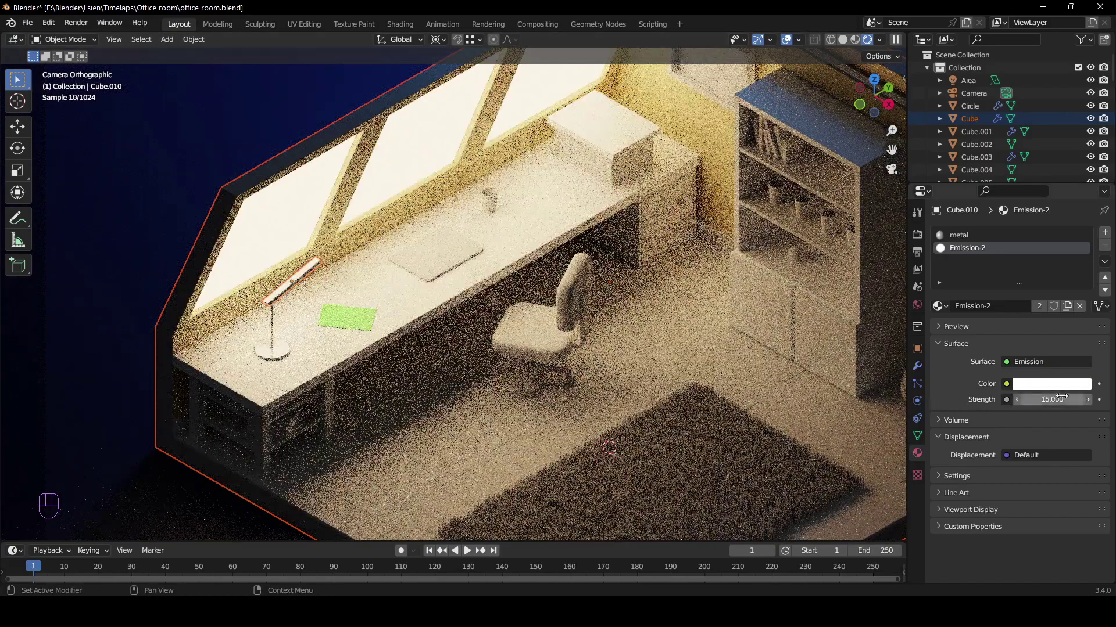
key("ctrl+s")
left_click(488, 358)
Give the laptop a pale blue material with Metallic 1.0 and save
middle_click(604, 344)
key("ctrl+s")
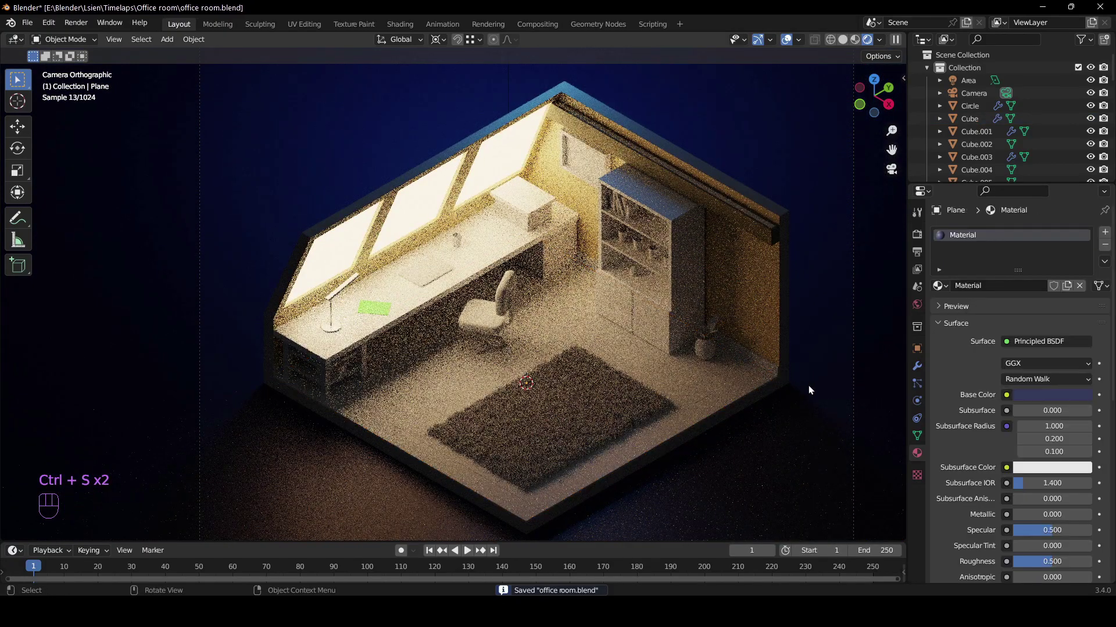
left_click(432, 282)
left_click_drag(433, 299, 491, 312)
left_click(976, 292)
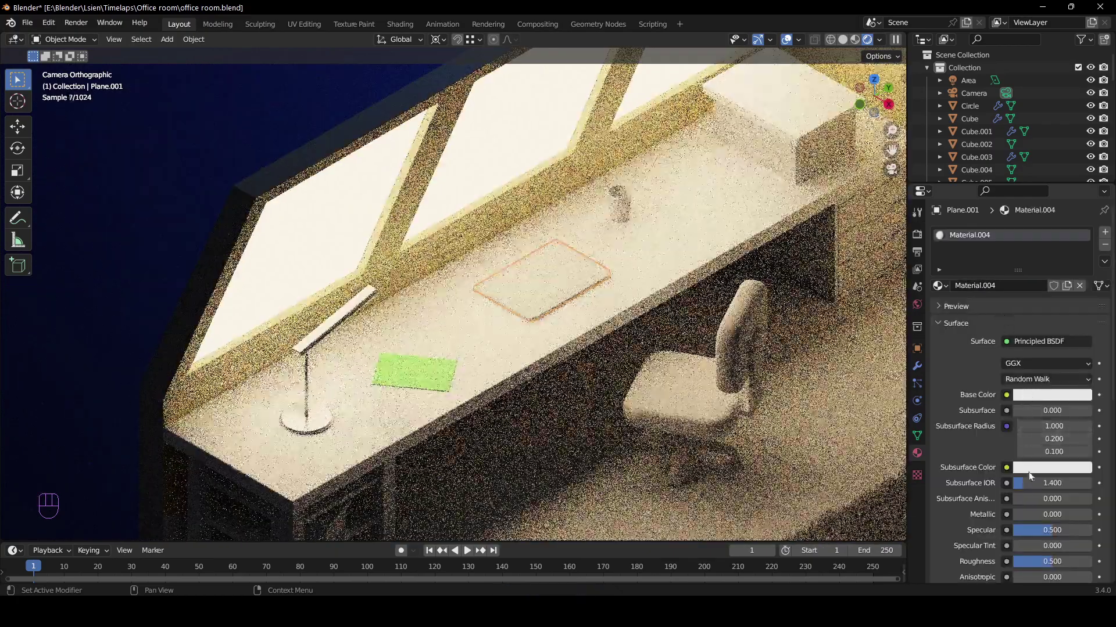
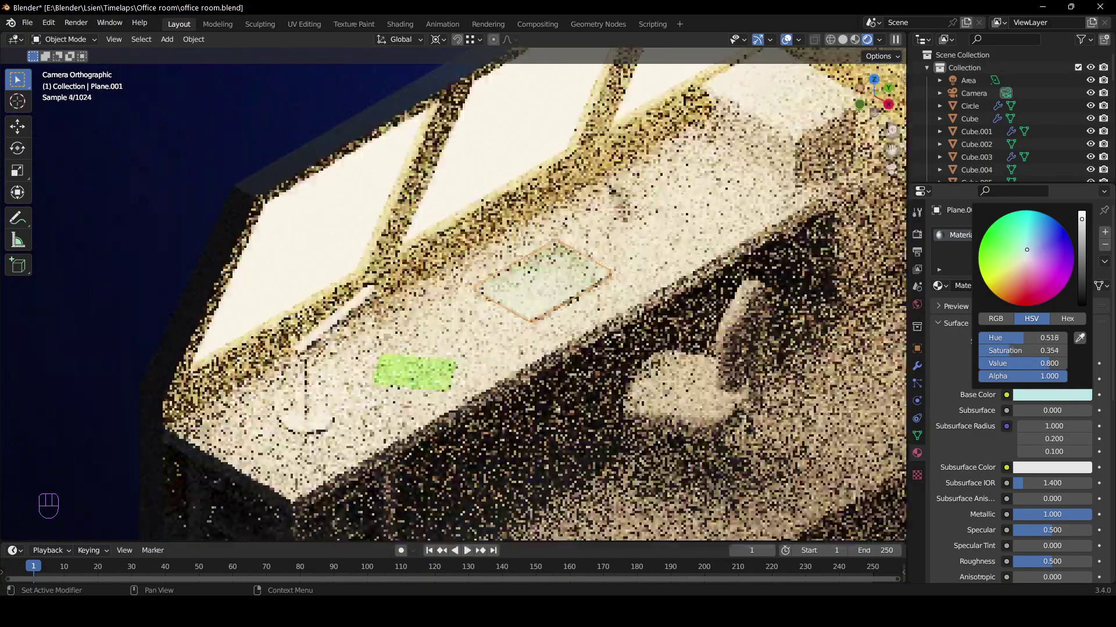
left_click(726, 325)
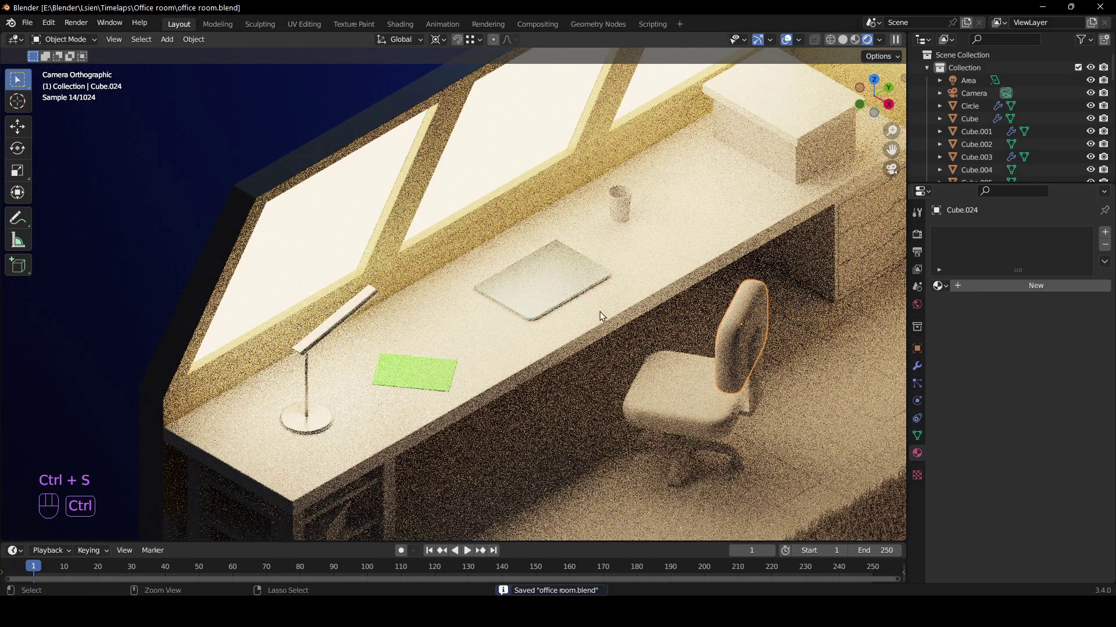
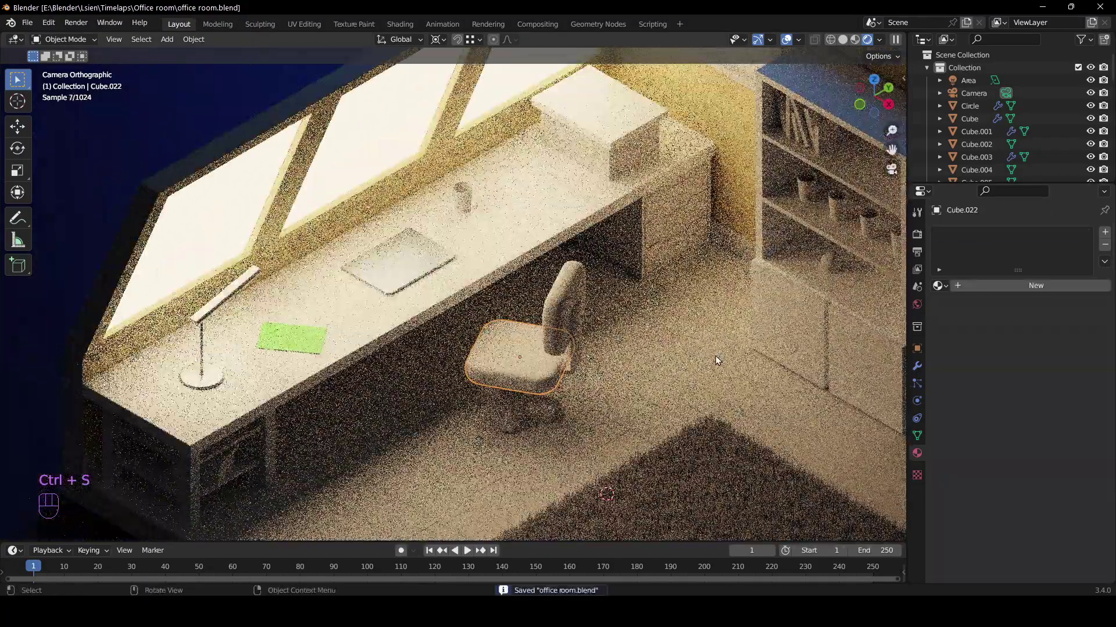
Create a reddish-orange 'cup' material with roughness about 0.66 for the desk cup
left_click(466, 202)
left_click(1017, 297)
left_click_drag(1014, 292, 1000, 295)
left_click_drag(993, 287, 991, 286)
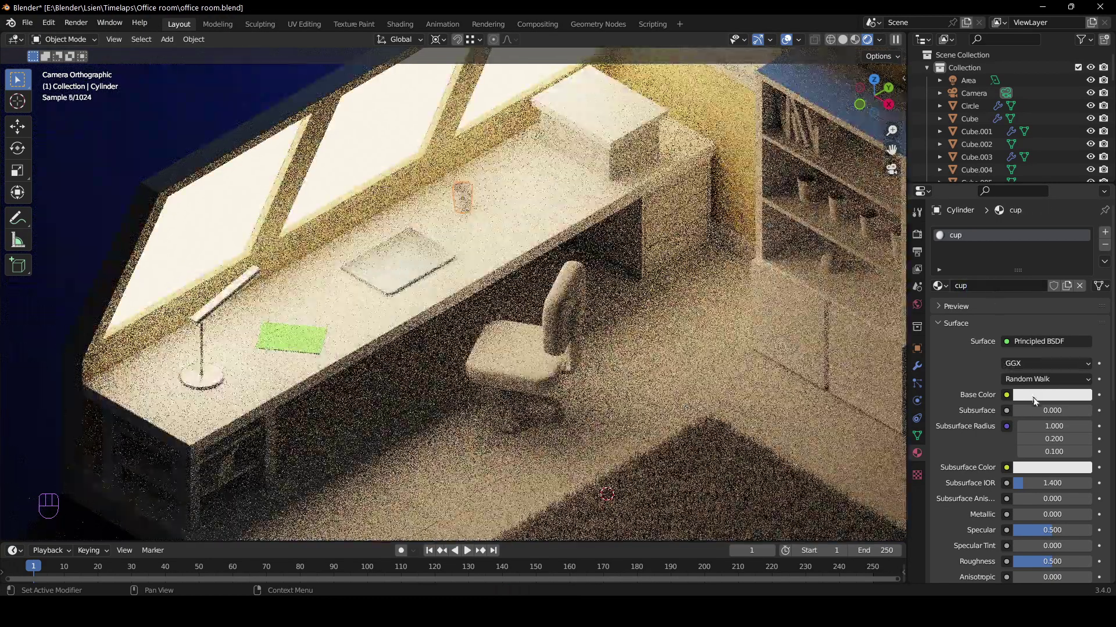
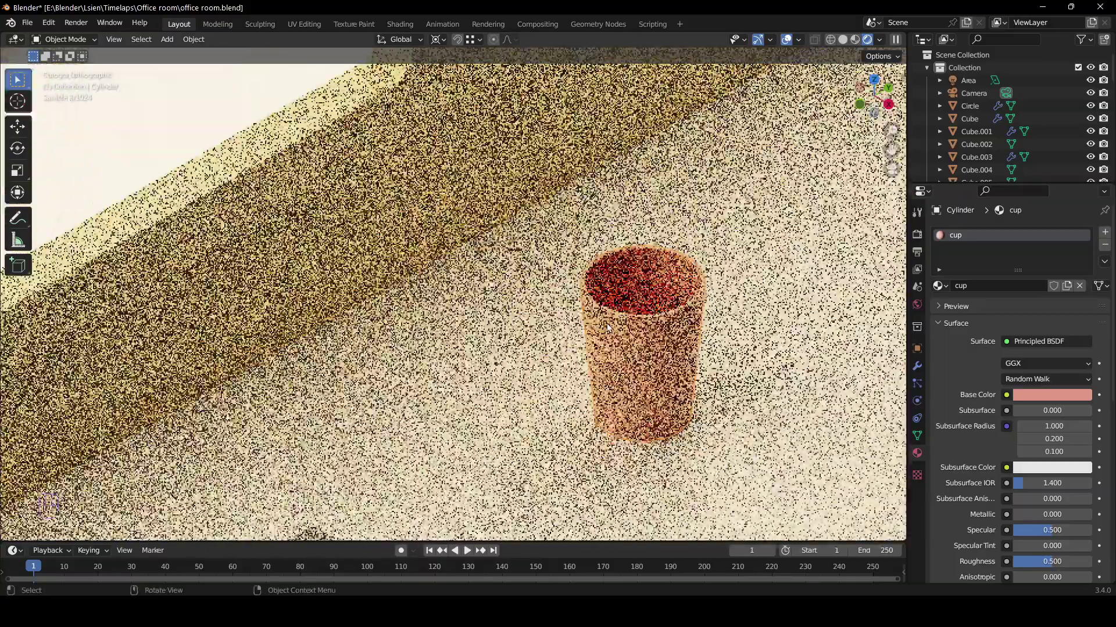
left_click_drag(649, 336, 548, 305)
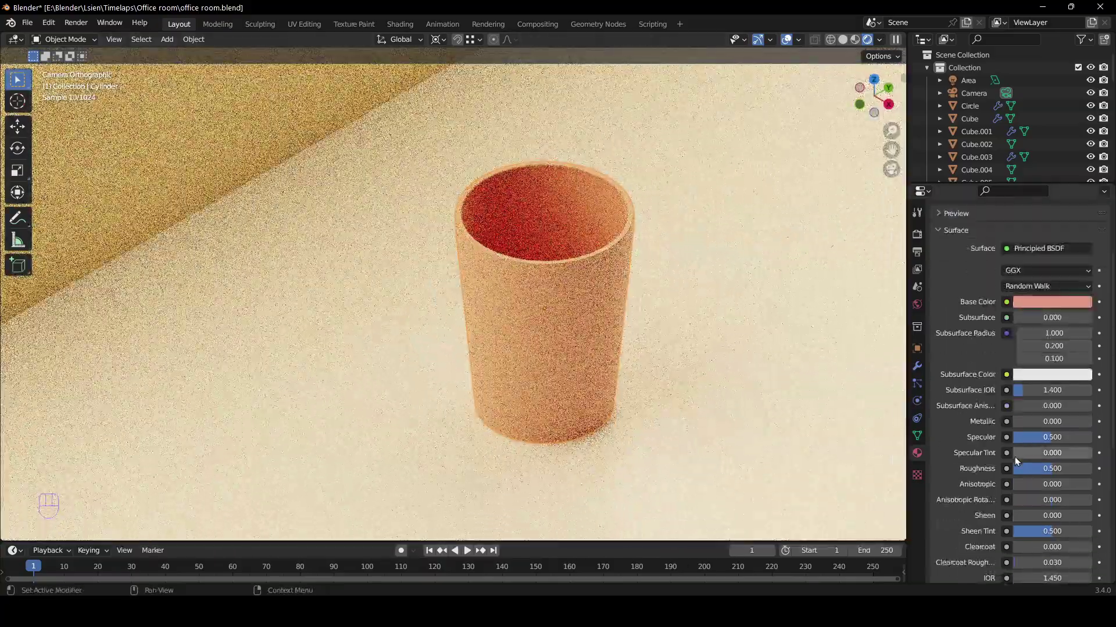
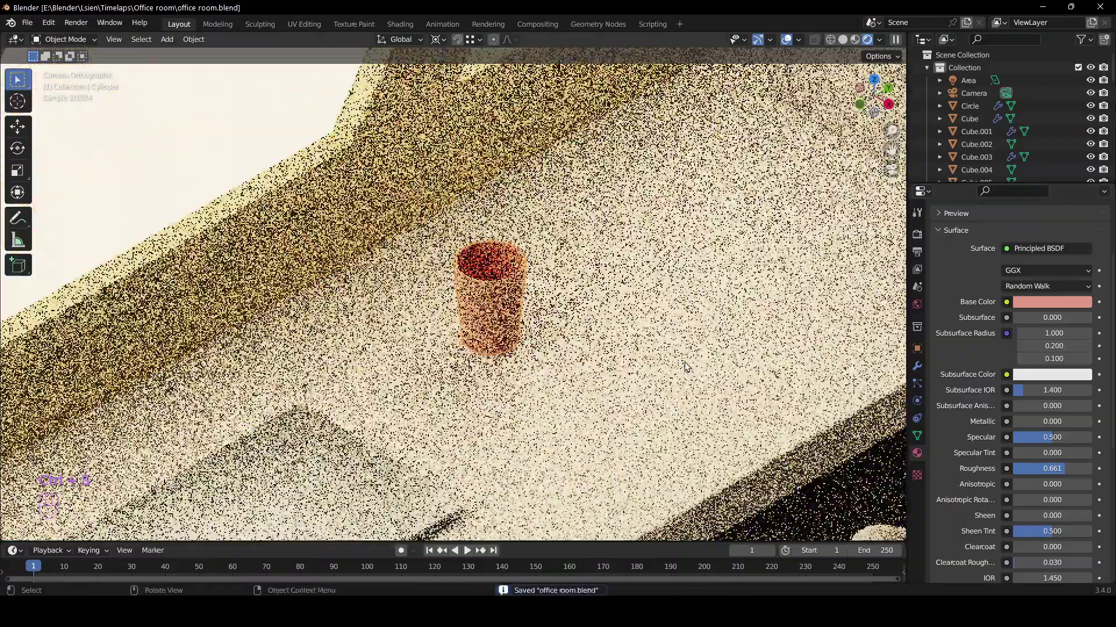
middle_click(722, 361)
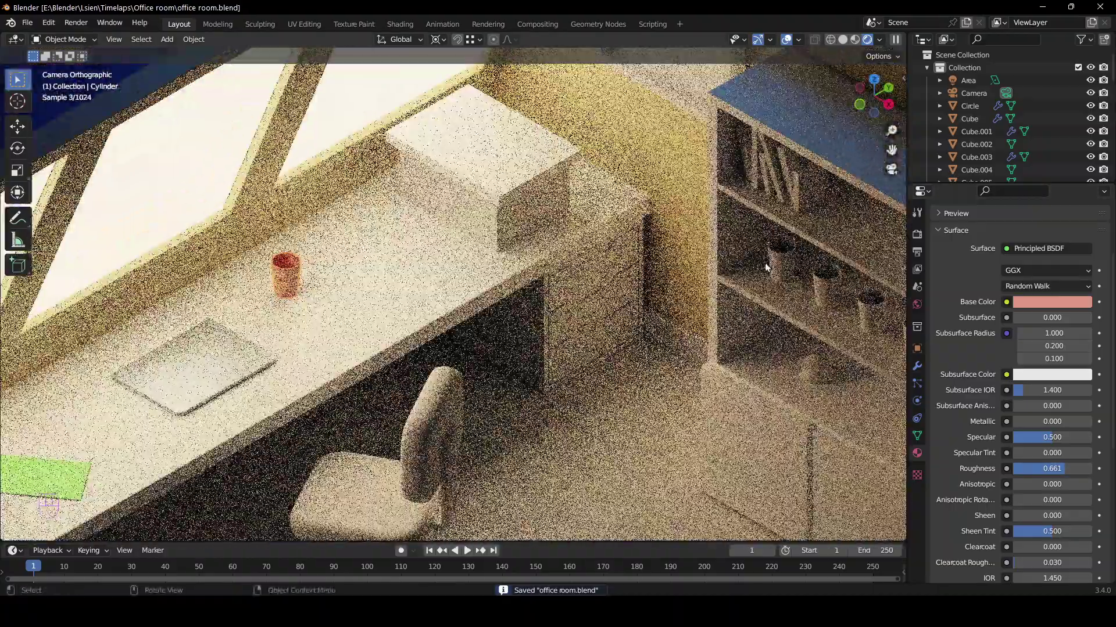
middle_click(772, 279)
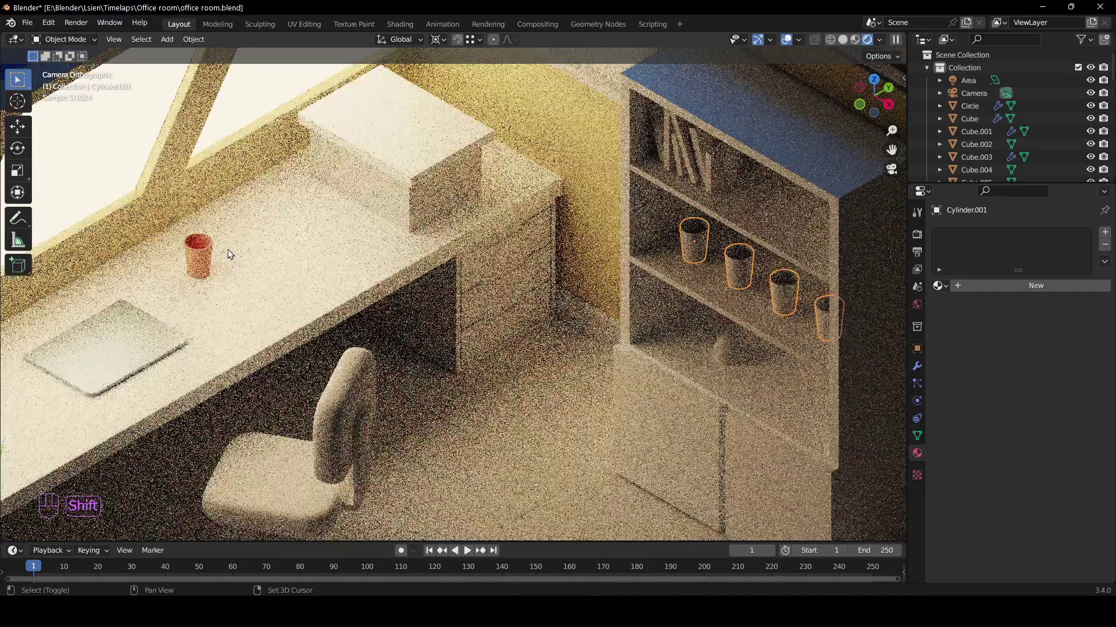
Link the red cup material onto the bookshelf cups, then select the shelf boards under the desk
key("ctrl+l")
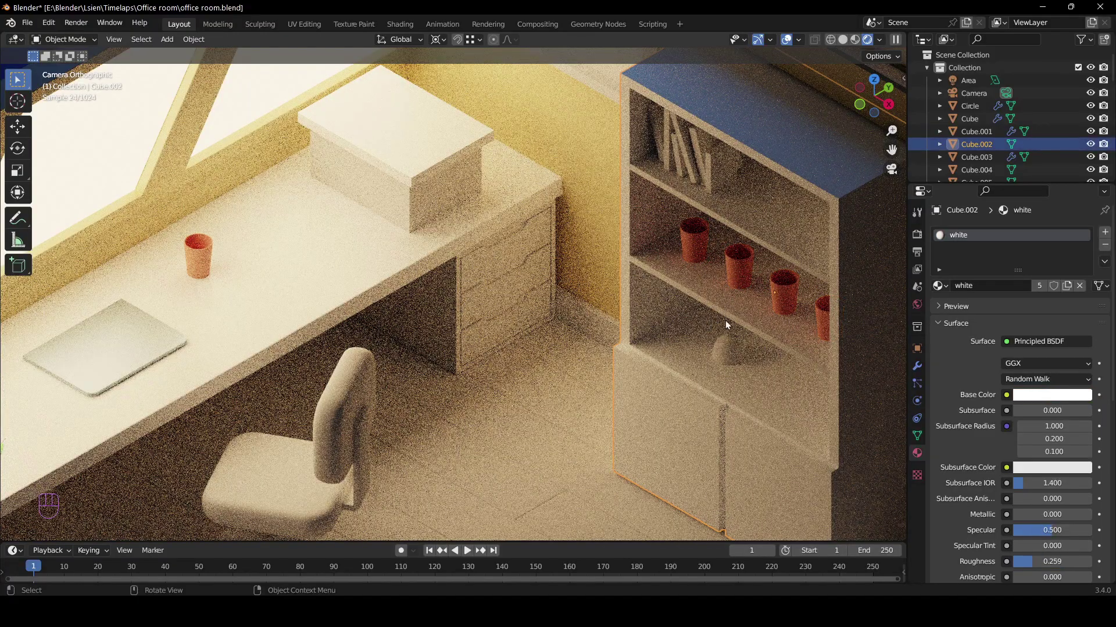
left_click_drag(684, 345, 677, 284)
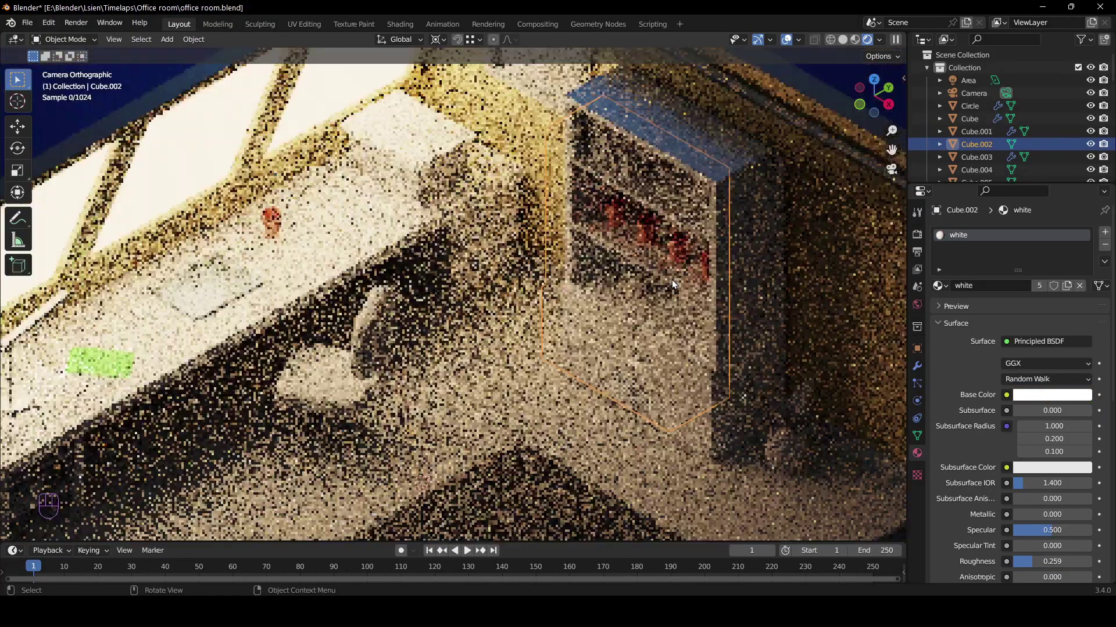
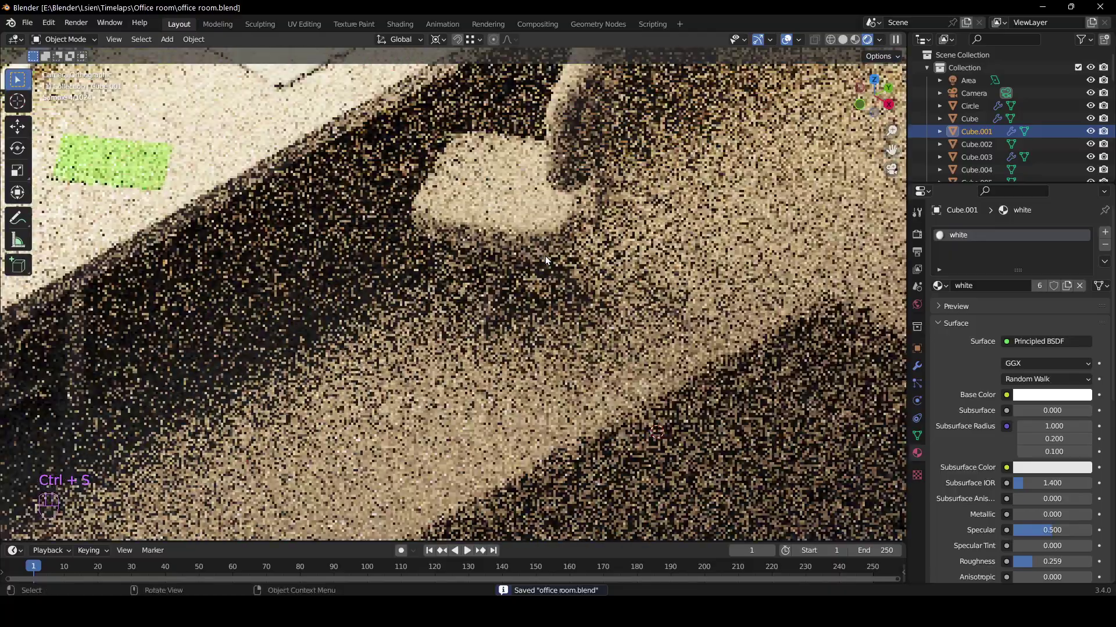
middle_click(425, 279)
left_click(333, 281)
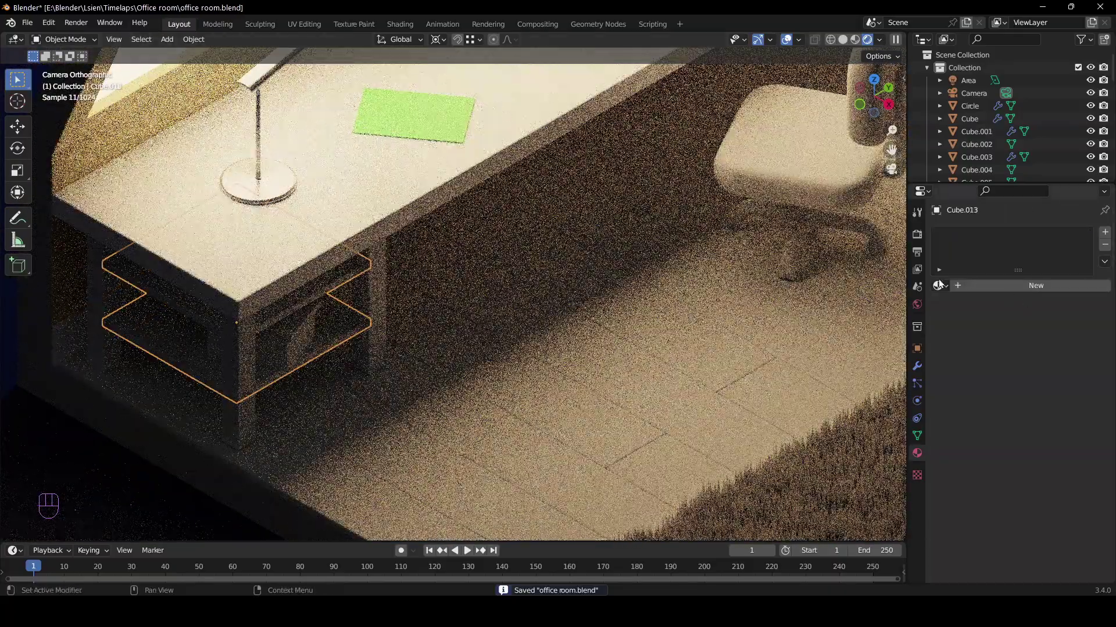
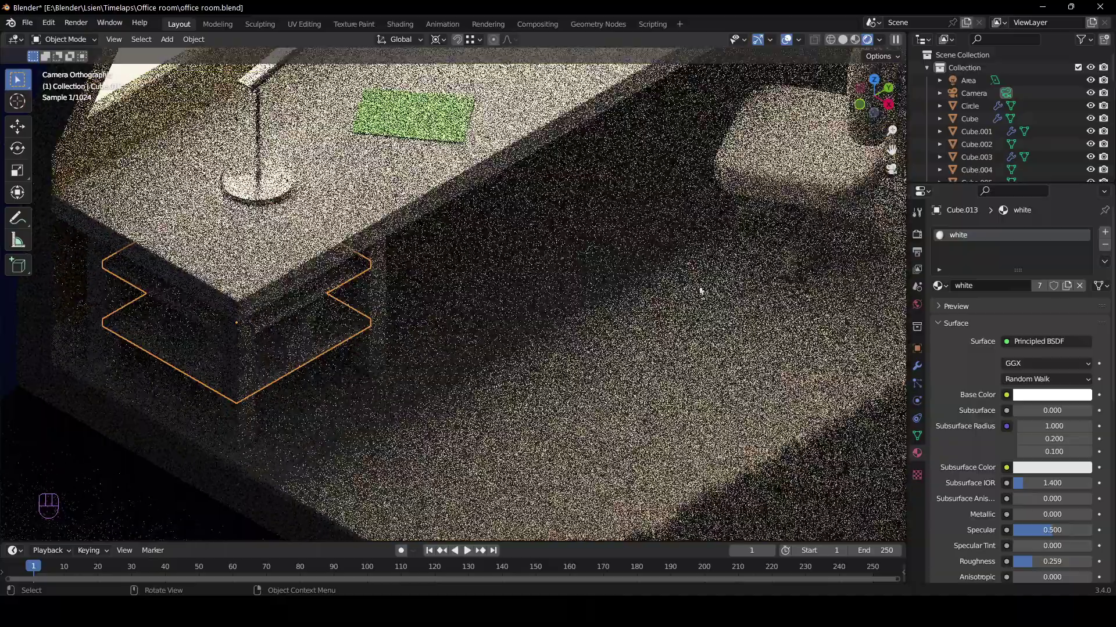
Give the under-desk shelves the white material and select the drawer unit
left_click_drag(749, 201, 659, 306)
left_click(746, 132)
left_click_drag(764, 143, 738, 172)
left_click(736, 174)
Assign the drawer unit a new plain light grey material (Value 0.8) via its Base Color
key("KP_Decimal")
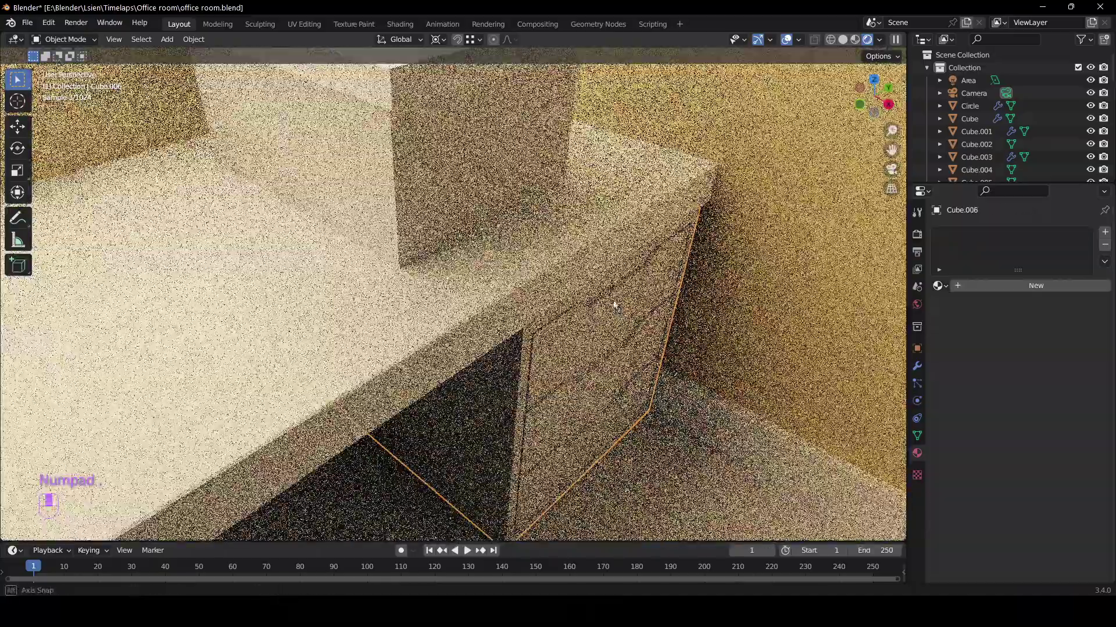
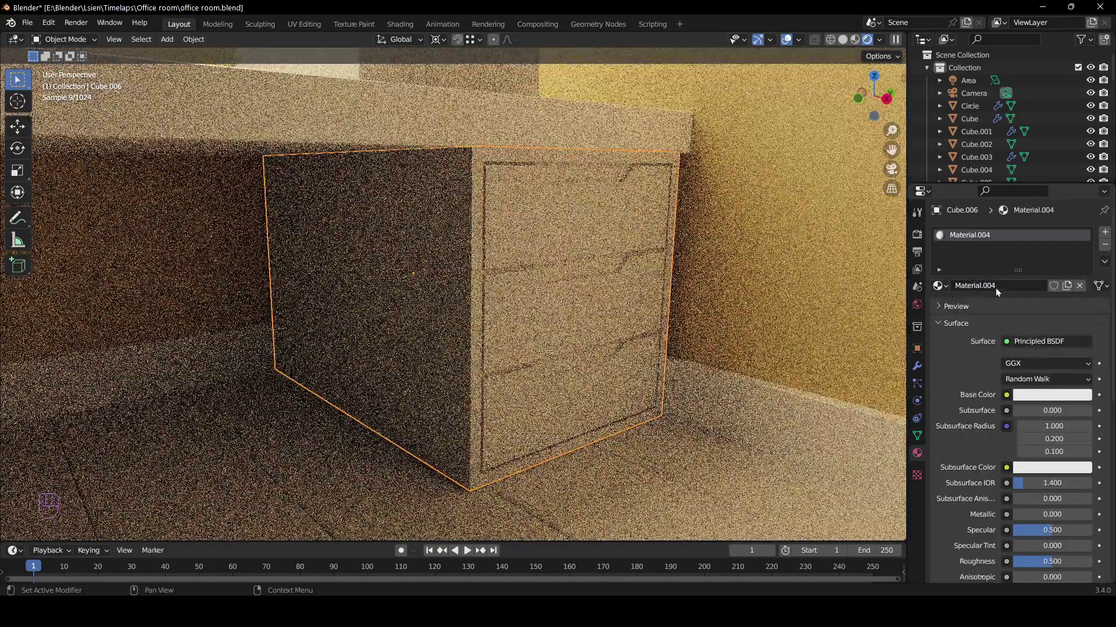
left_click(1028, 401)
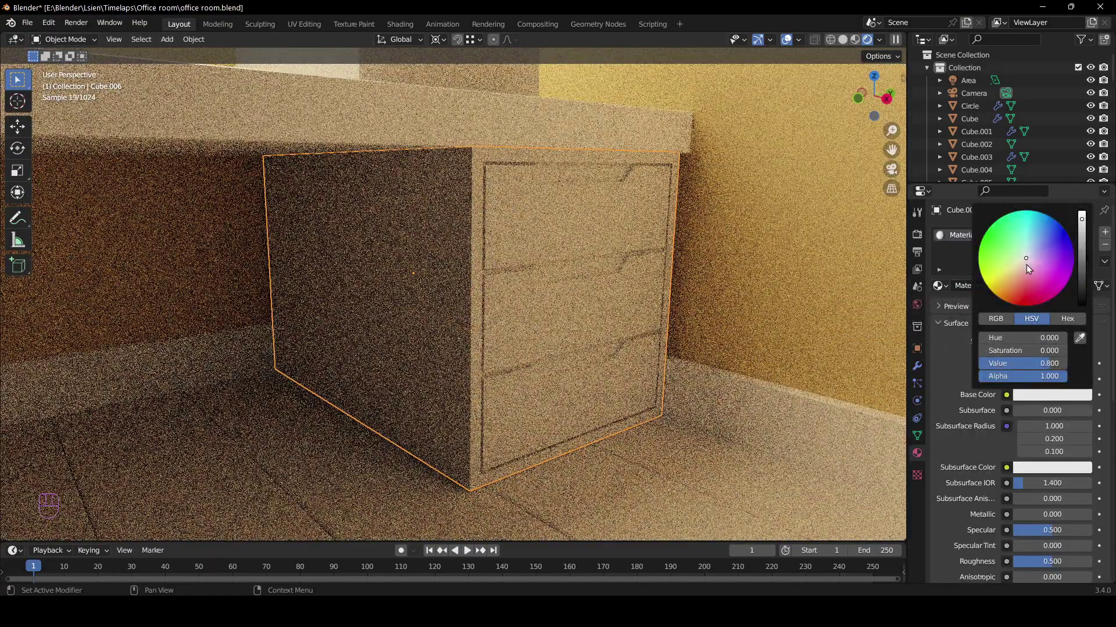
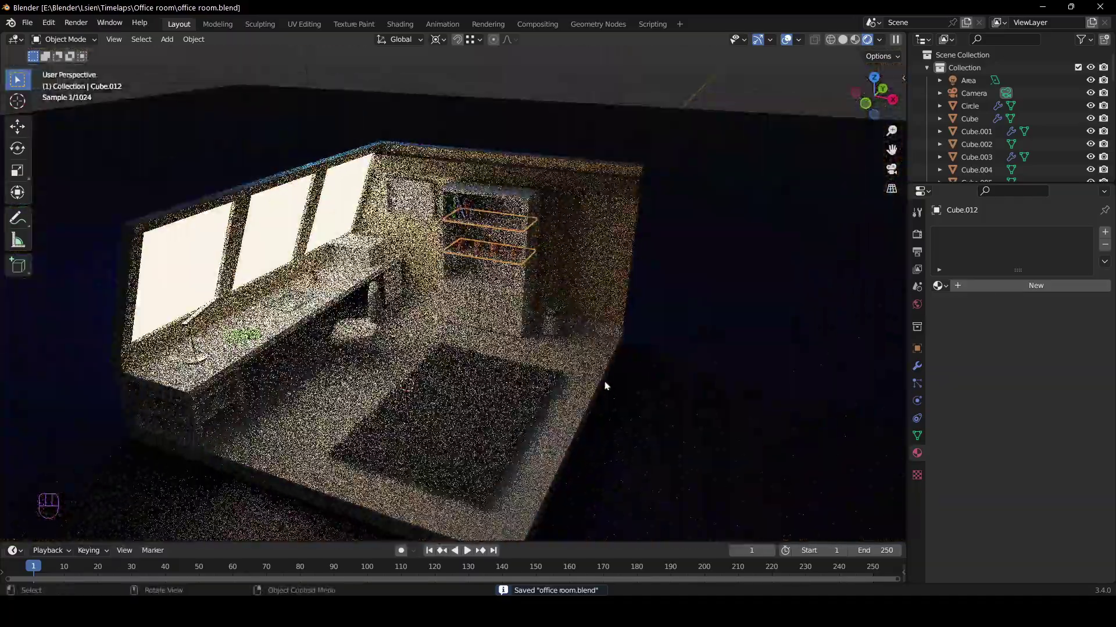
Give the room floor a warm tan 'floor' material and save the file
left_click(596, 378)
key("KP_0")
middle_click(595, 375)
left_click_drag(588, 368, 593, 353)
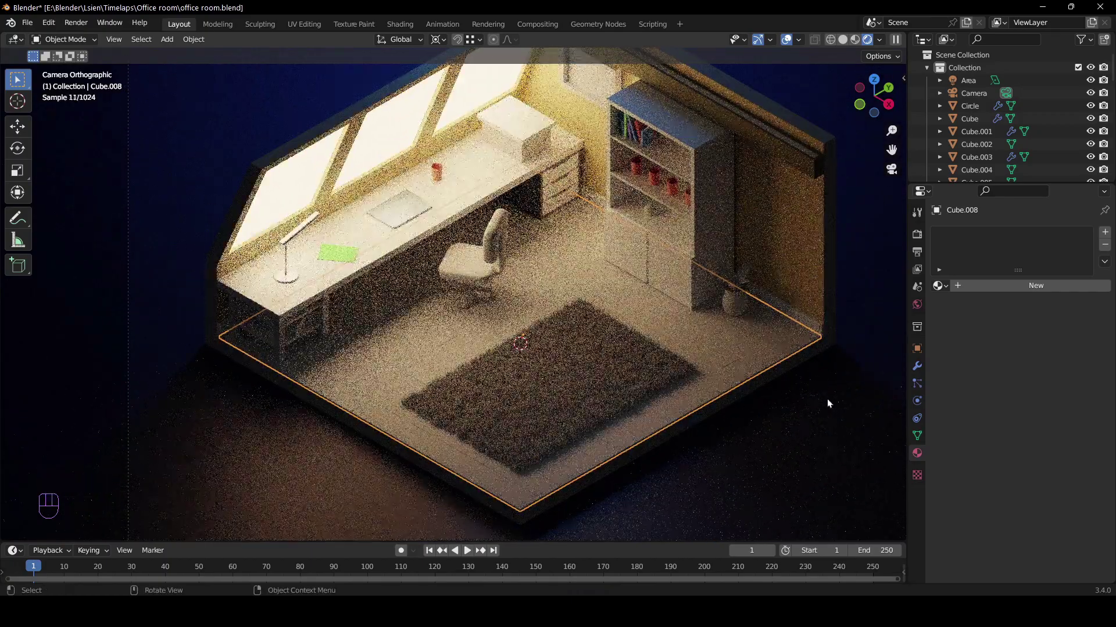
left_click(995, 292)
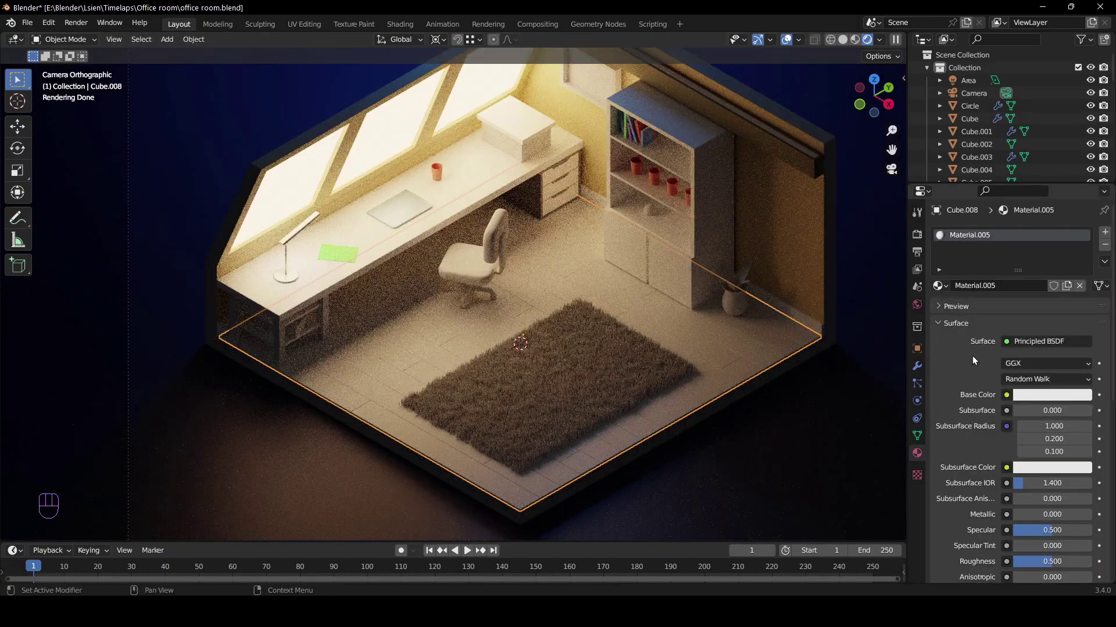
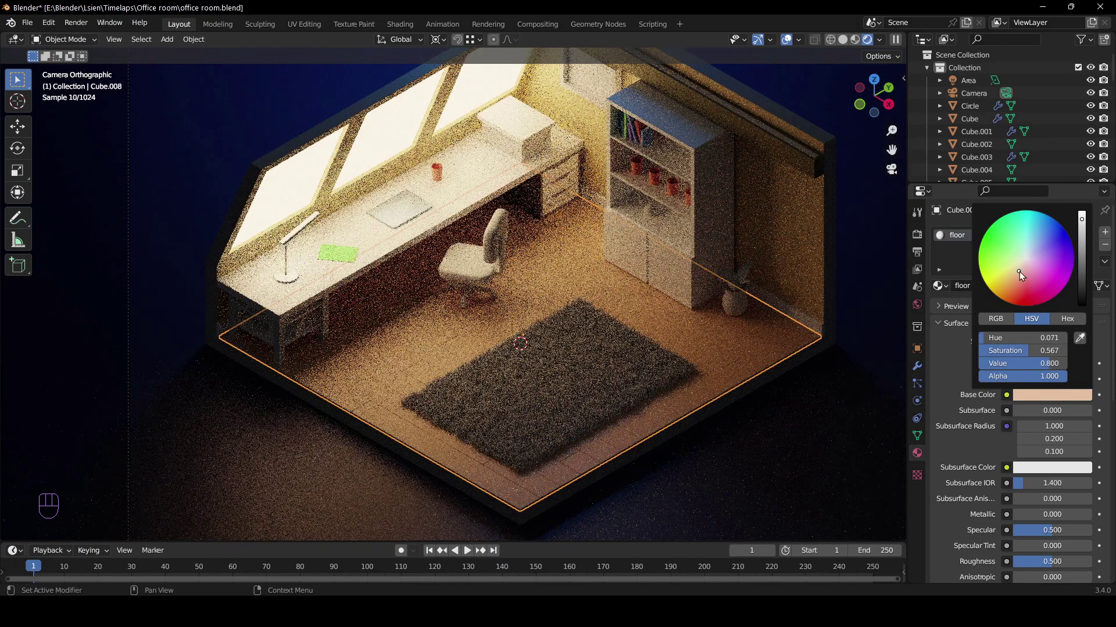
key("ctrl+s")
Select the backdrop plane to raise its roughness to about 0.617
left_click(802, 378)
left_click(829, 400)
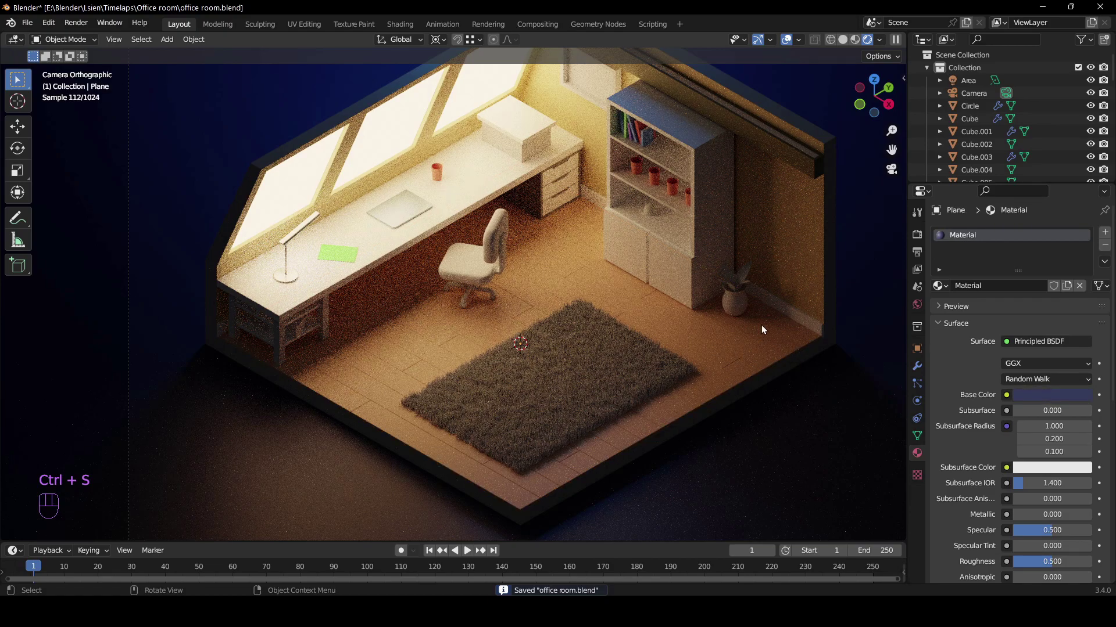
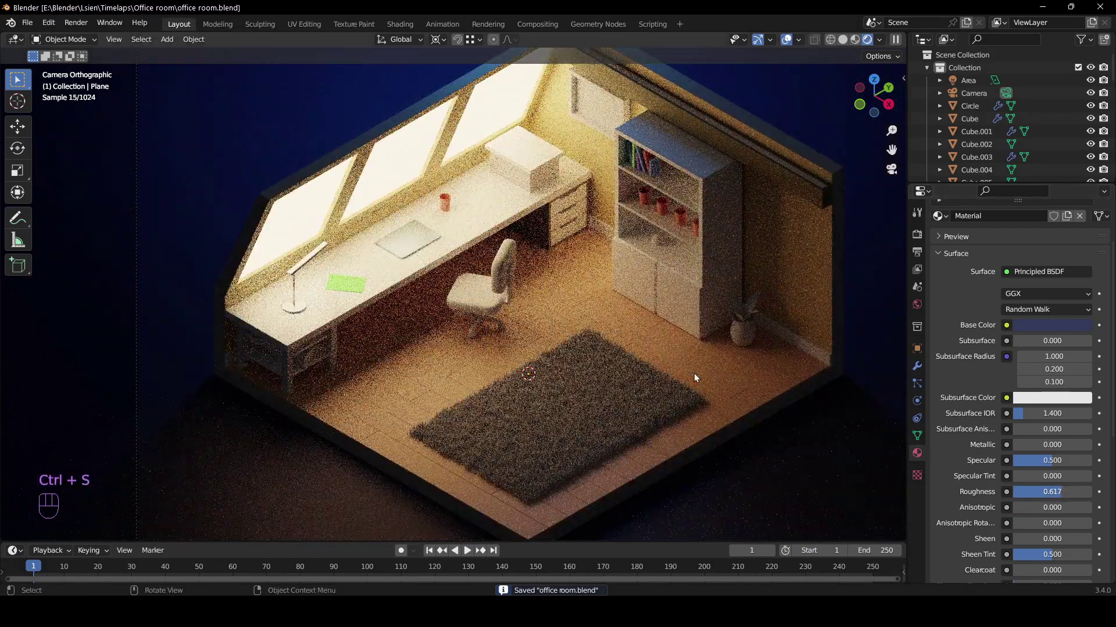
Create the orange 'chair' material with roughness 0.755 on the seat and save
left_click_drag(530, 329, 591, 353)
left_click(573, 341)
key("KP_Decimal")
left_click_drag(450, 337, 471, 325)
middle_click(419, 318)
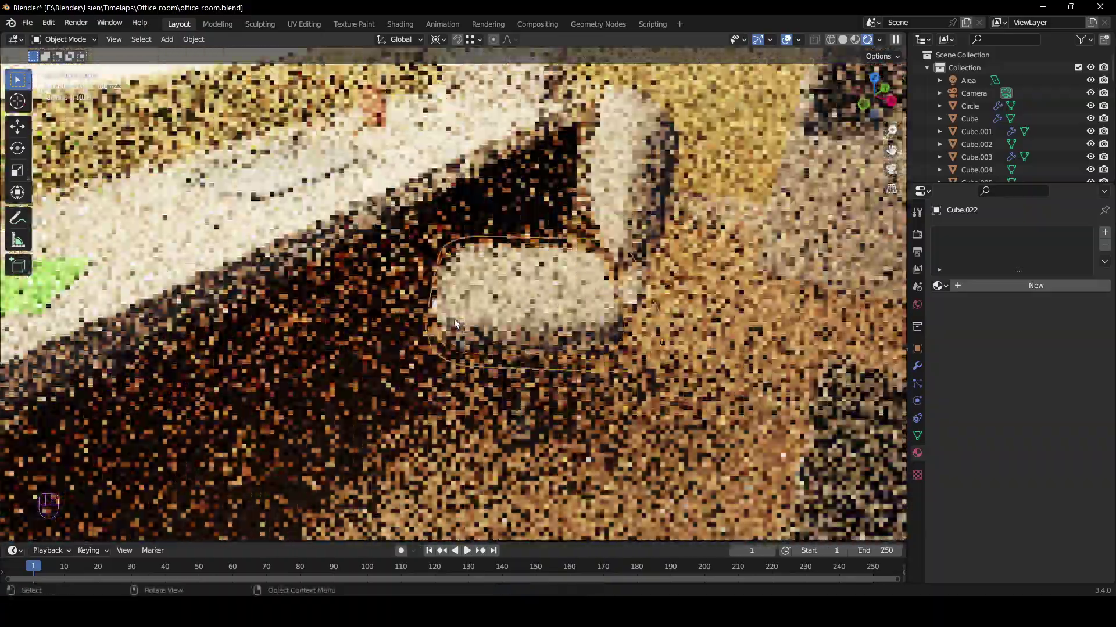
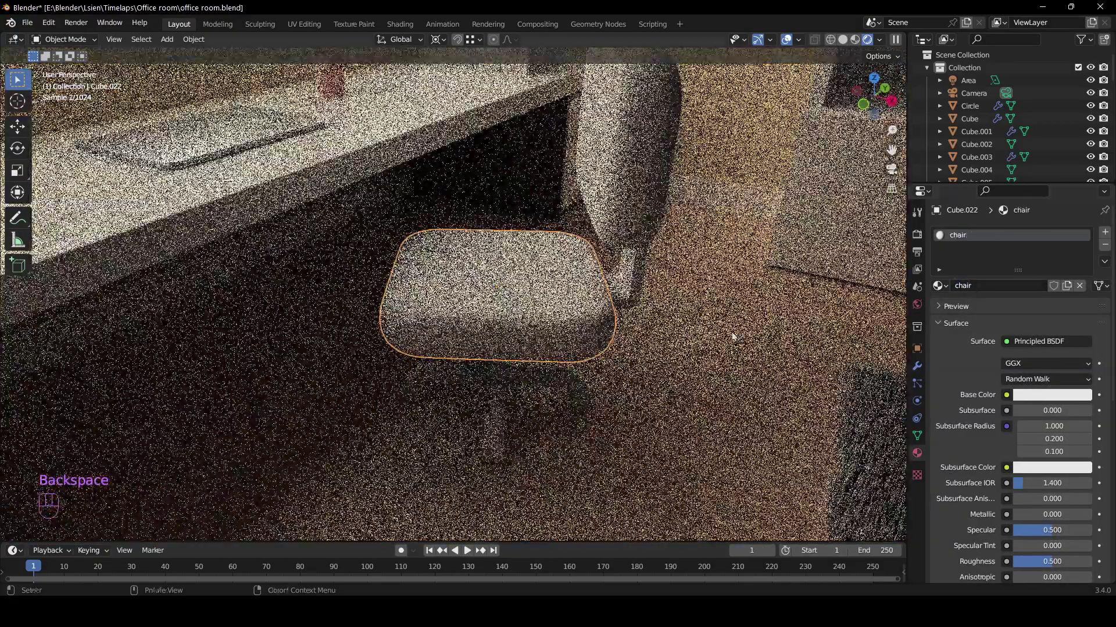
key("ctrl+s")
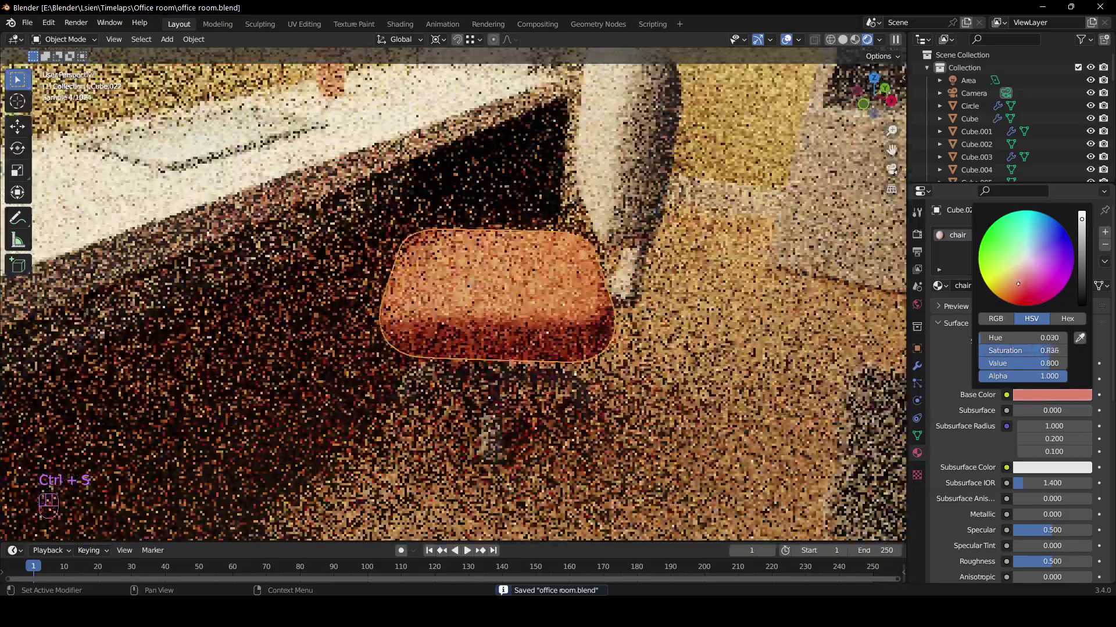
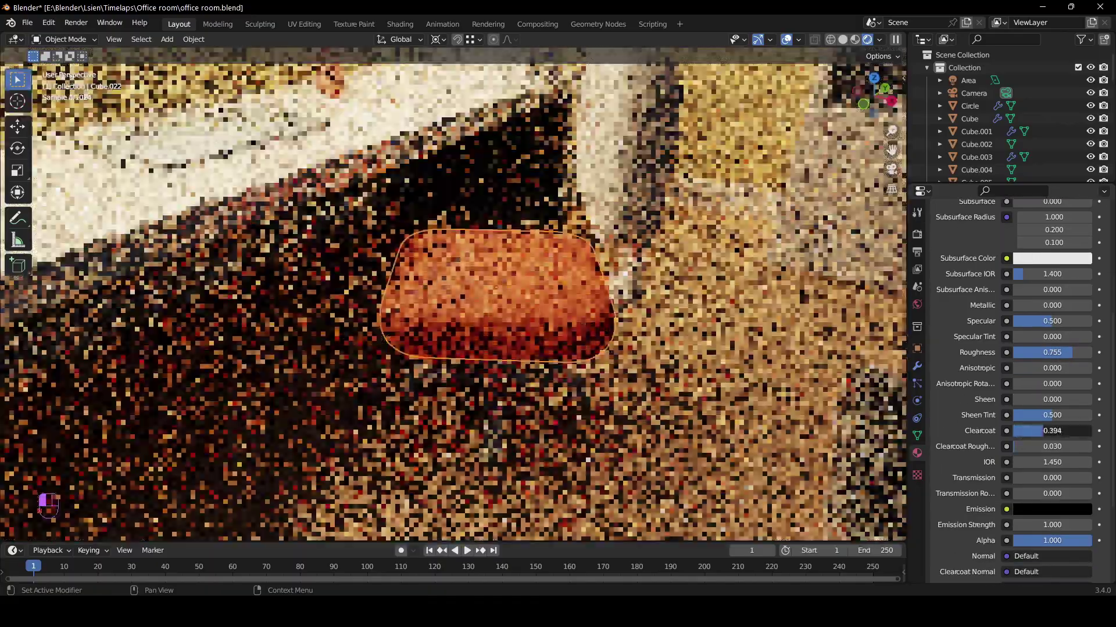
Add a light clearcoat to the chair material, tune its clearcoat roughness, and assign it to the backrest
left_click_drag(1048, 436, 1038, 437)
key("ctrl+s")
left_click_drag(719, 263, 712, 291)
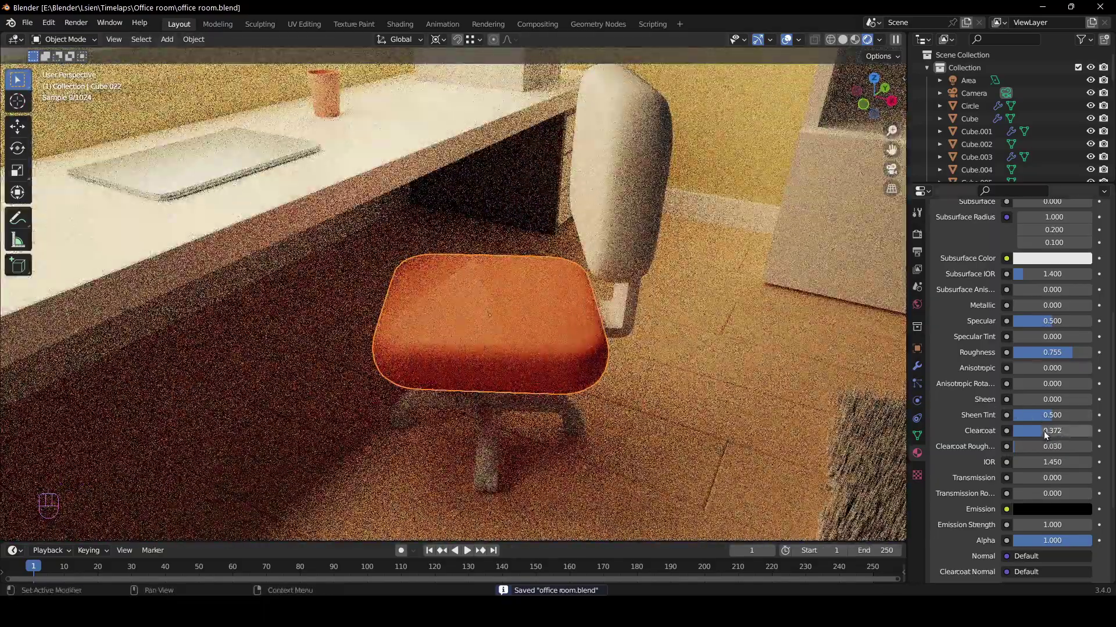
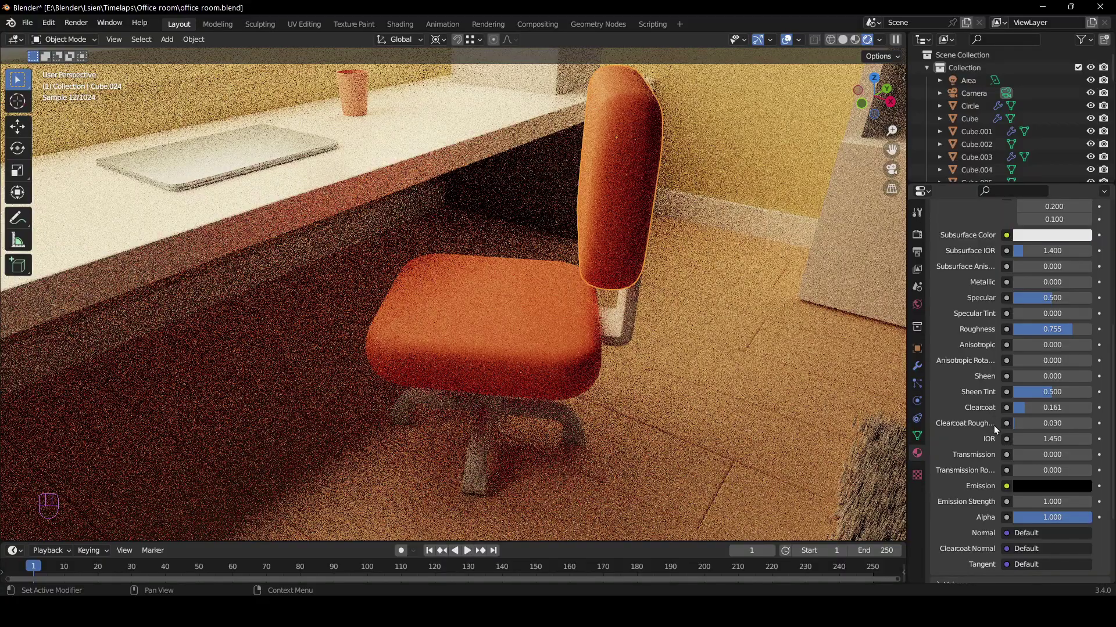
left_click(1031, 426)
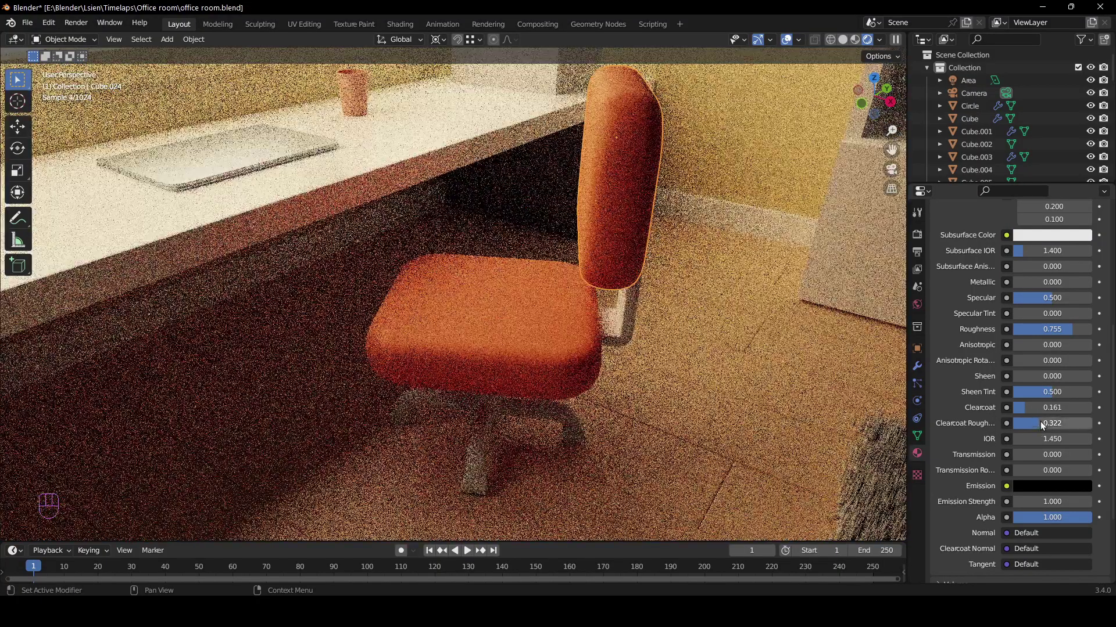
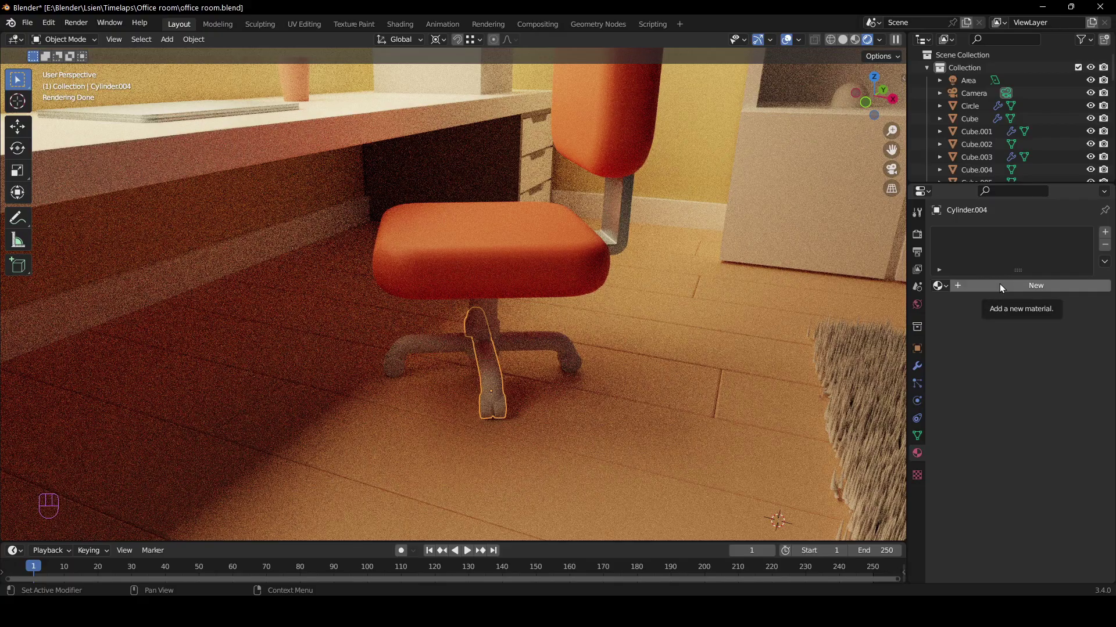
Make the chair stem dark grey, link that material onto the base legs, and save
left_click_drag(989, 289, 1020, 311)
left_click_drag(1035, 402, 1079, 321)
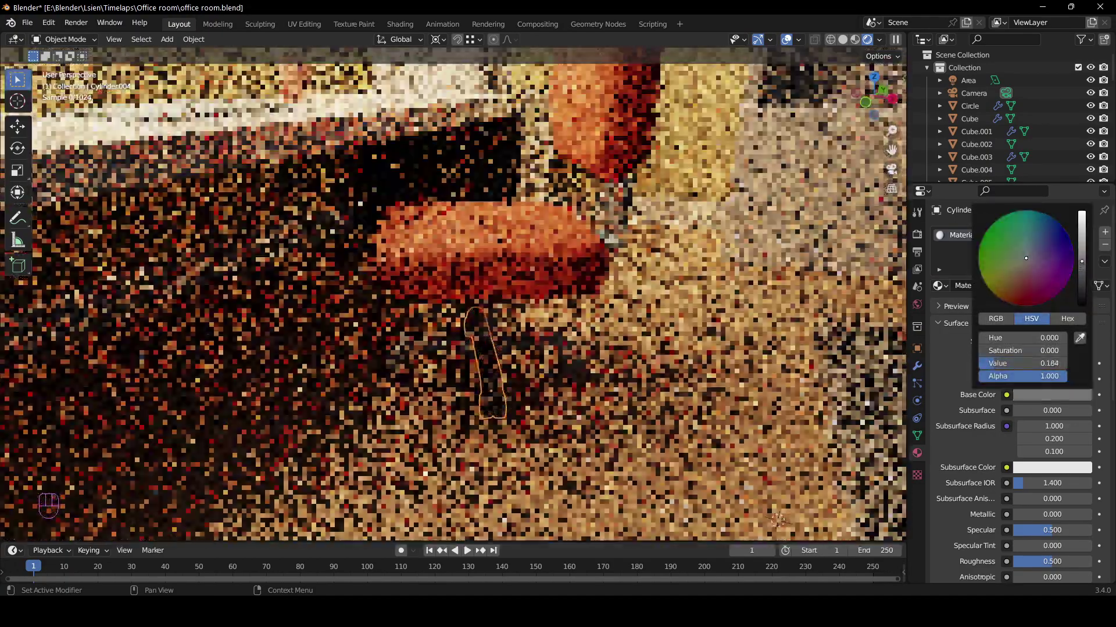
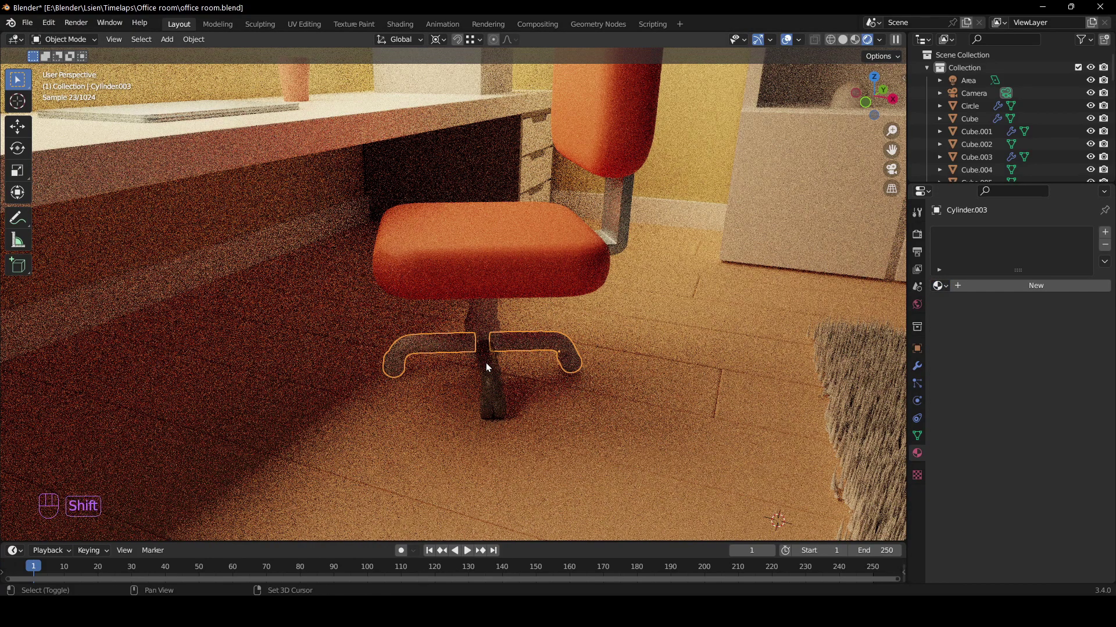
key("ctrl+l")
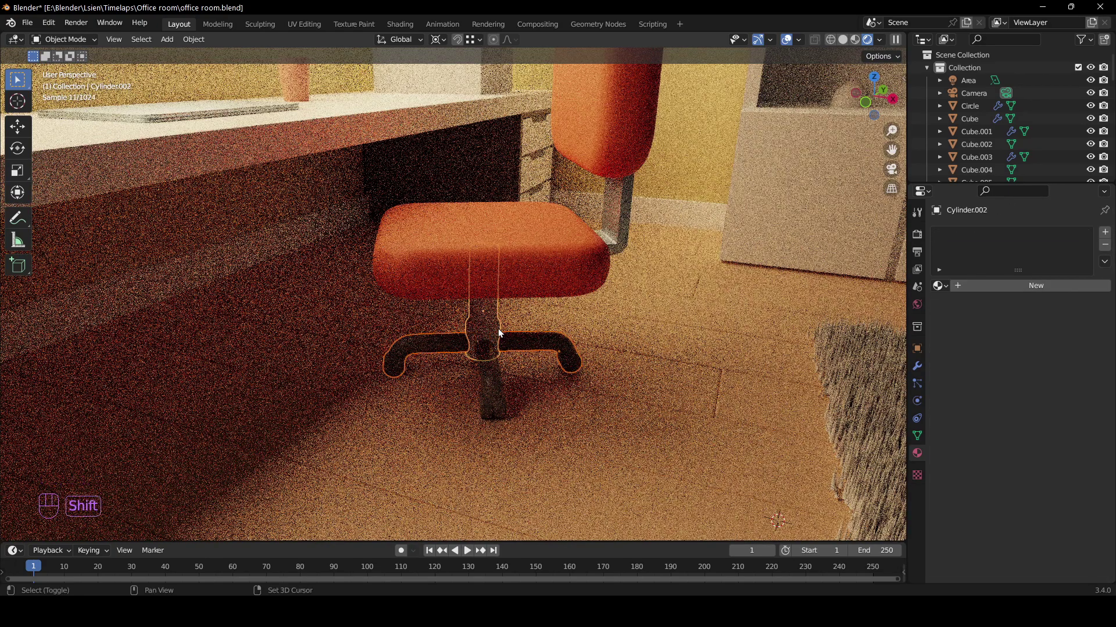
left_click(490, 360)
left_click(497, 361)
key("ctrl+l")
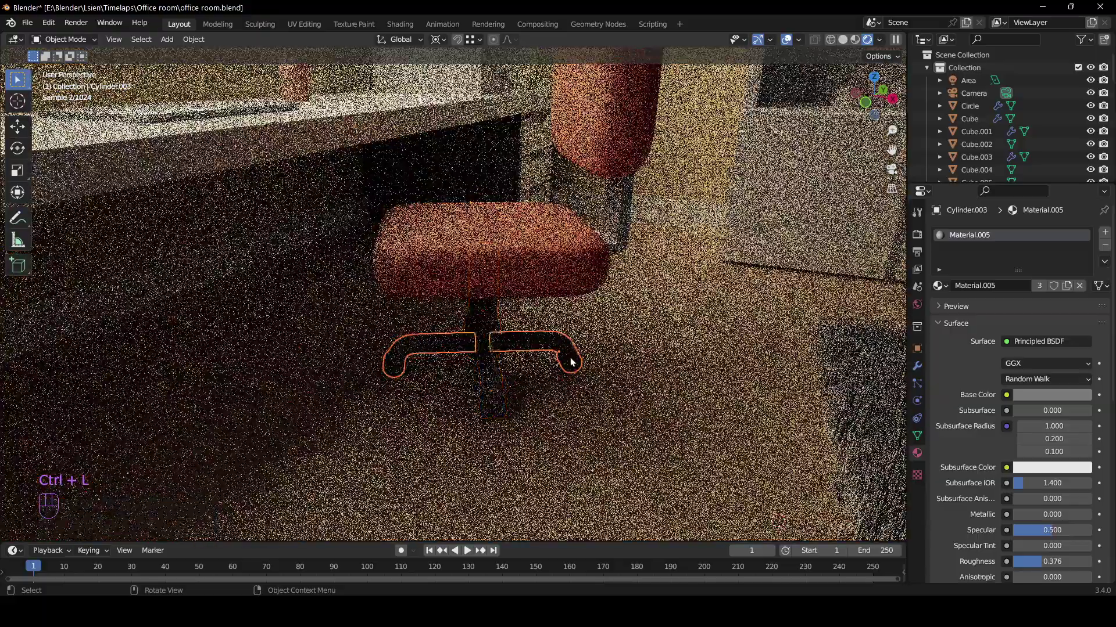
key("ctrl+s")
Orbit and zoom out toward the desk legs
left_click(632, 375)
left_click_drag(652, 374, 605, 375)
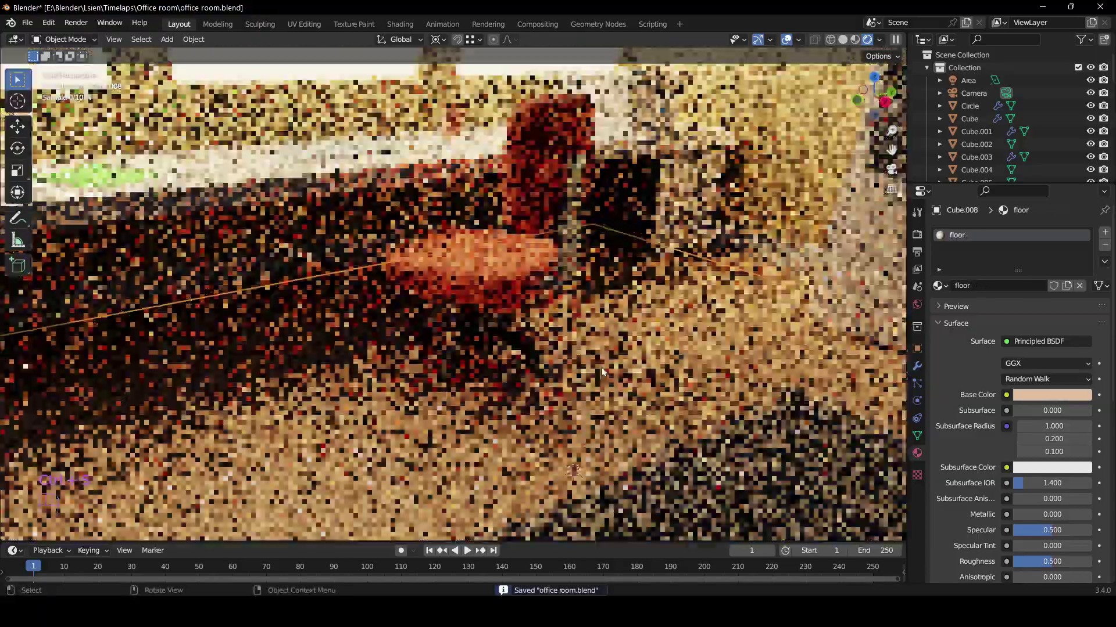
left_click(564, 354)
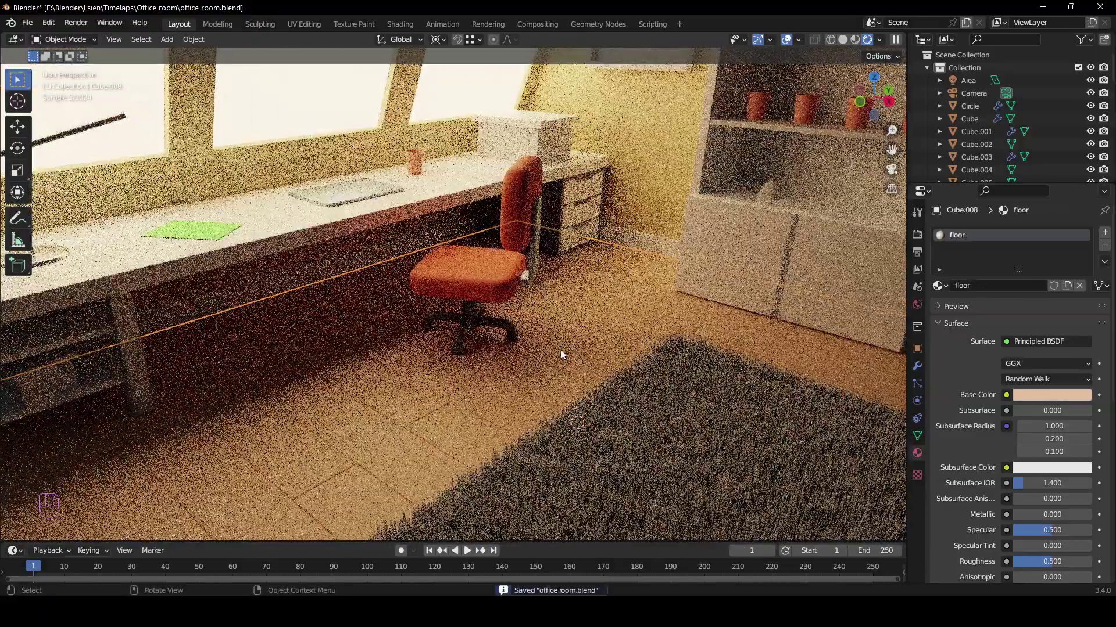
left_click_drag(562, 350, 538, 333)
middle_click(519, 334)
Give the desk legs a grey material with roughness 0.646, then select the storage boxes
left_click(499, 320)
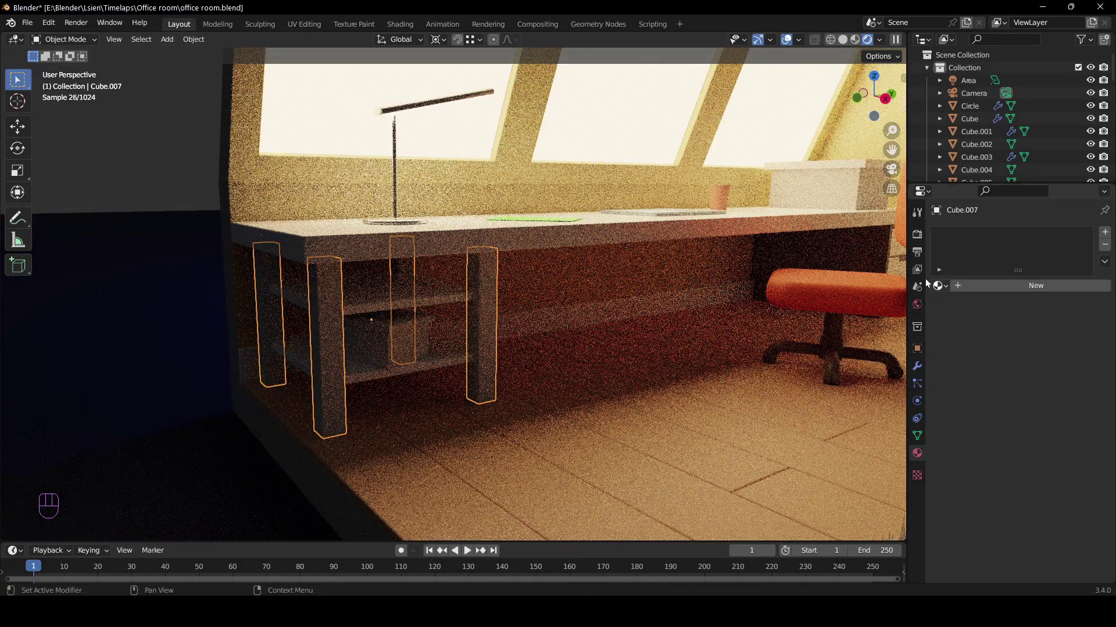
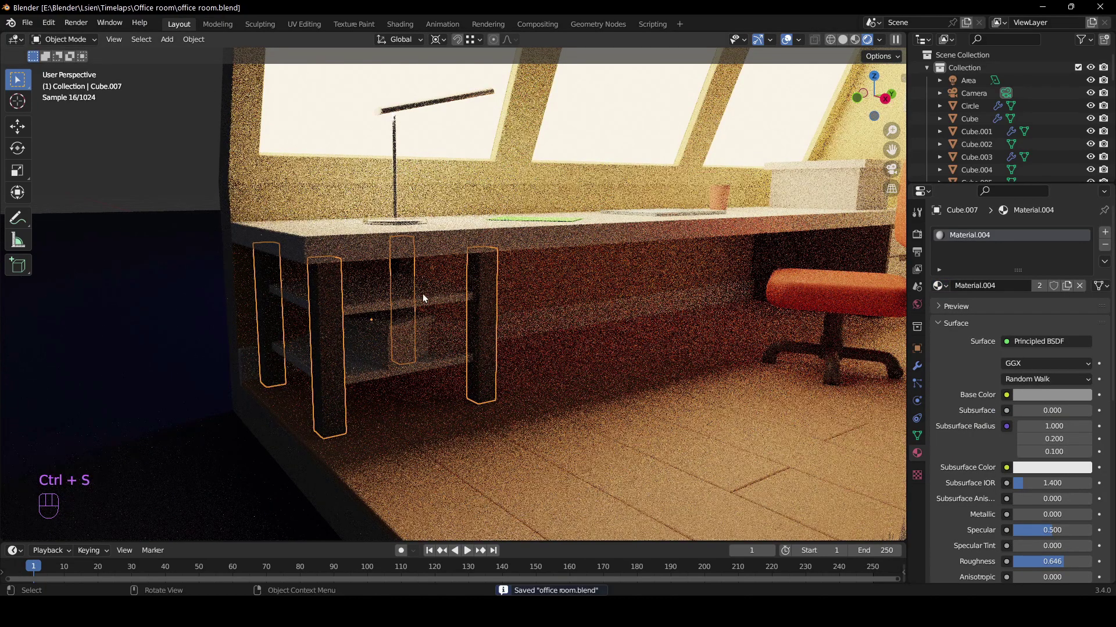
left_click(413, 338)
left_click(410, 328)
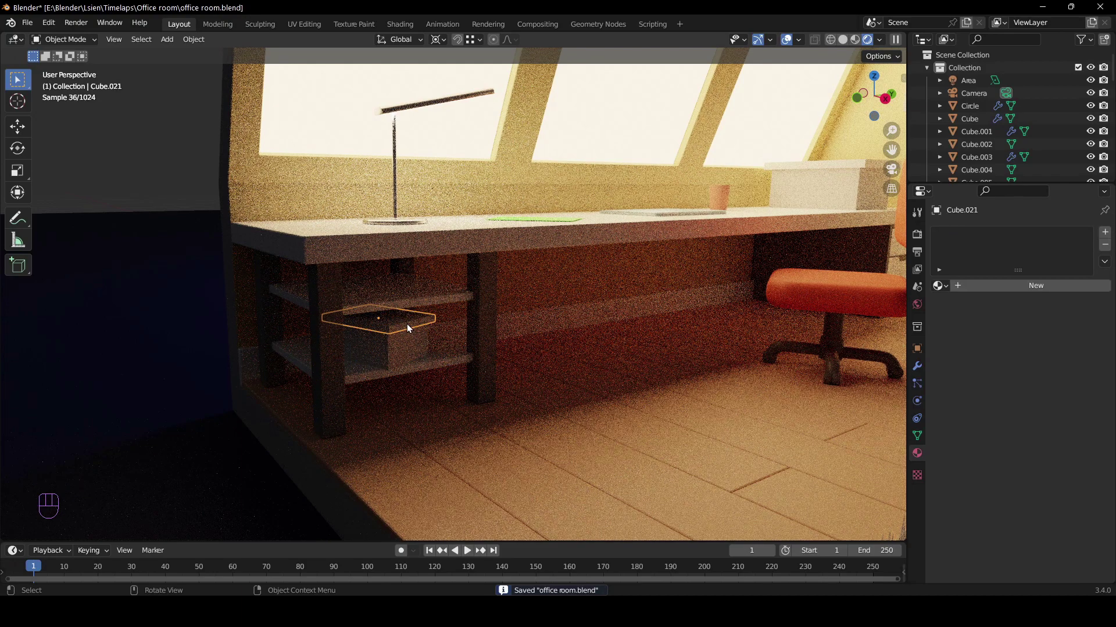
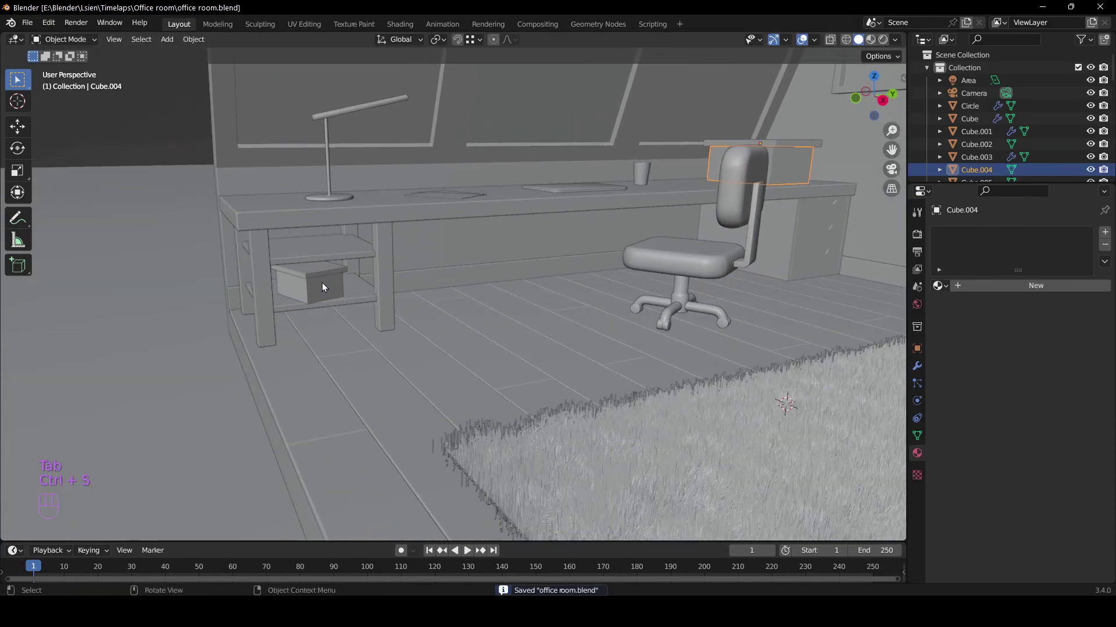
left_click(325, 290)
Assign the pale 'box' material to both boxes, save, and start editing the box faces
middle_click(340, 285)
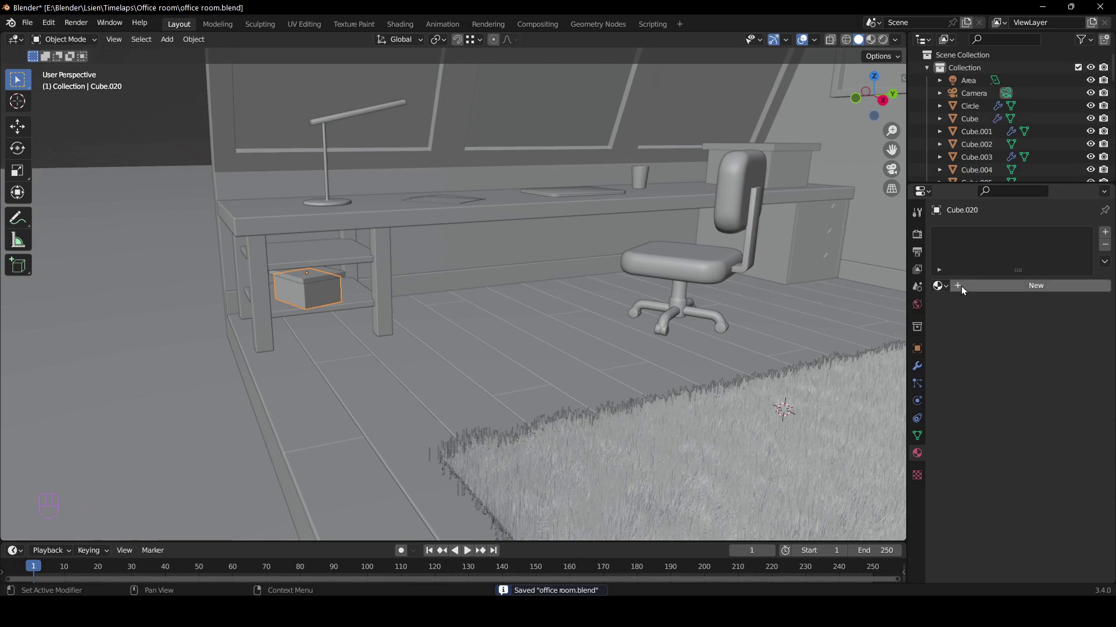
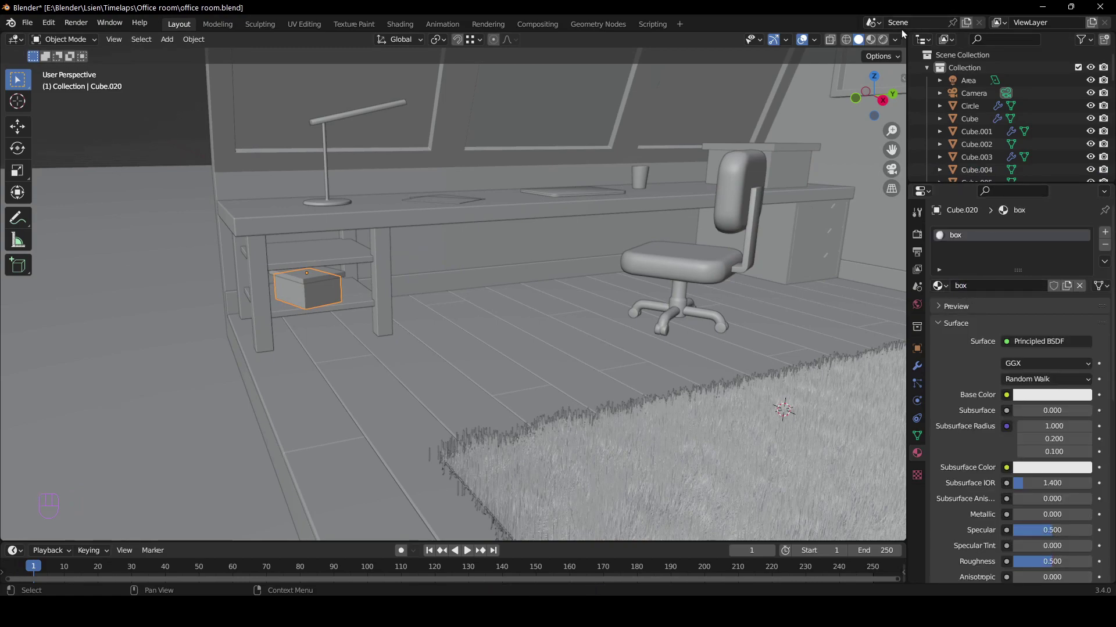
left_click(890, 43)
key("ctrl+s")
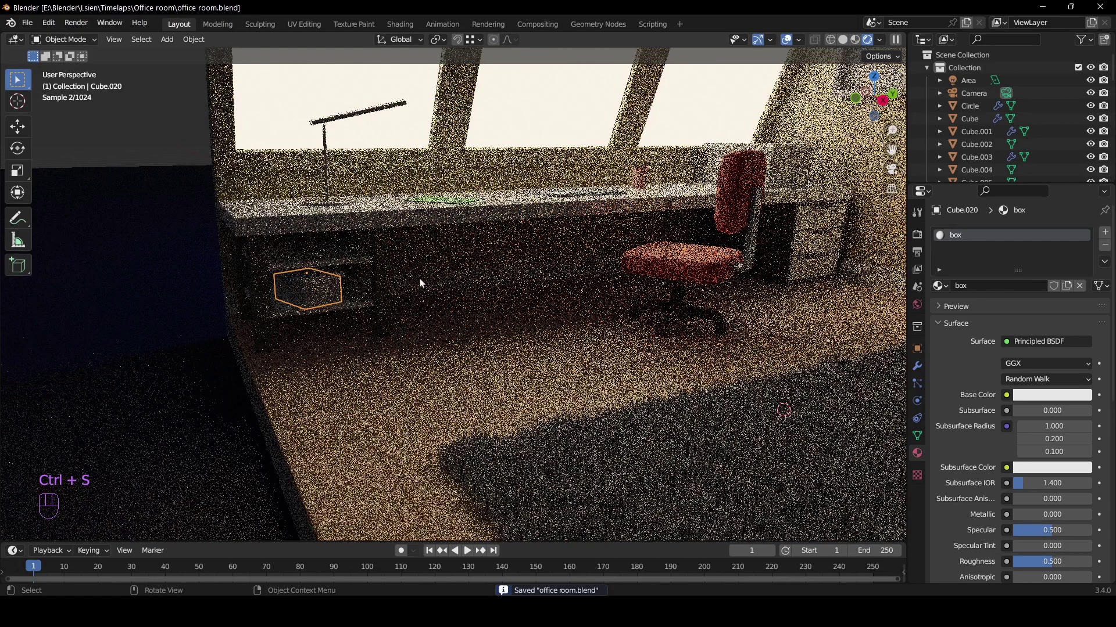
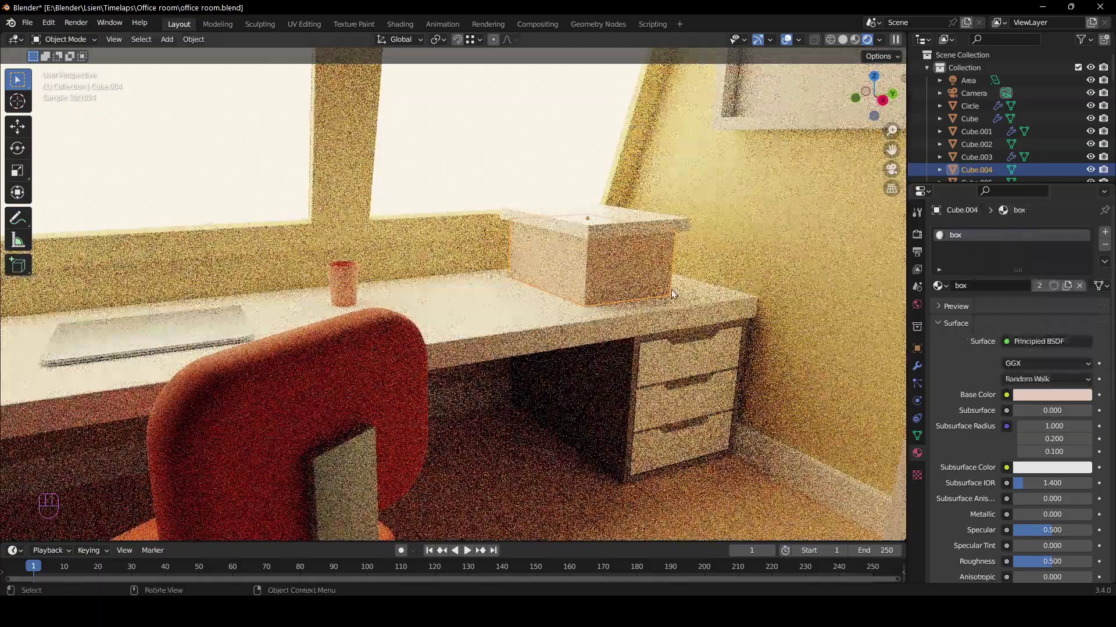
left_click_drag(671, 290, 637, 295)
key("Tab")
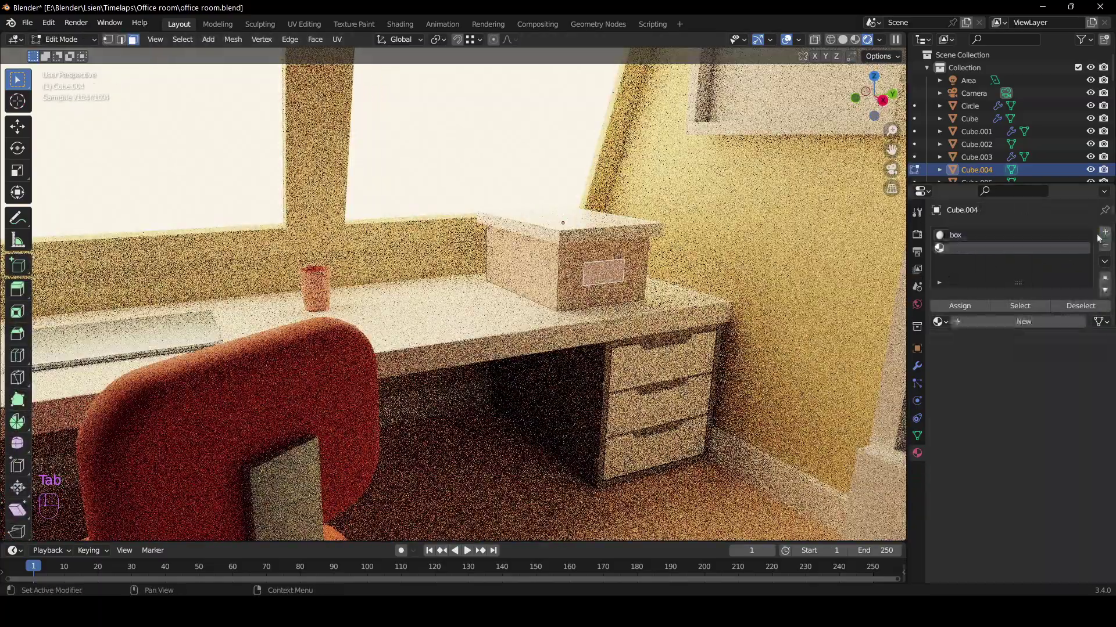
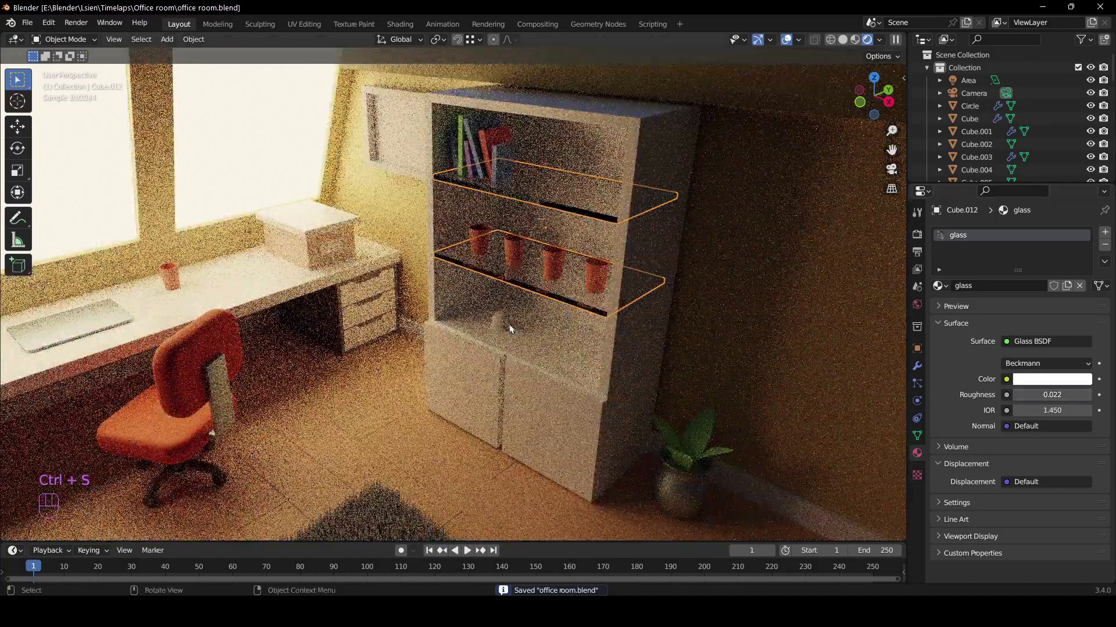
Assign a white Emission-3 material at strength 1 to the dome's top faces
left_click_drag(526, 320, 517, 270)
key("KP_Decimal")
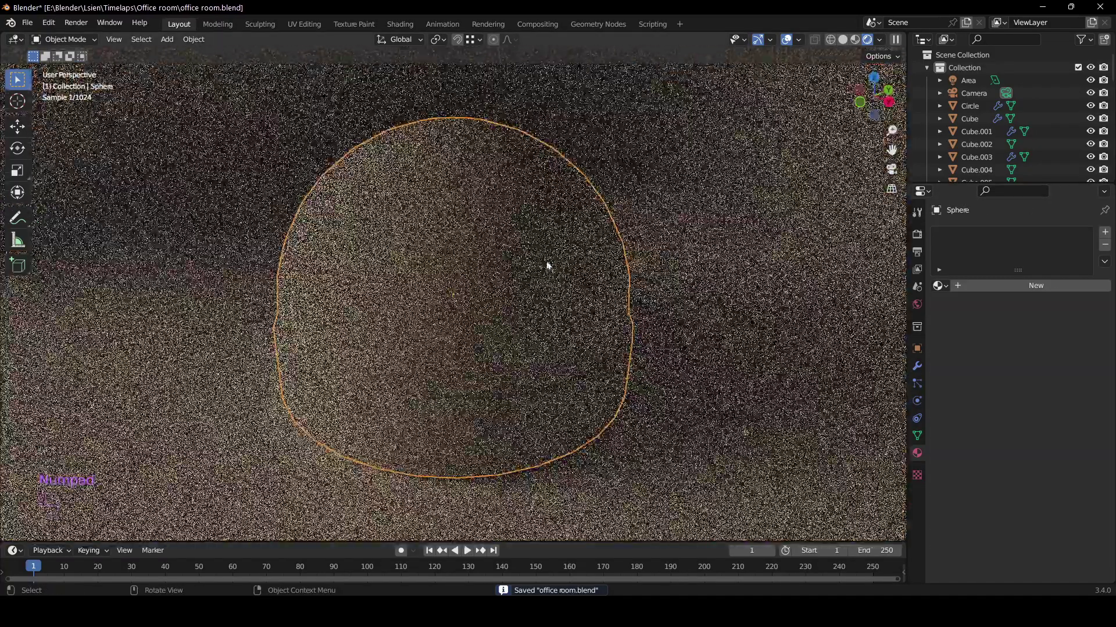
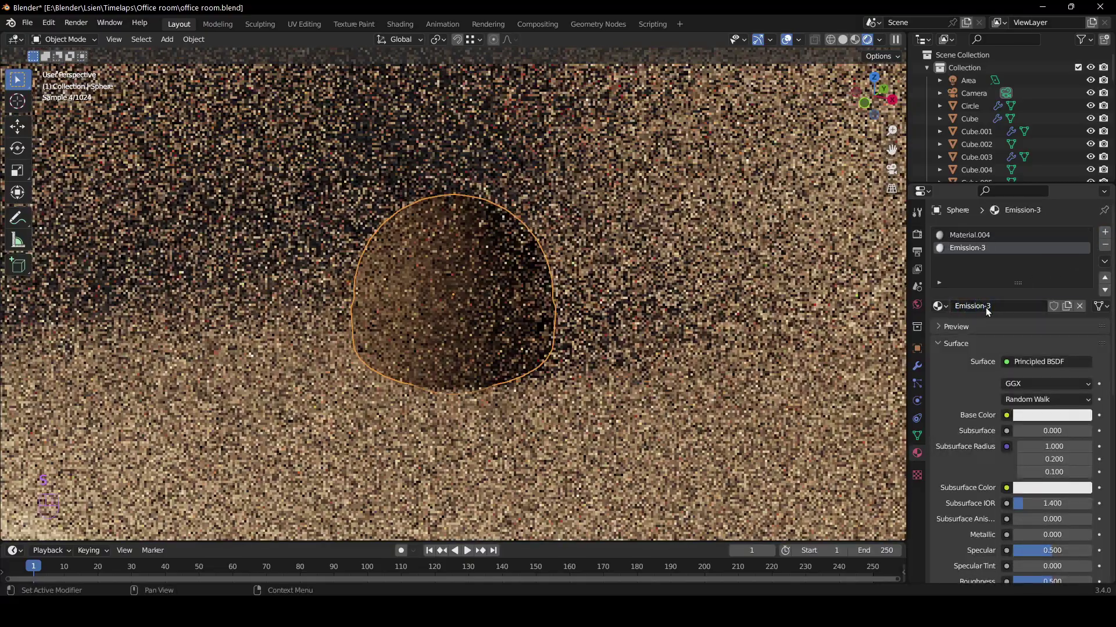
key("Tab")
key("Tab")
left_click_drag(1012, 368, 944, 117)
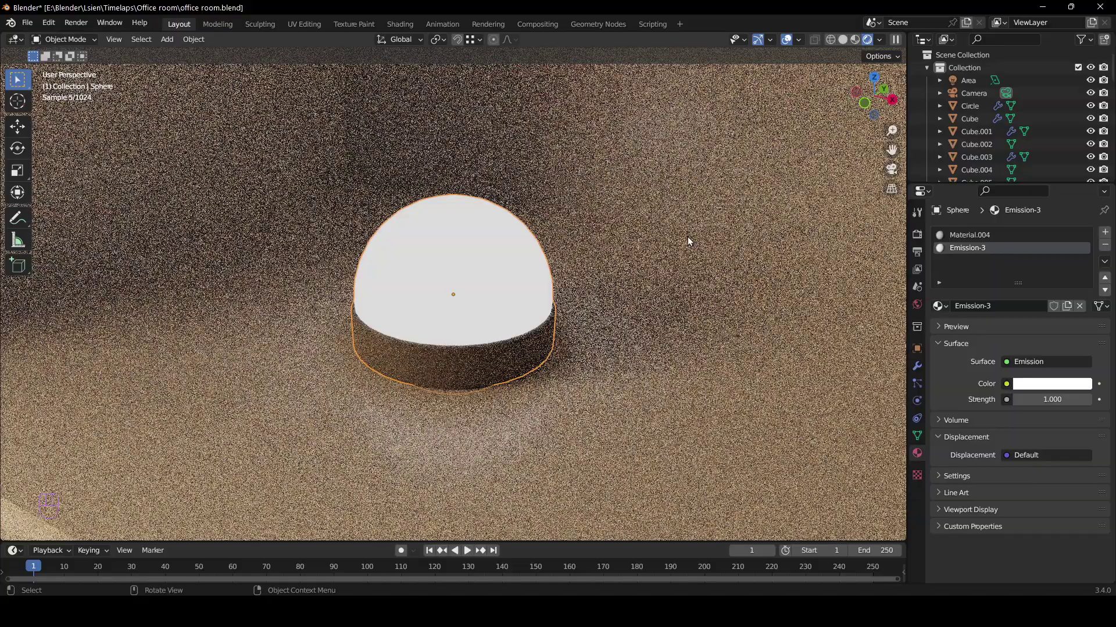
key("Tab")
key("Tab")
Save the file and return to the camera's isometric view
left_click(674, 317)
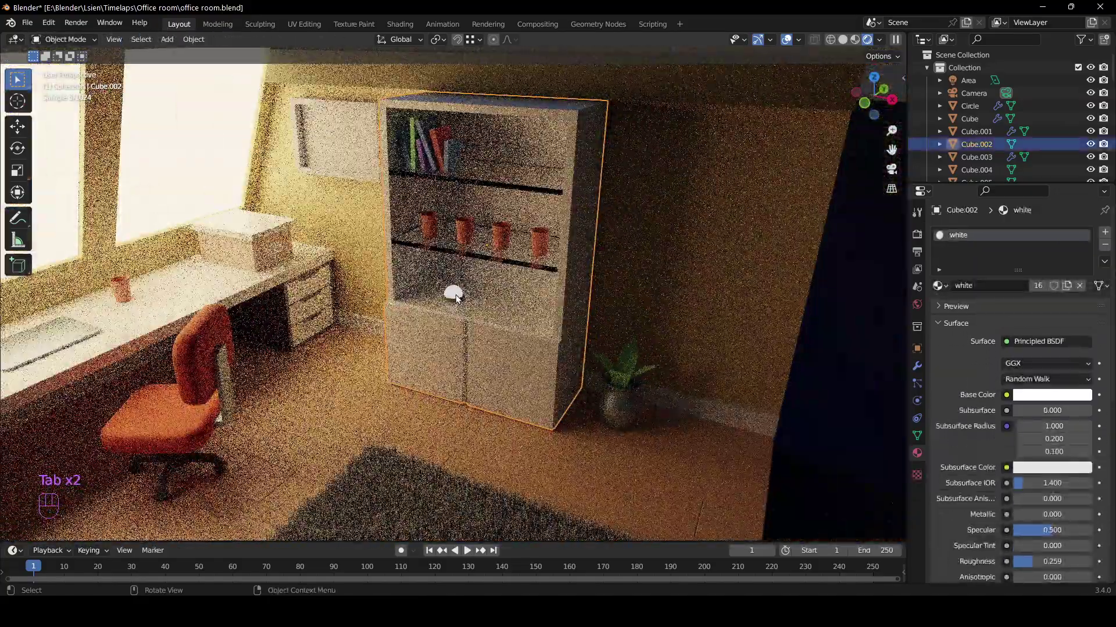
key("ctrl+s")
key("KP_0")
left_click_drag(756, 285, 689, 263)
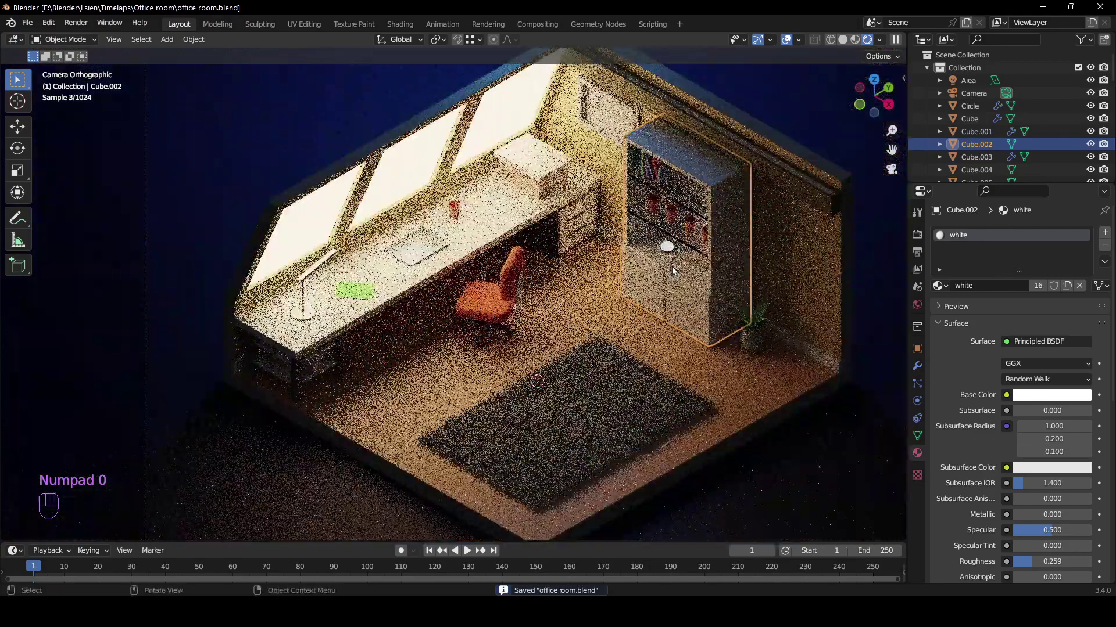
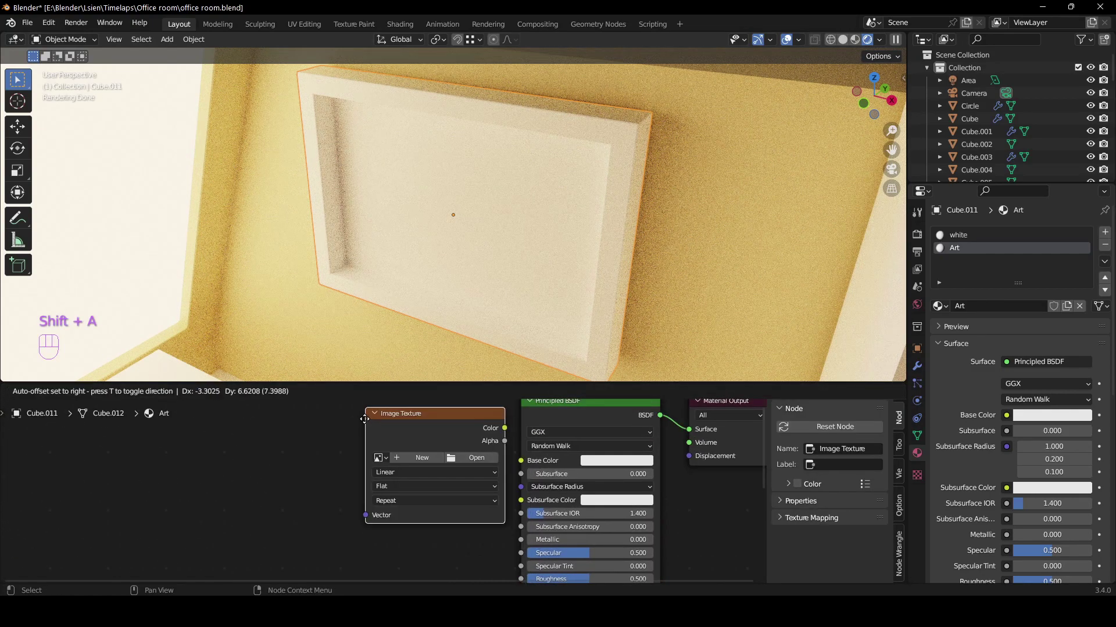
Load art.jpg into the Image Texture node and feed its colour into the Art material's Base Color
left_click(293, 422)
key("ctrl+z")
left_click(401, 470)
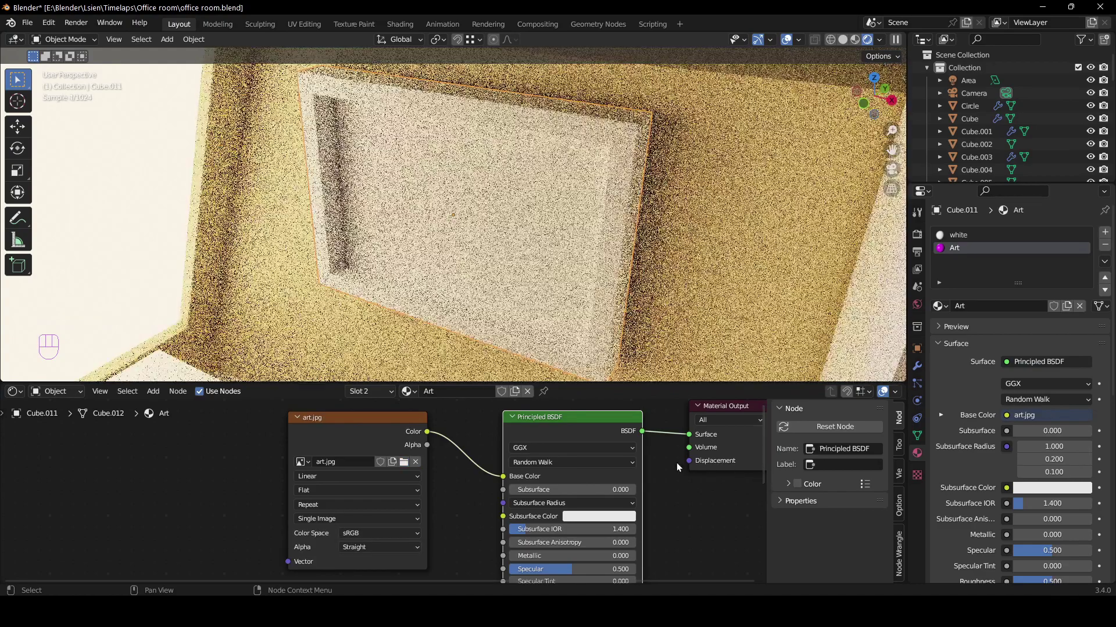
middle_click(470, 439)
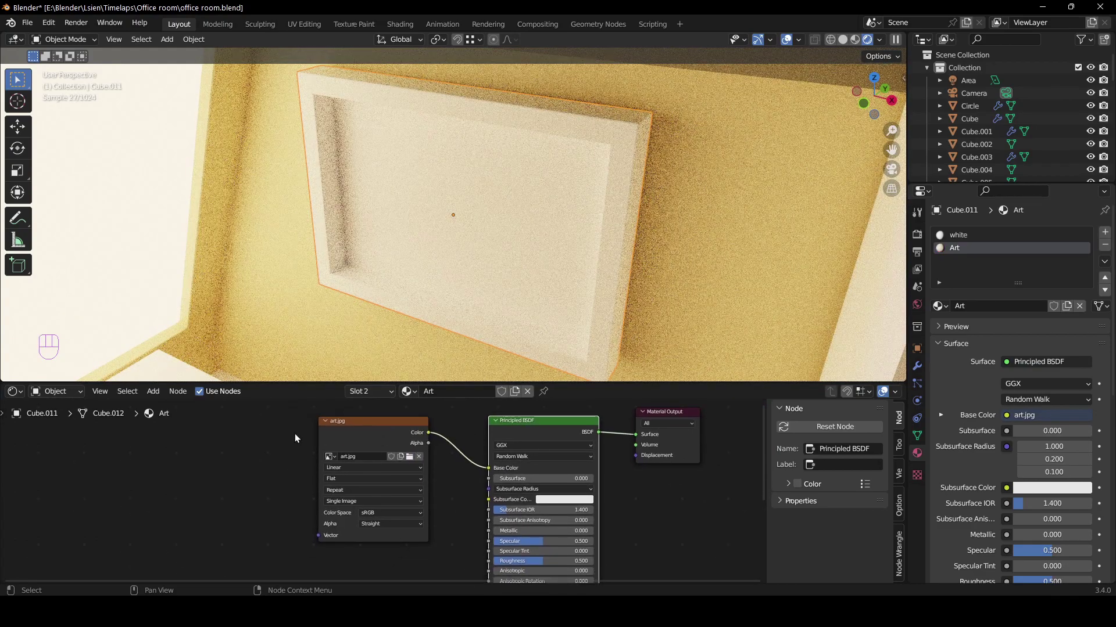
left_click_drag(17, 400, 201, 459)
Edit the frame mesh and show its UV layout over the image
key("Tab")
left_click(973, 311)
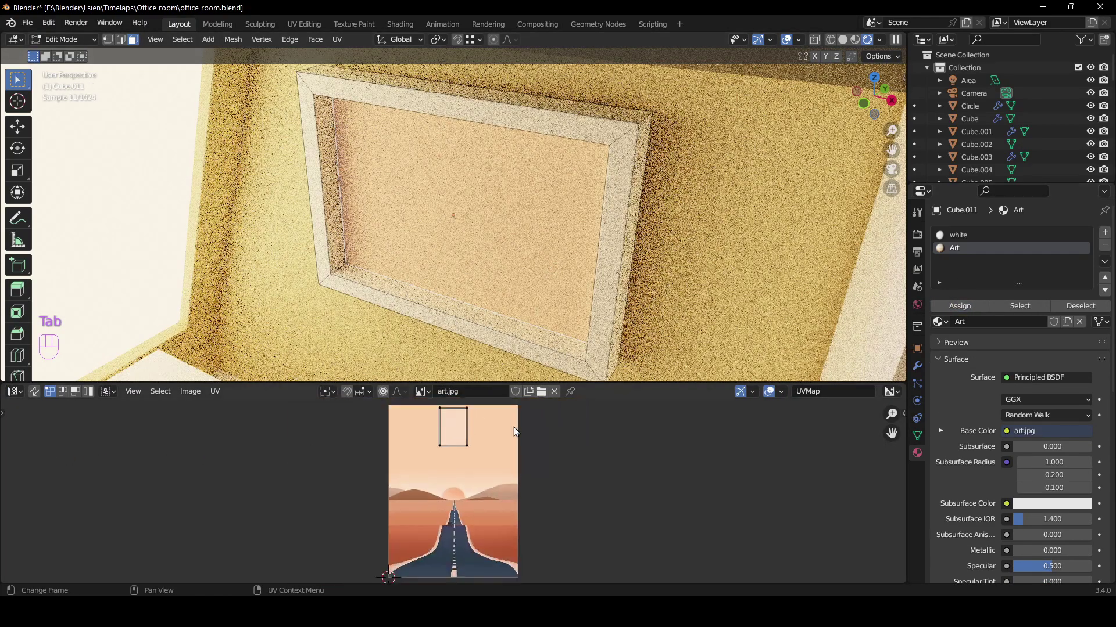
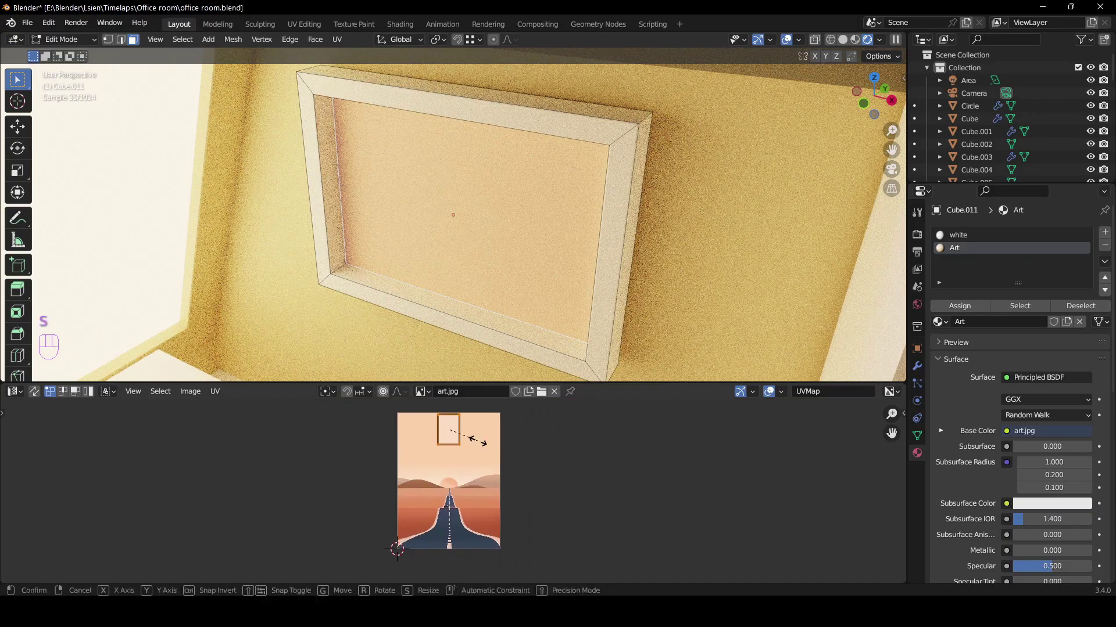
Move and resize the frame's UV island over art.jpg with axis-constrained scaling
left_click(524, 457)
key("g")
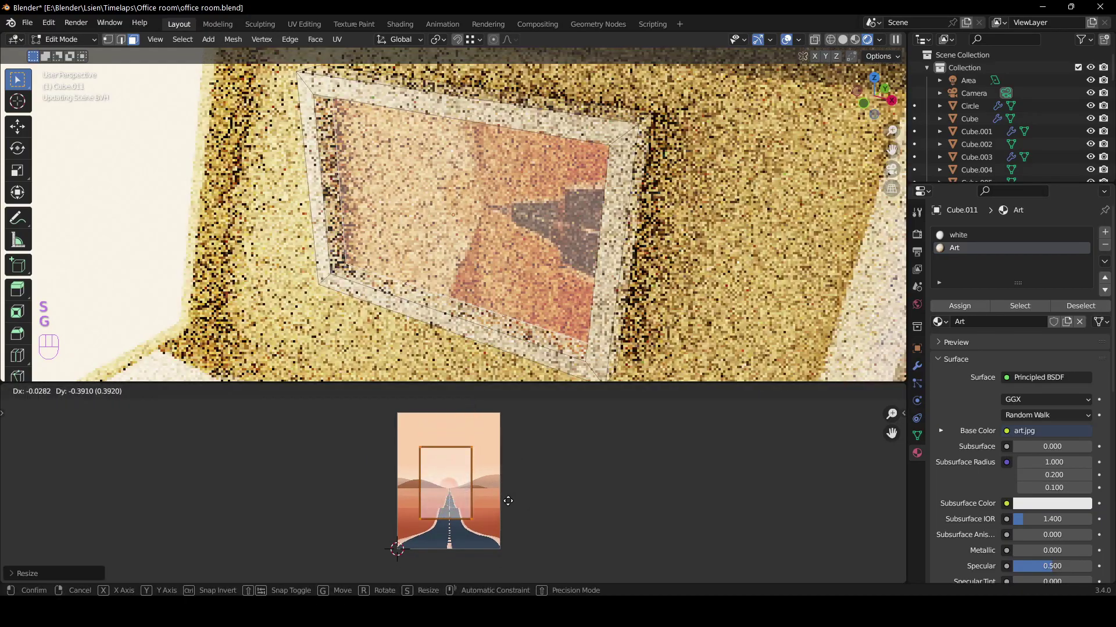
key("r")
key("1")
key("8")
key("0")
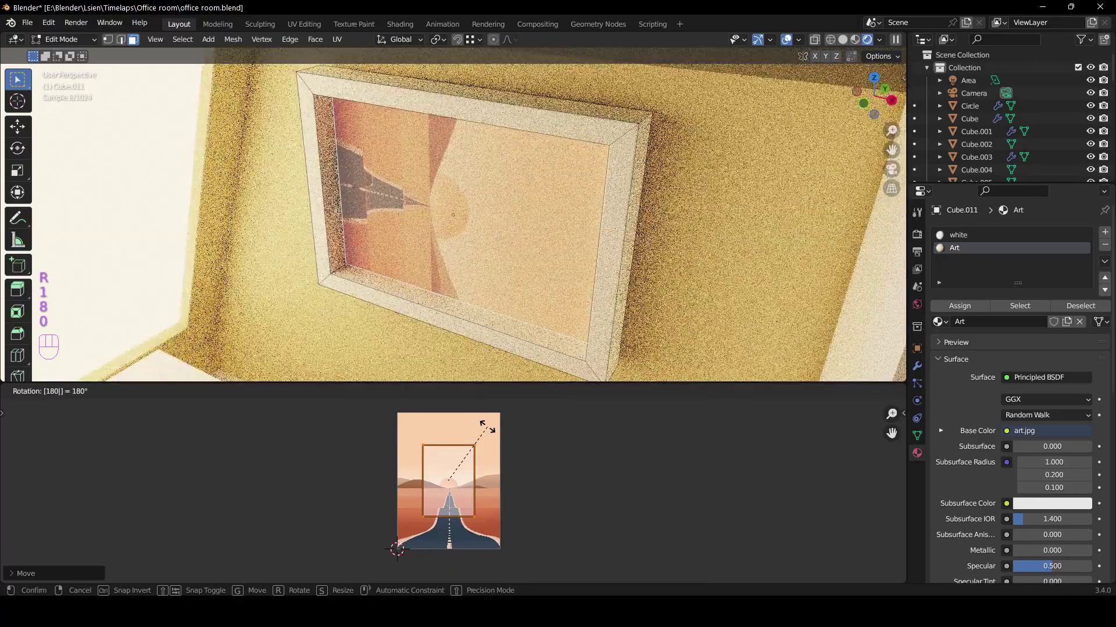
key("BackSpace")
key("BackSpace")
key("BackSpace")
key("BackSpace")
key("BackSpace")
key("9")
key("0")
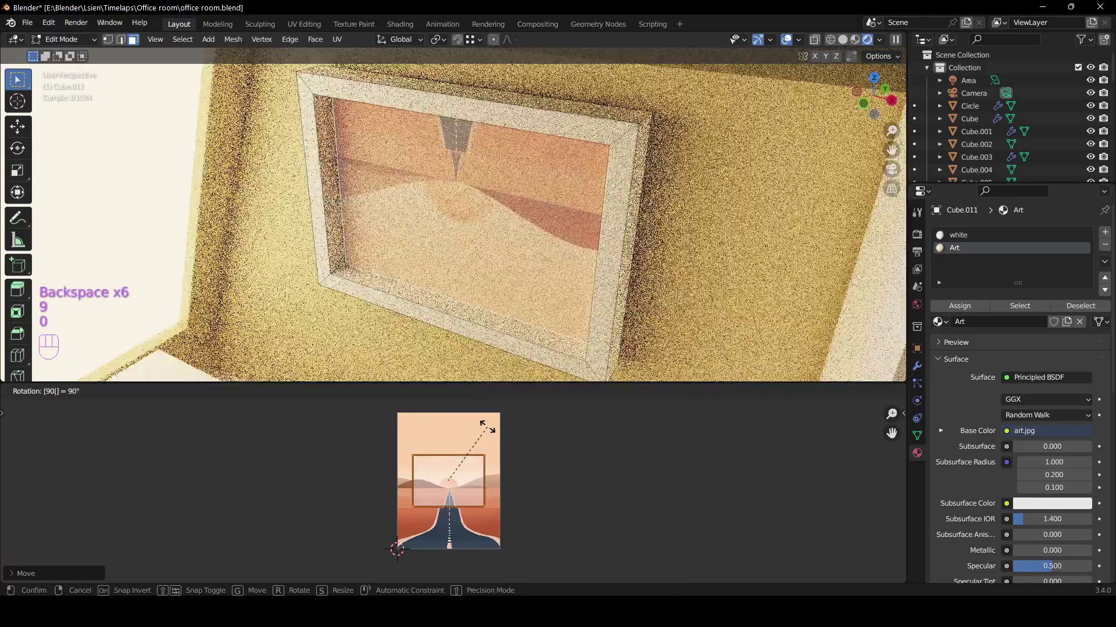
key("-")
key("Return")
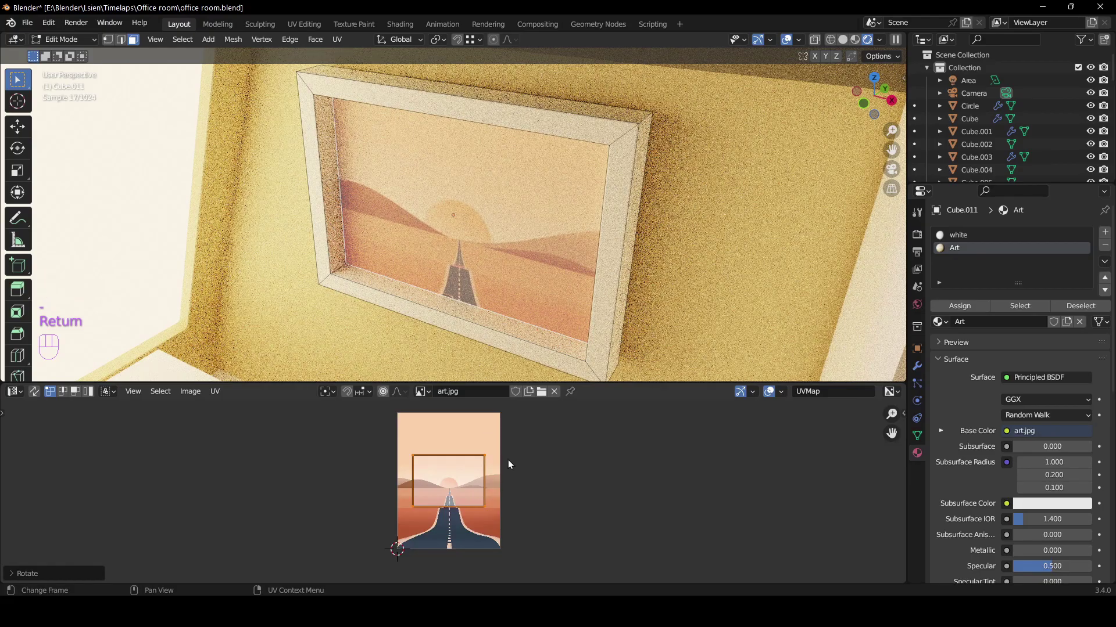
Position the island over the road and sunset, leave edit mode and save the file
key("g")
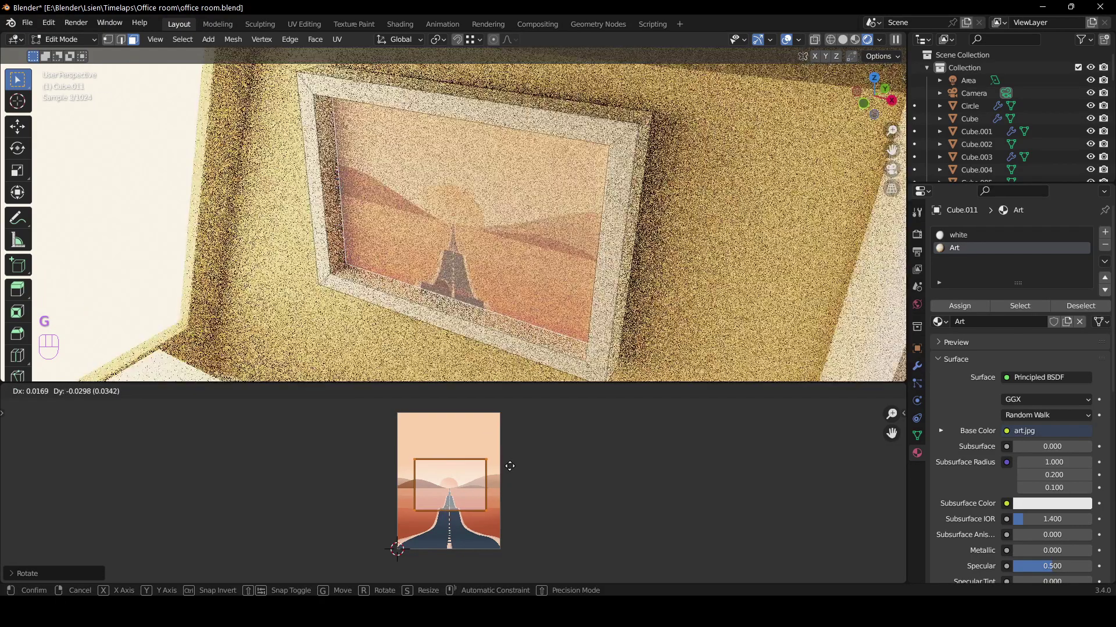
key("z")
key("x")
key("y")
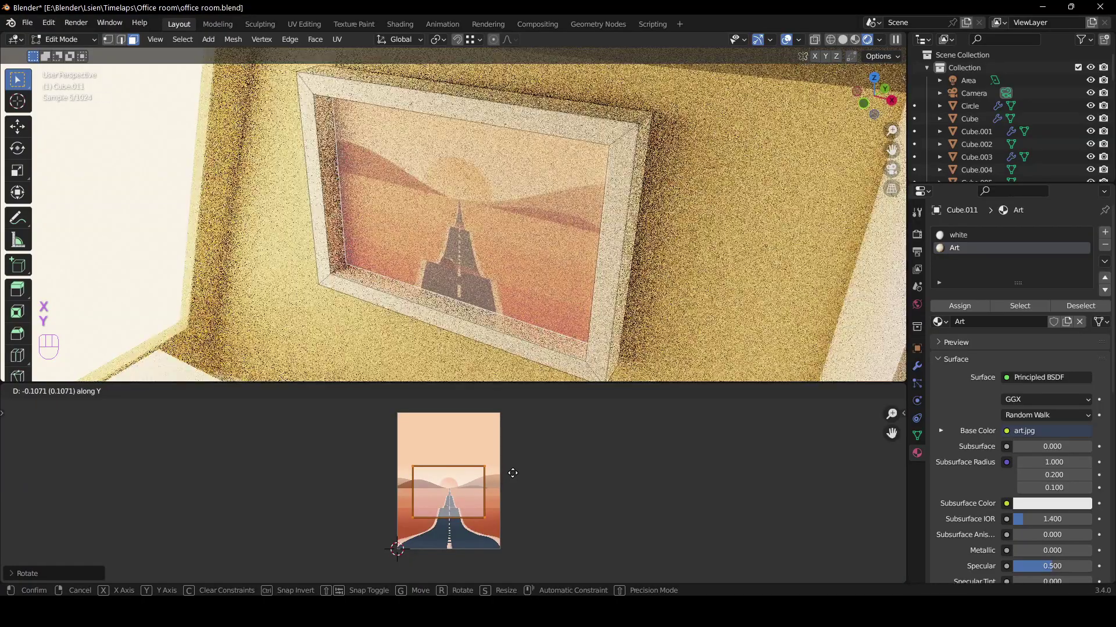
key("ctrl+s")
key("Tab")
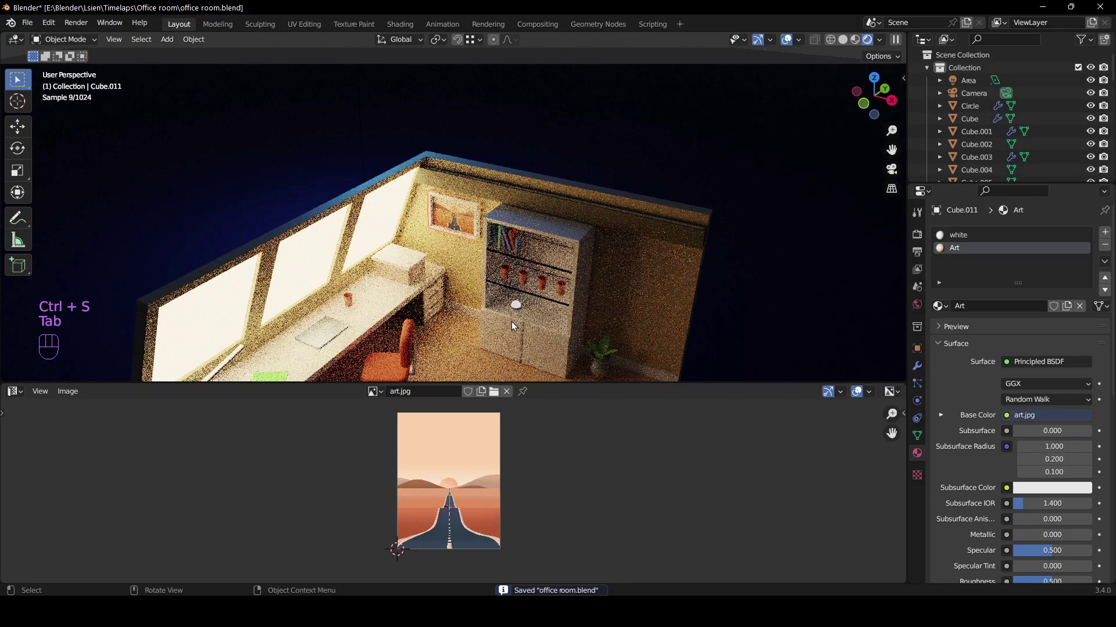
From camera view, add a new cube (Cube.025) sized to surround the whole attic room
key("KP_0")
left_click(713, 325)
middle_click(689, 320)
left_click_drag(18, 392, 170, 466)
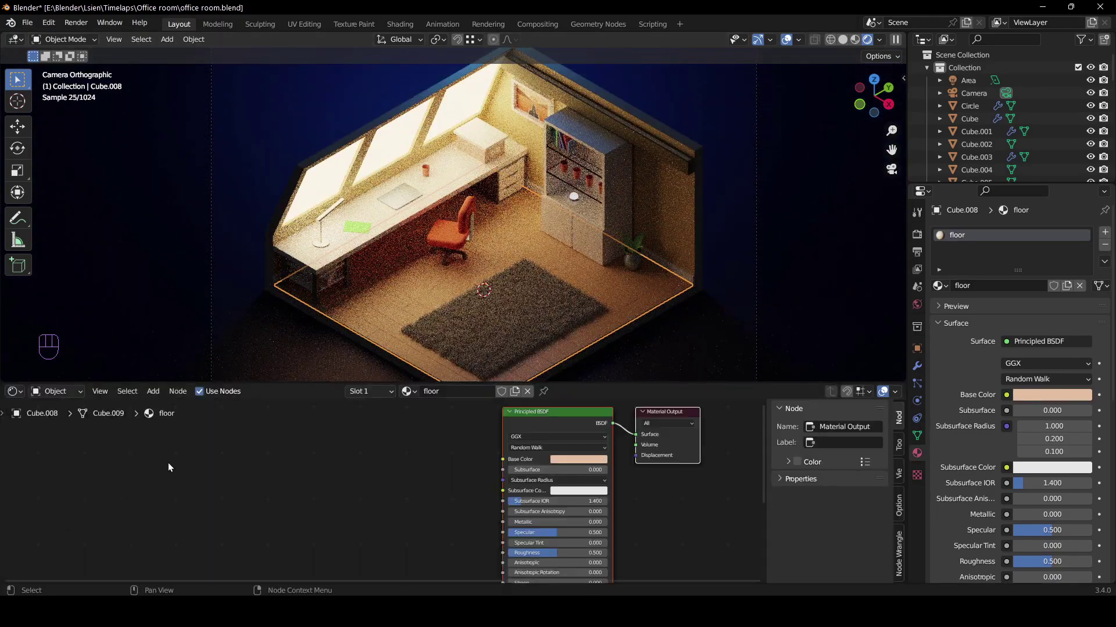
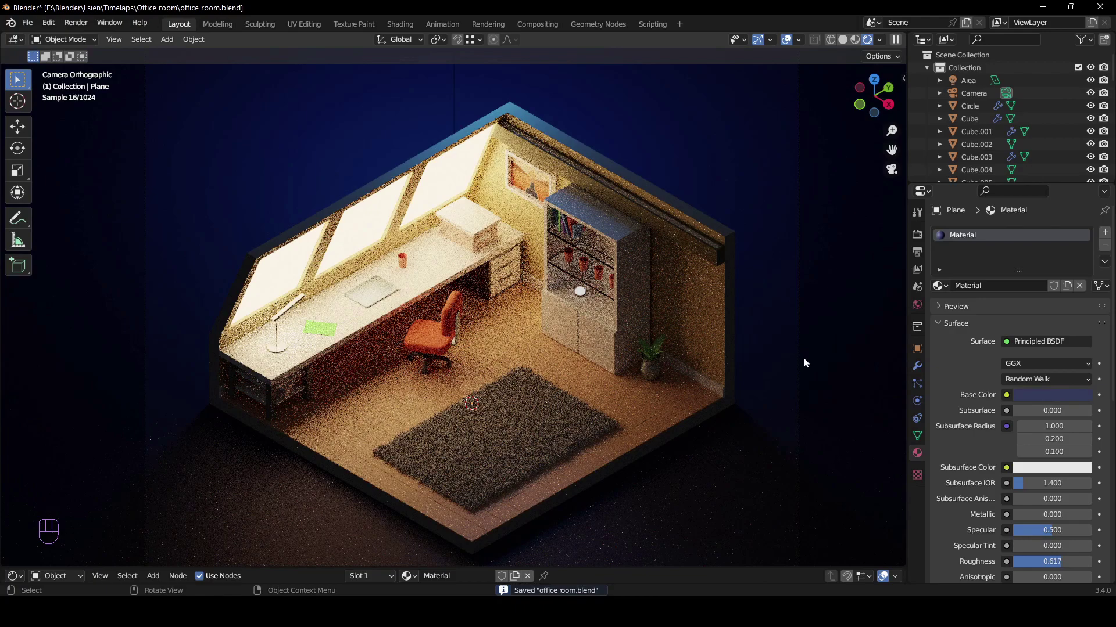
left_click_drag(683, 344, 689, 330)
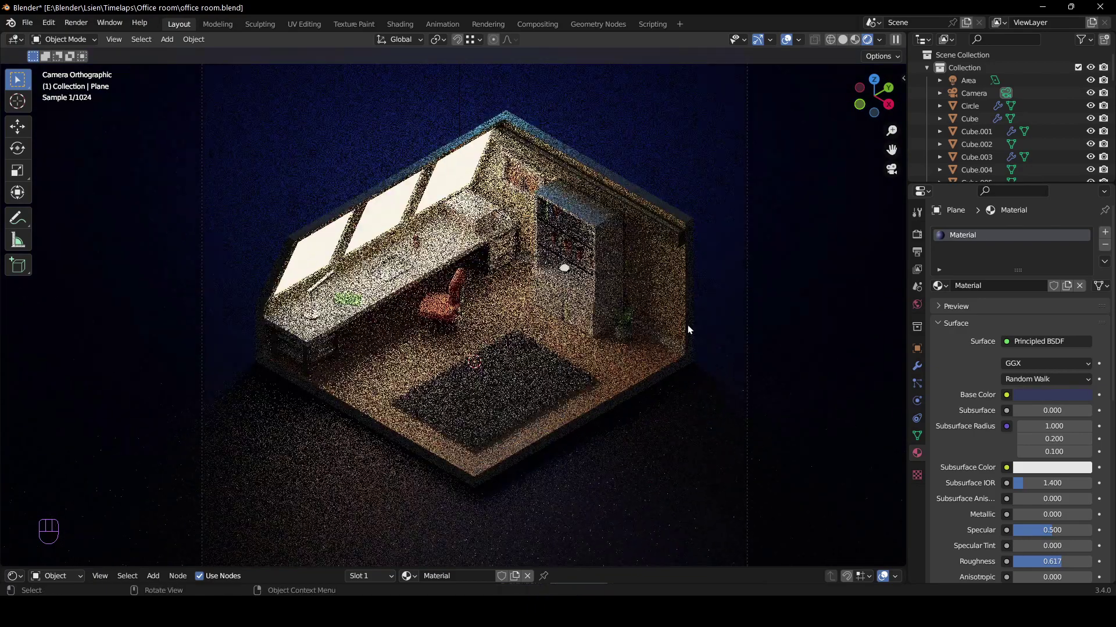
middle_click(707, 326)
key("shift+a")
key("s")
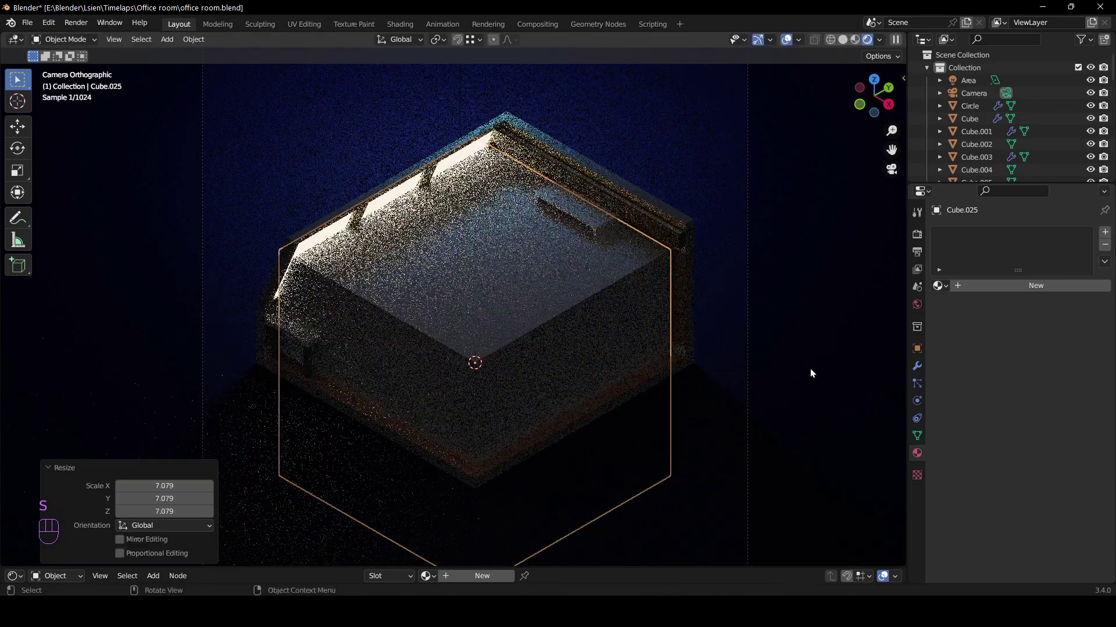
View the box from the front in solid shading and scale it down in Z to sit lower
middle_click(598, 267)
middle_click(585, 260)
key("g")
key("z")
key("s")
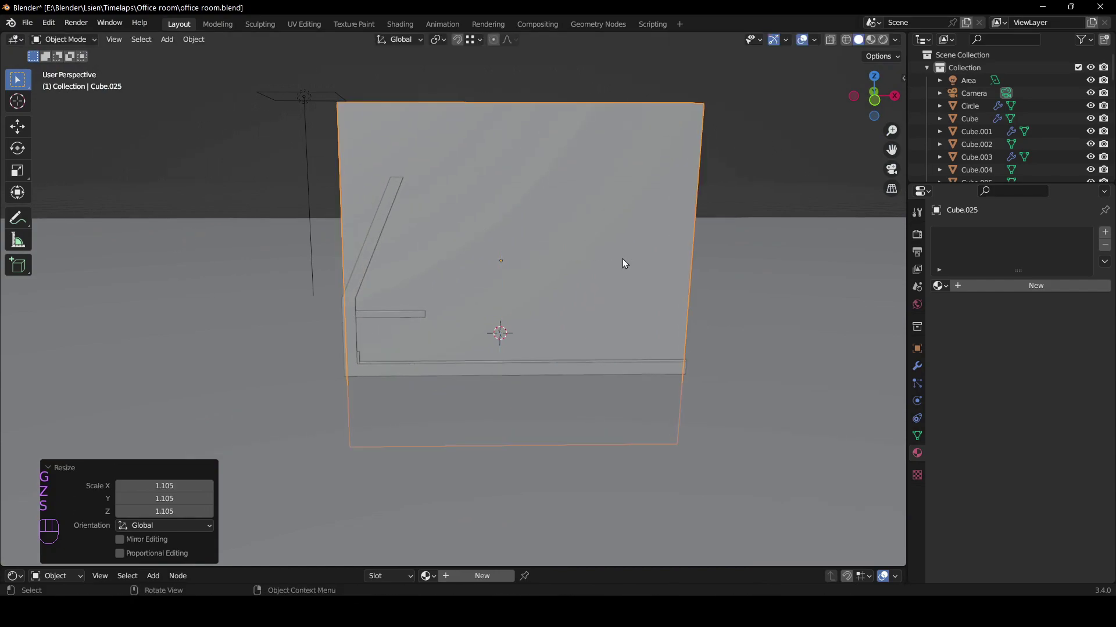
middle_click(631, 287)
key("s")
key("z")
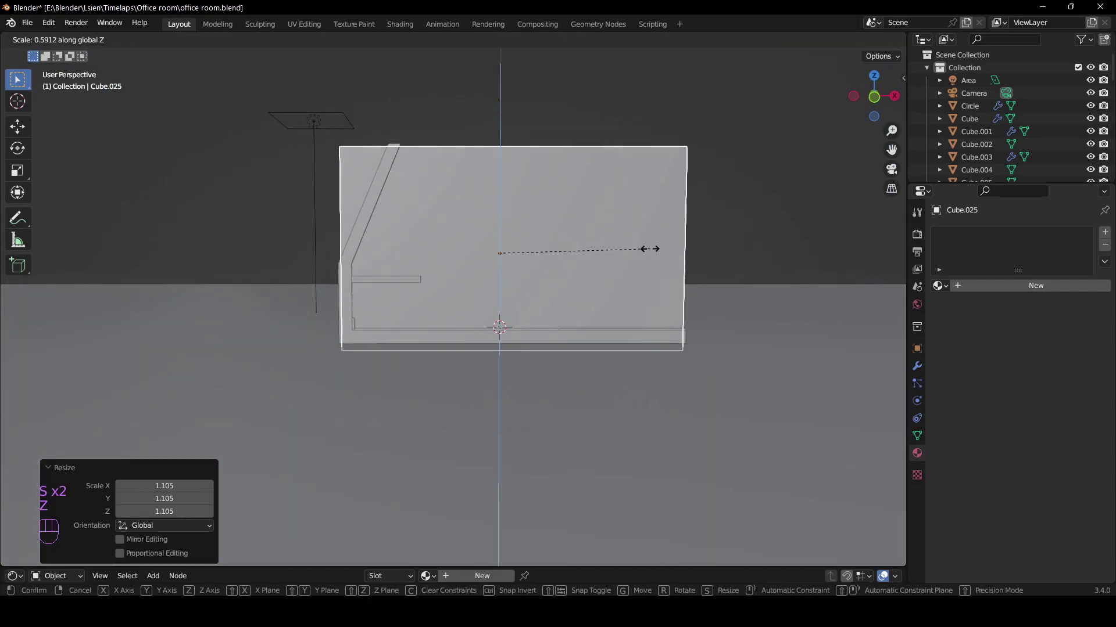
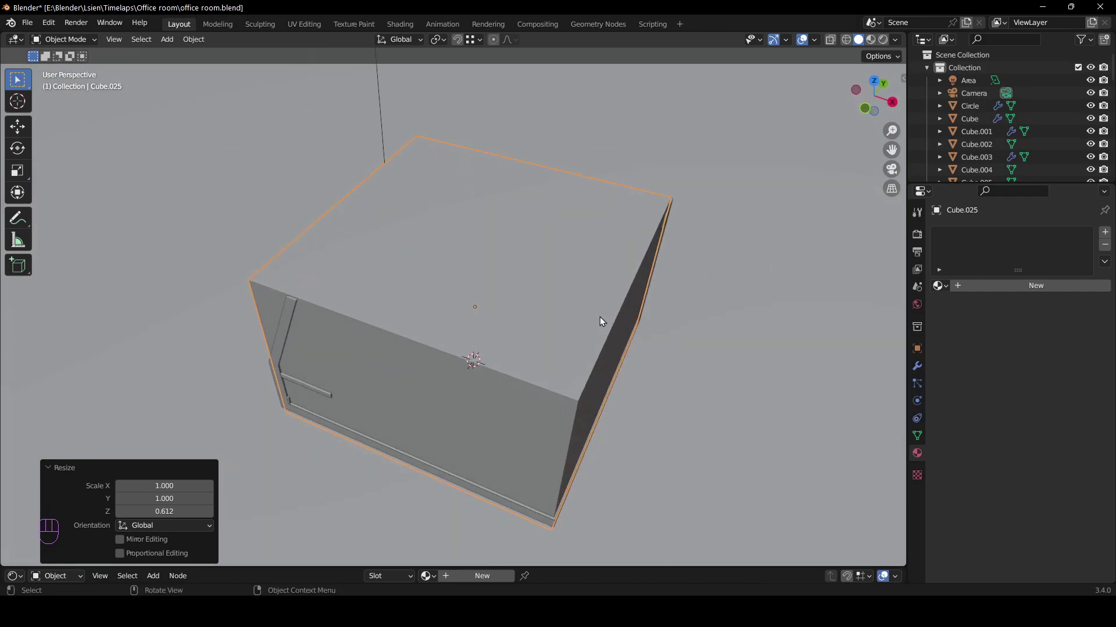
Move the box's top edge vertices down in Z to follow the sloped roof, then save
key("s")
left_click(616, 320)
left_click_drag(548, 314, 563, 298)
key("s")
middle_click(608, 301)
key("Tab")
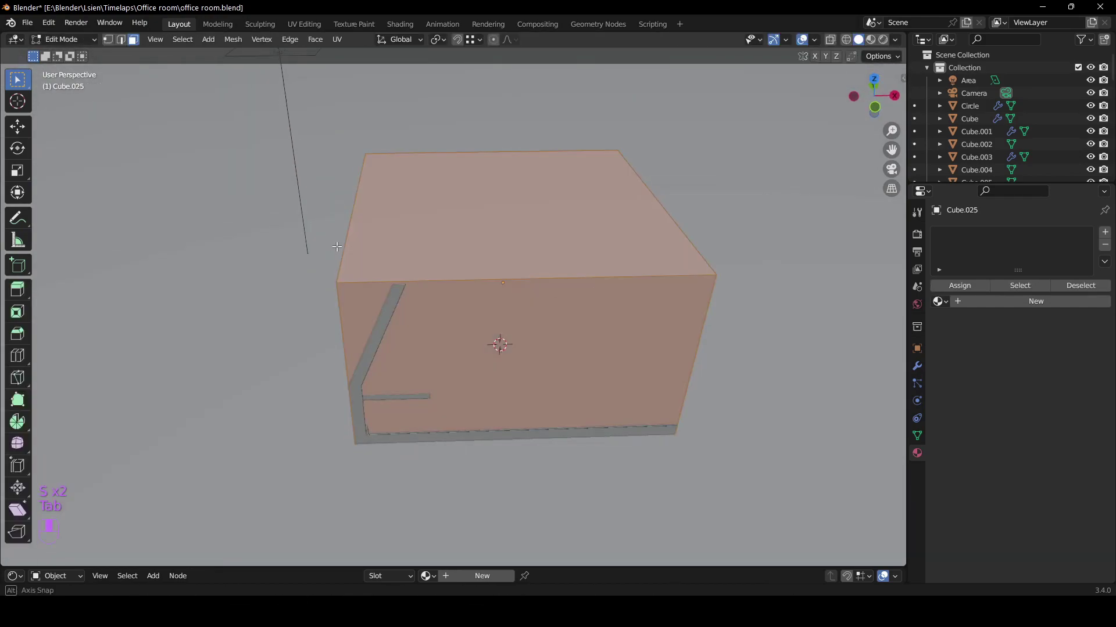
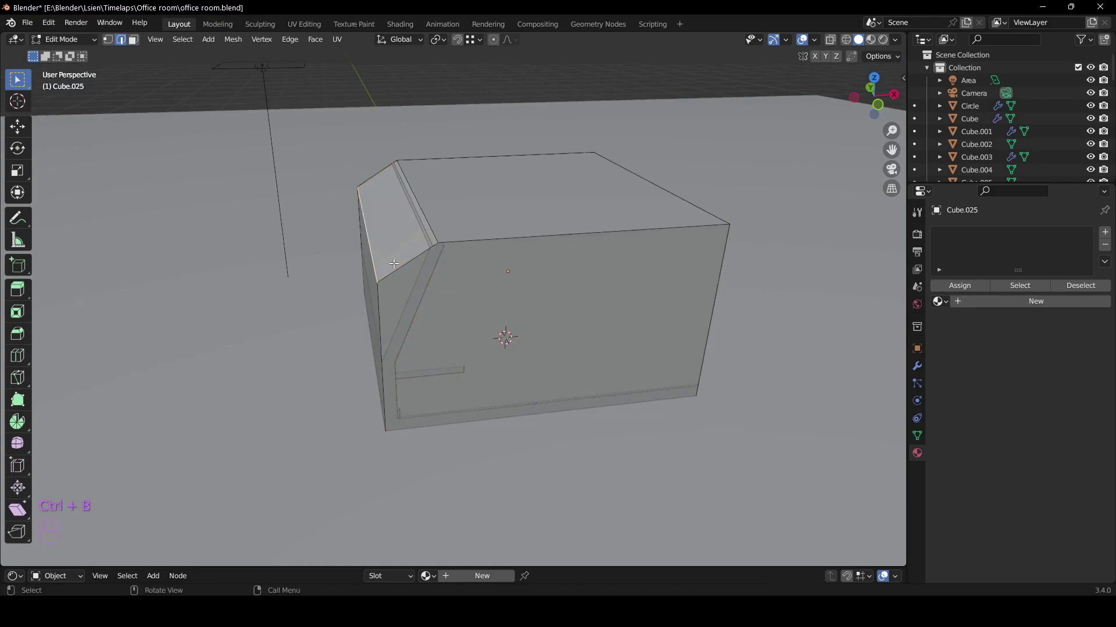
key("g")
key("z")
key("Tab")
key("ctrl+s")
left_click_drag(501, 312, 502, 330)
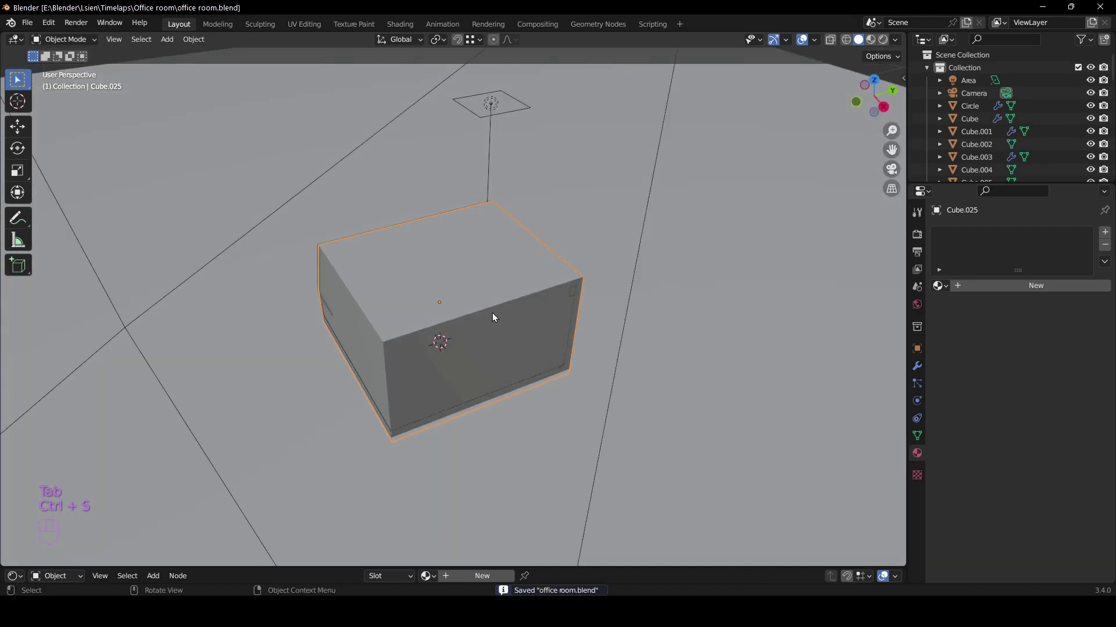
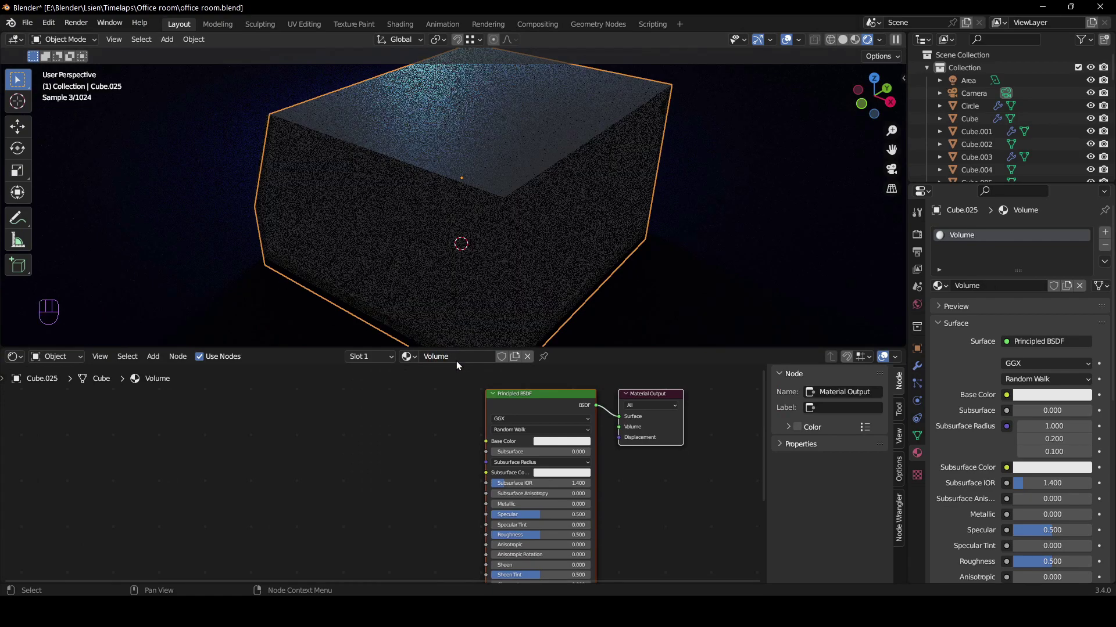
Replace the box's Principled BSDF with a Principled Volume wired to the Volume output
left_click(505, 393)
key("x")
left_click(511, 403)
key("x")
key("shift+a")
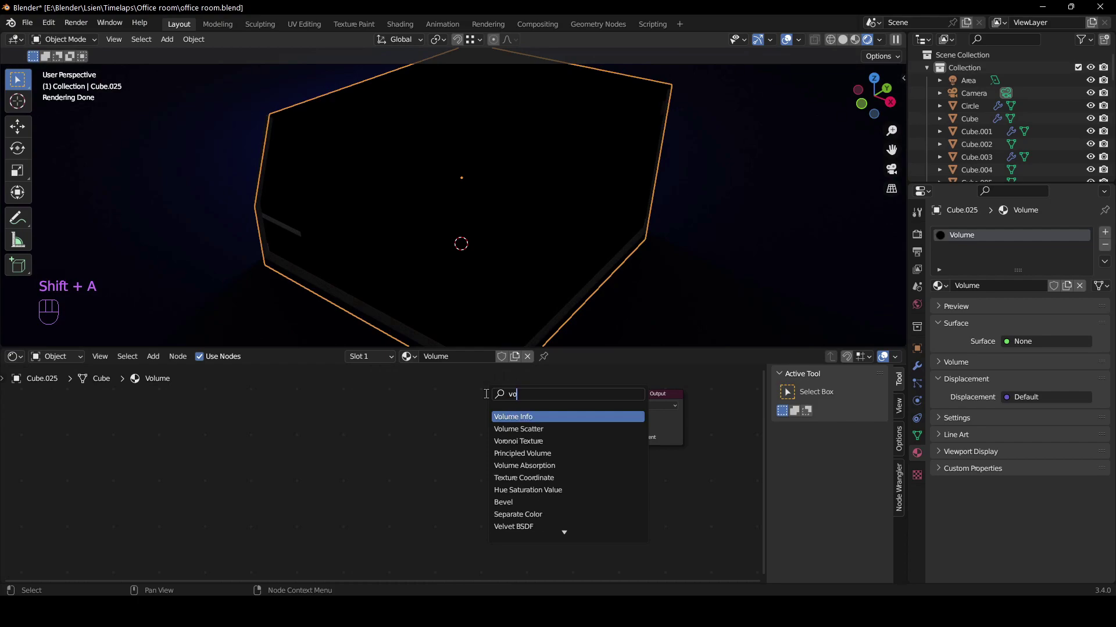
key("Down")
key("Down")
left_click_drag(515, 419, 632, 432)
key("ctrl+s")
Give the fog a warm peach colour with density 0.030, save, and check it from camera view
middle_click(639, 398)
left_click(531, 436)
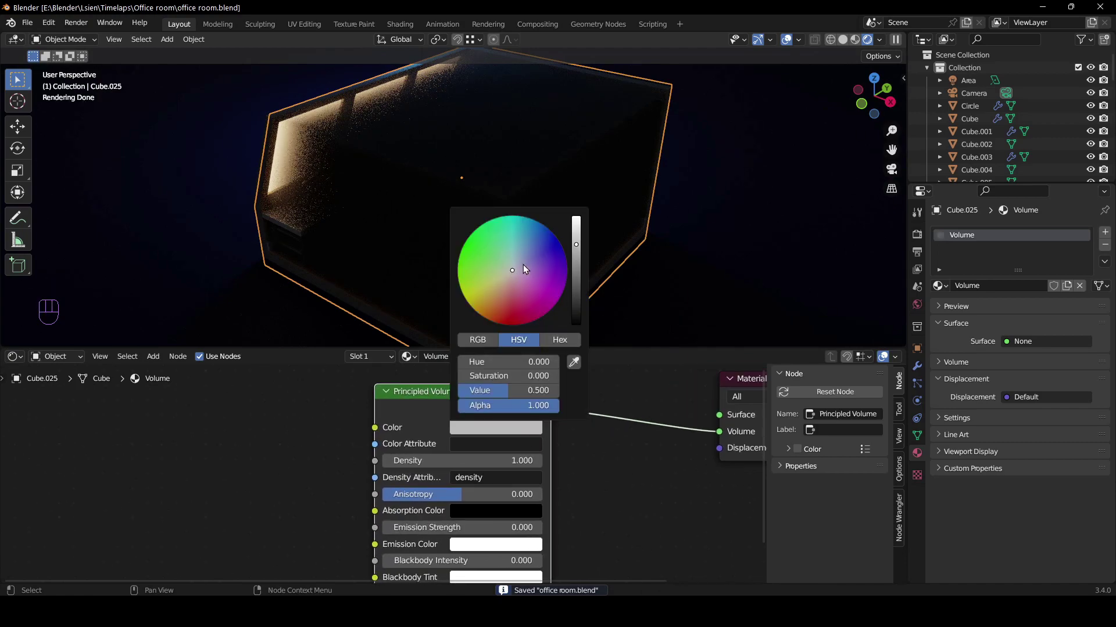
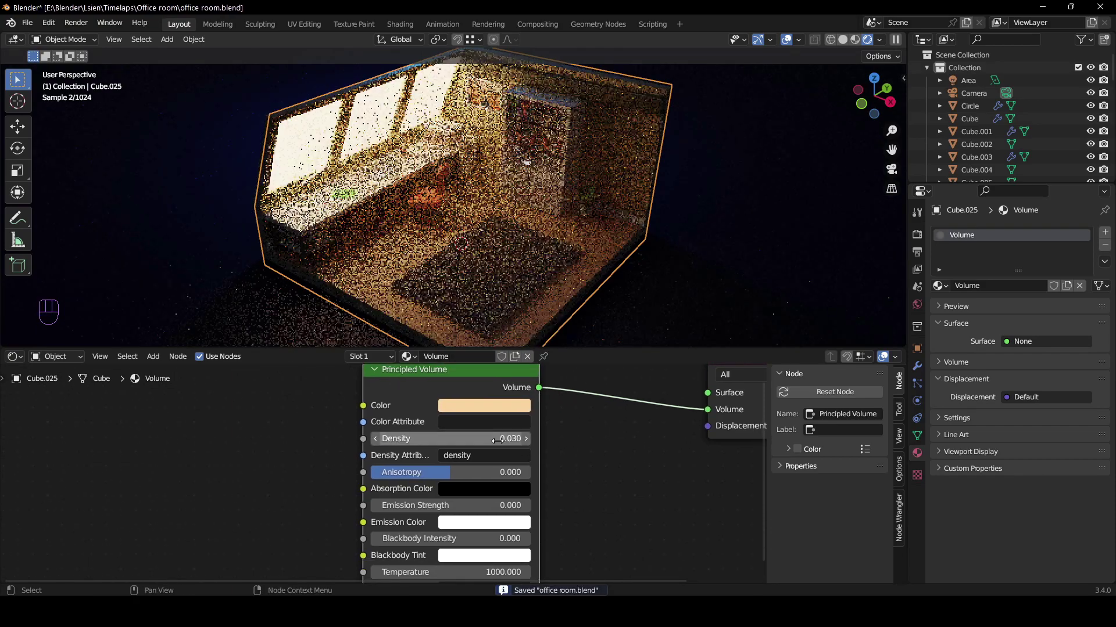
key("ctrl+s")
key("KP_0")
left_click_drag(616, 249, 599, 271)
key("h")
key("alt+h")
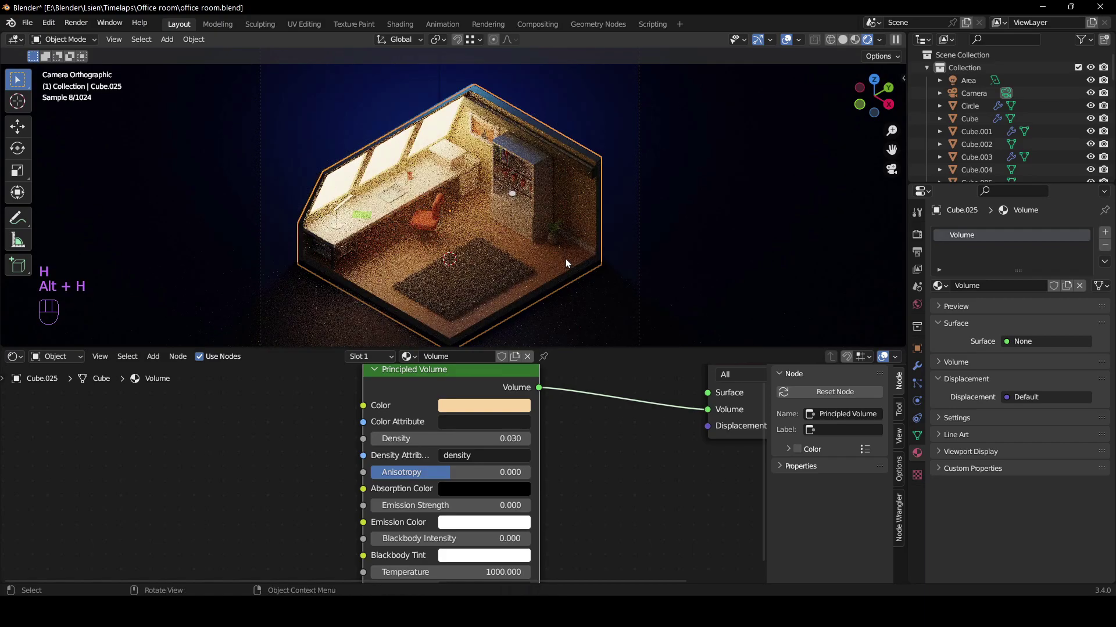
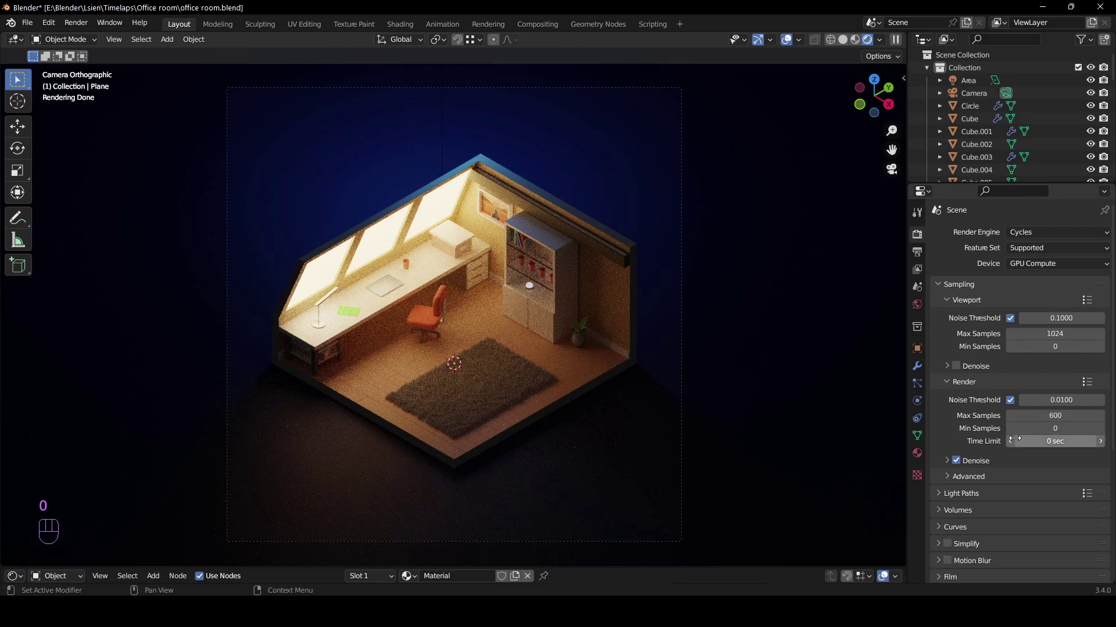
Set render Max Samples to 600 with denoising on and save the file
double_click(962, 466)
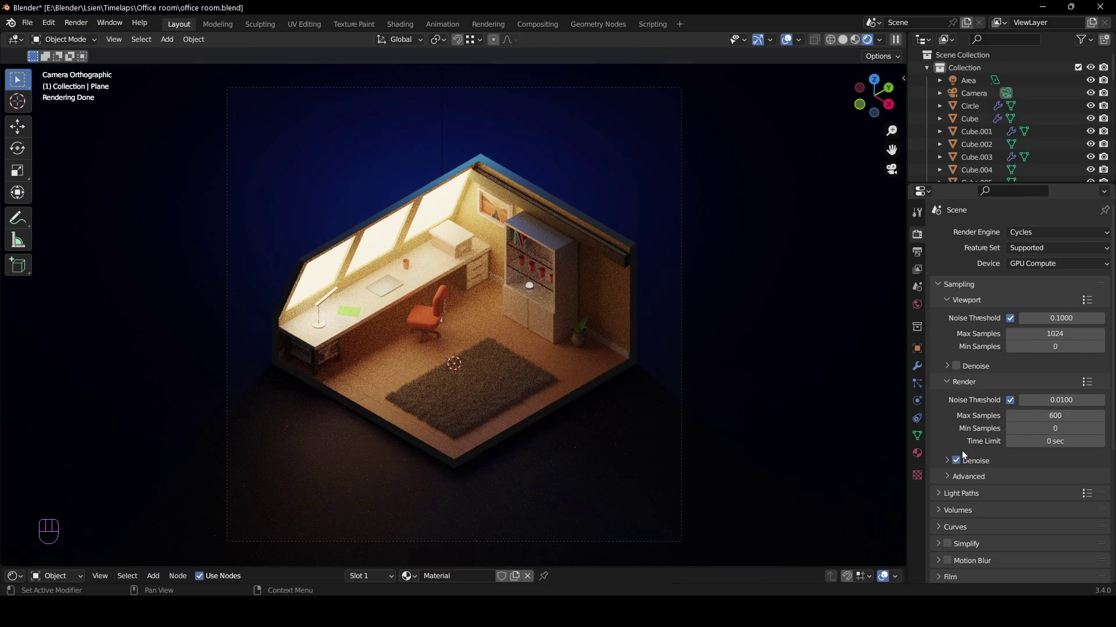
key("ctrl+s")
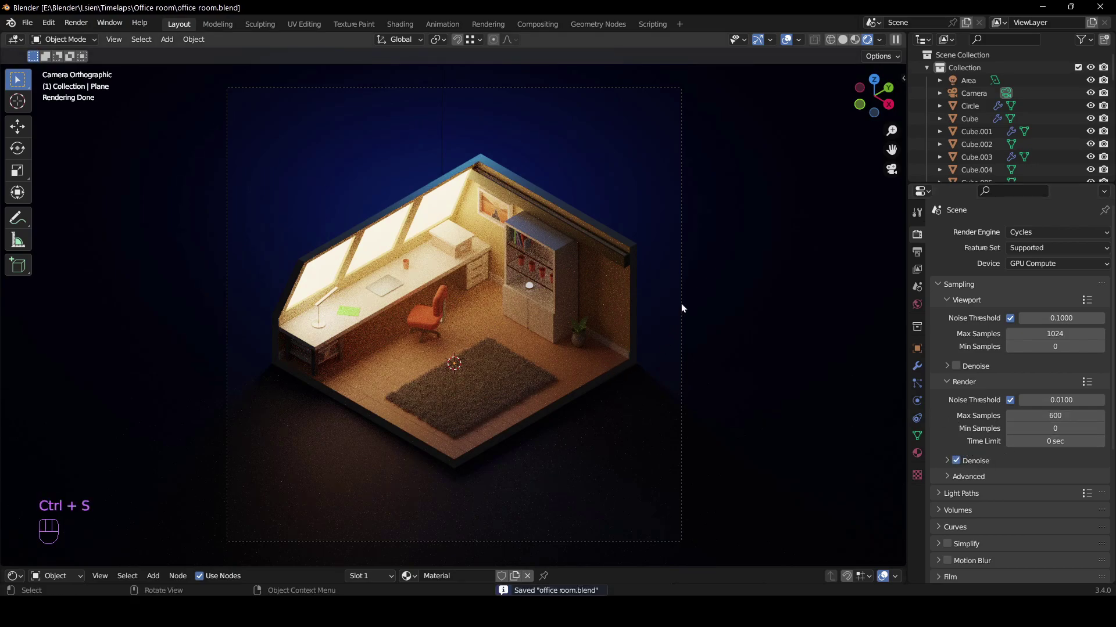